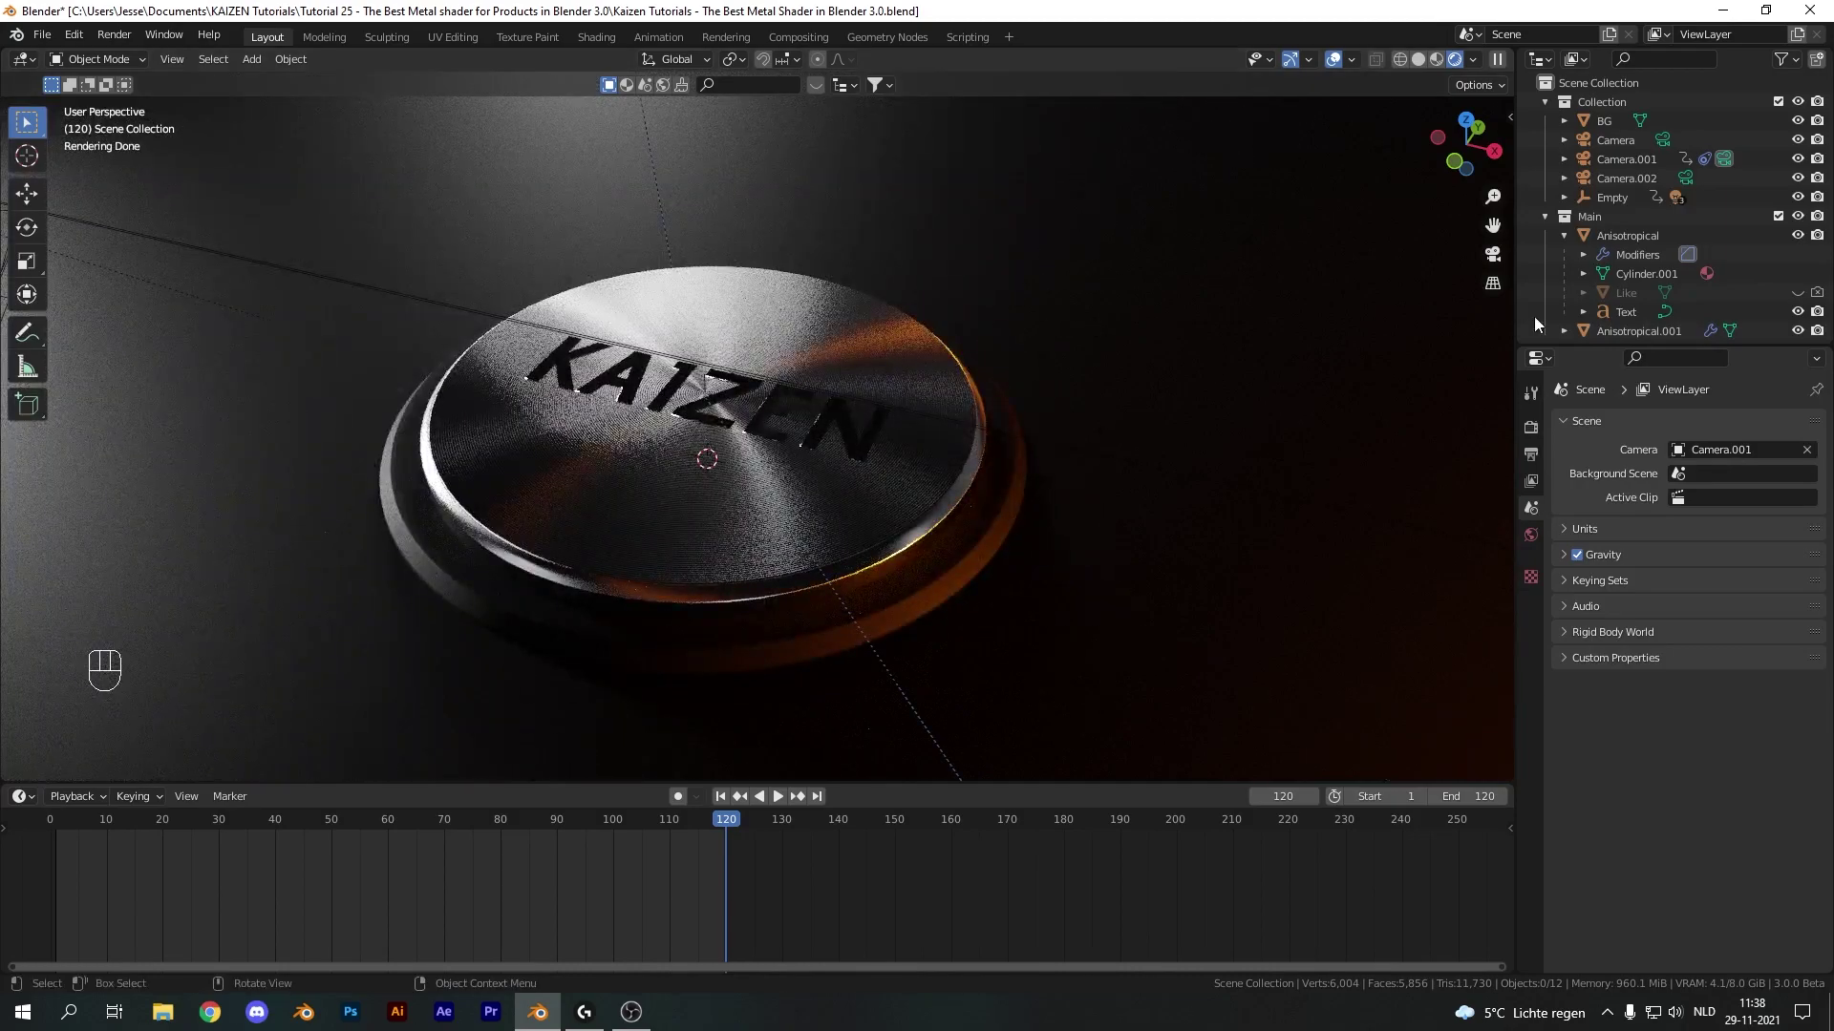
Hide the KAIZEN product collection and add a new mesh cylinder at the origin
click(1781, 224)
key(x)
key(shift+a)
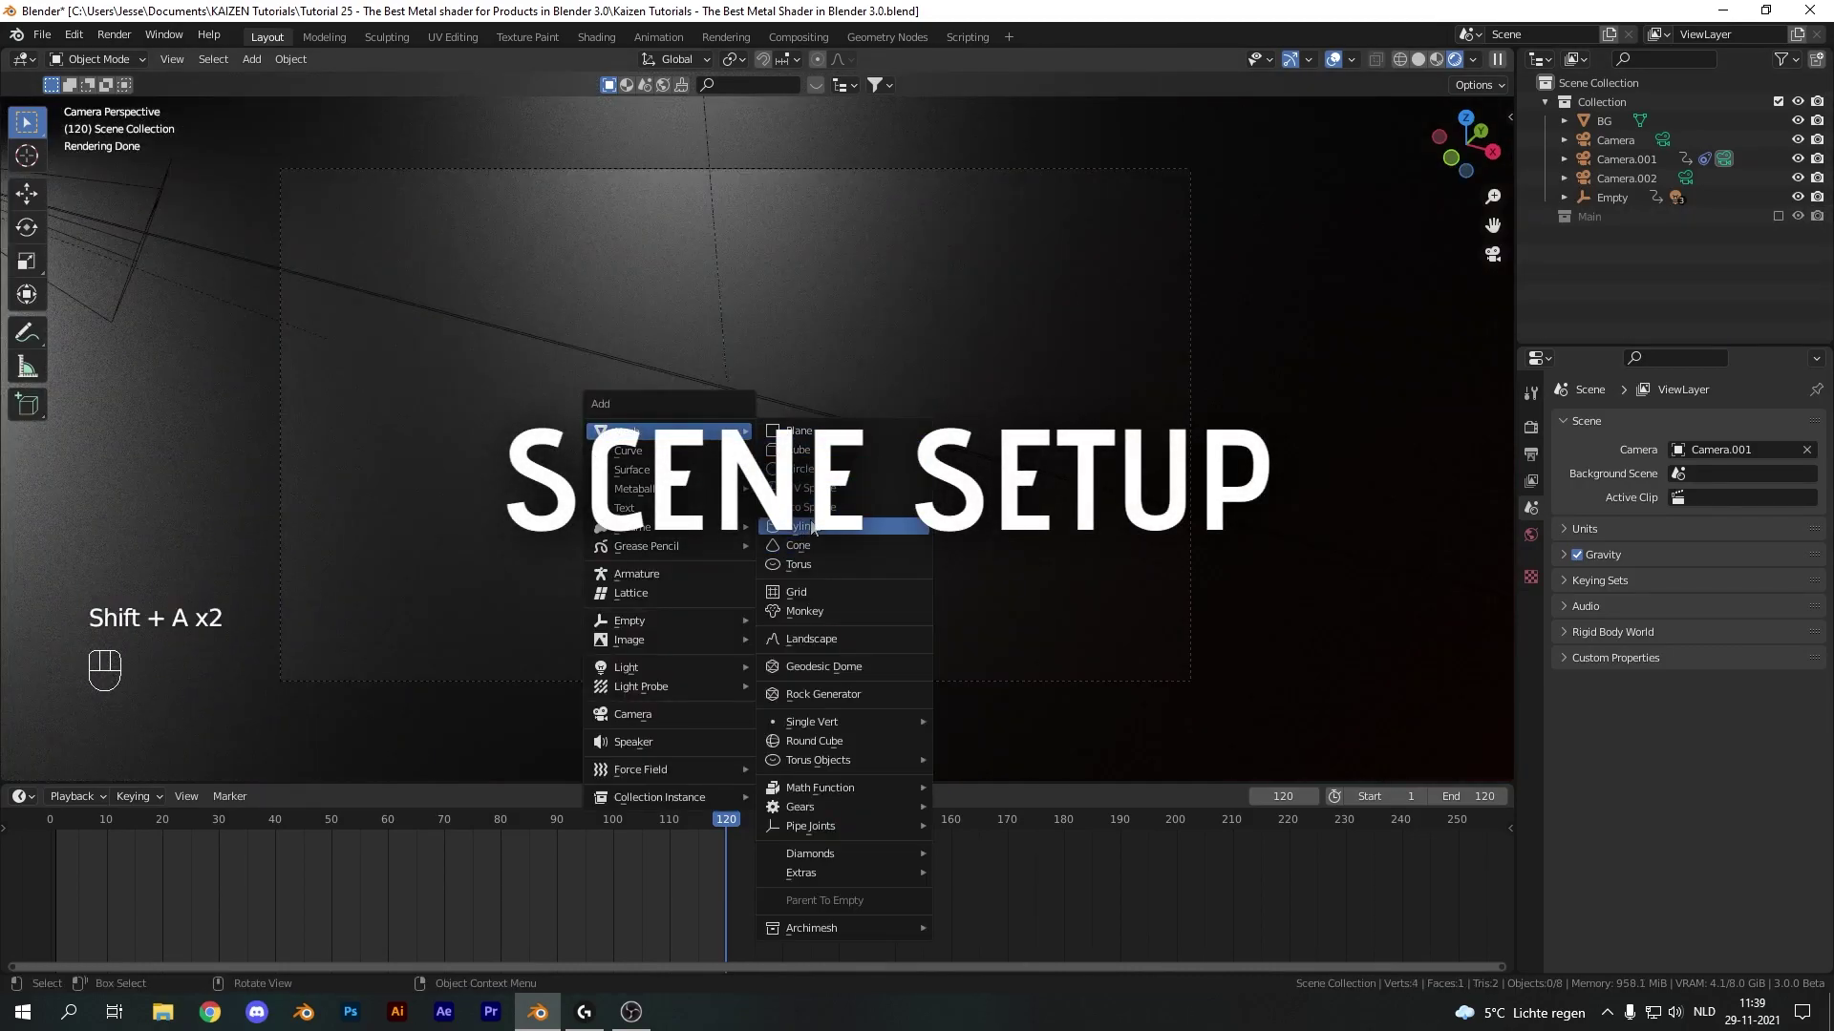
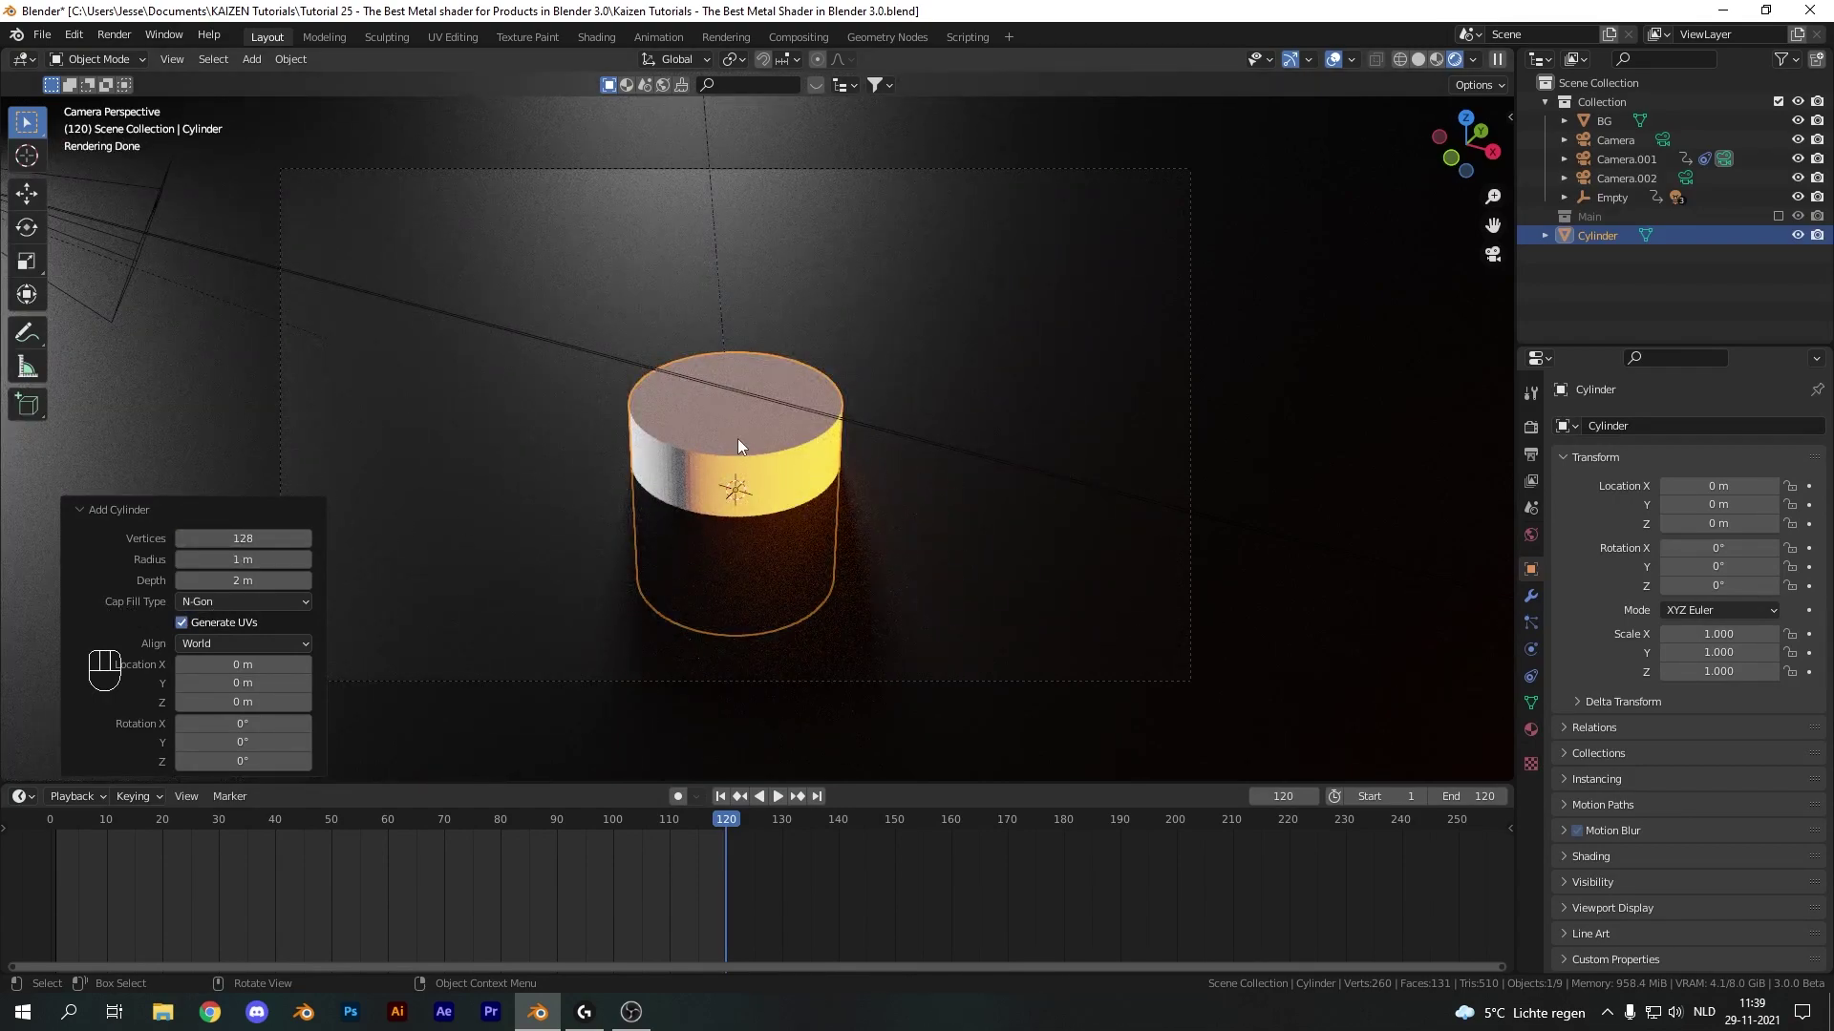
Shade the cylinder smooth and enable Auto Smooth on its mesh normals
click(744, 445)
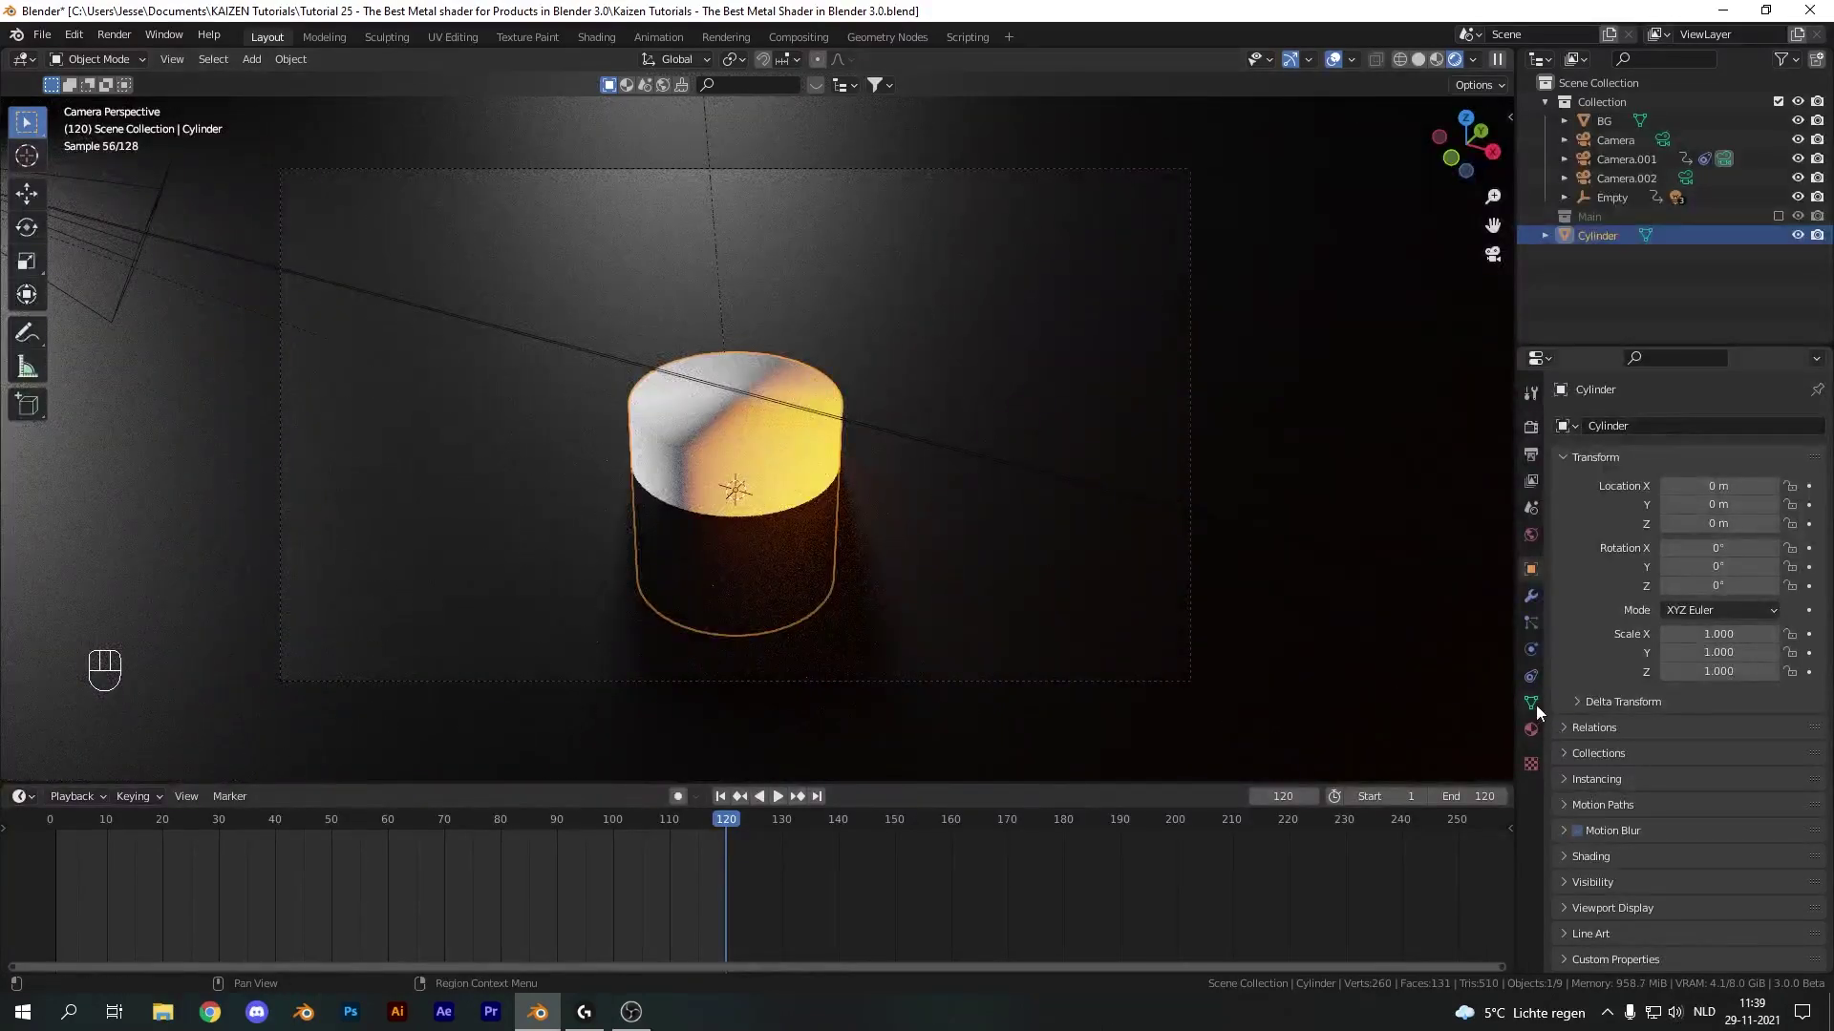
click(1543, 712)
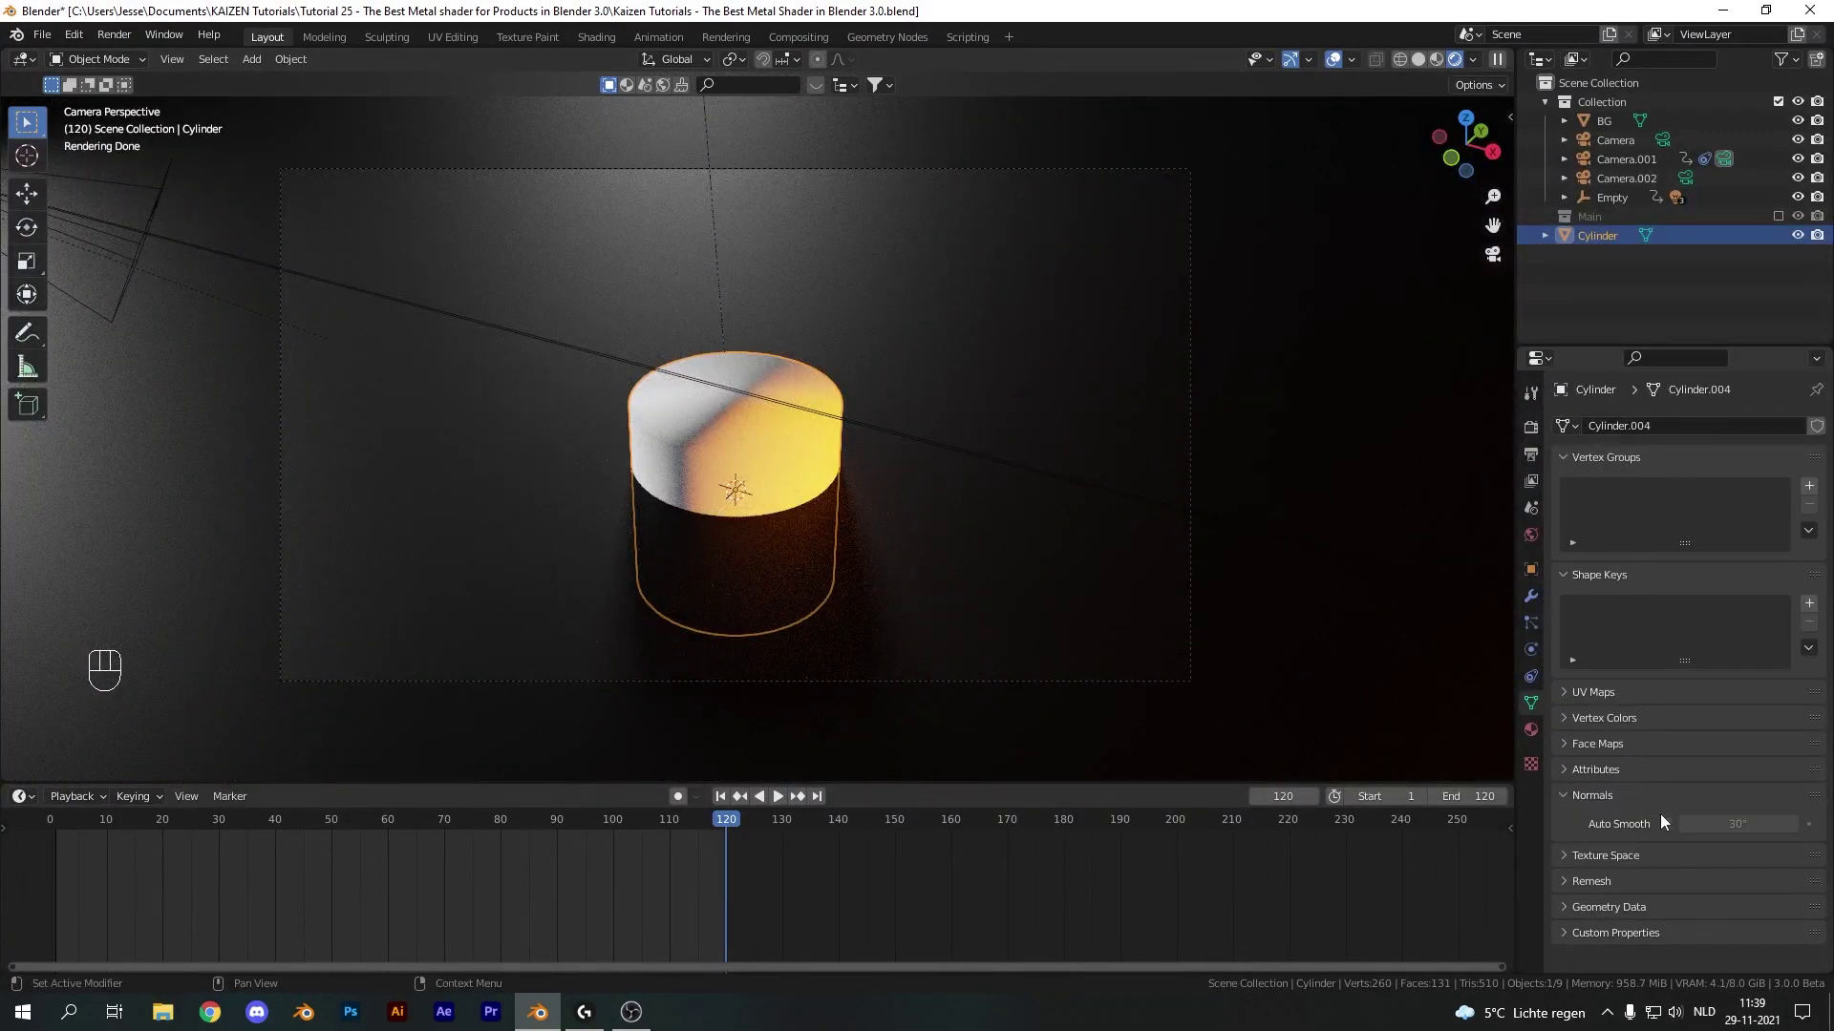
click(1672, 830)
Scale the cylinder into a wide flat disc, apply scale, and add two Bevel modifiers
key(s)
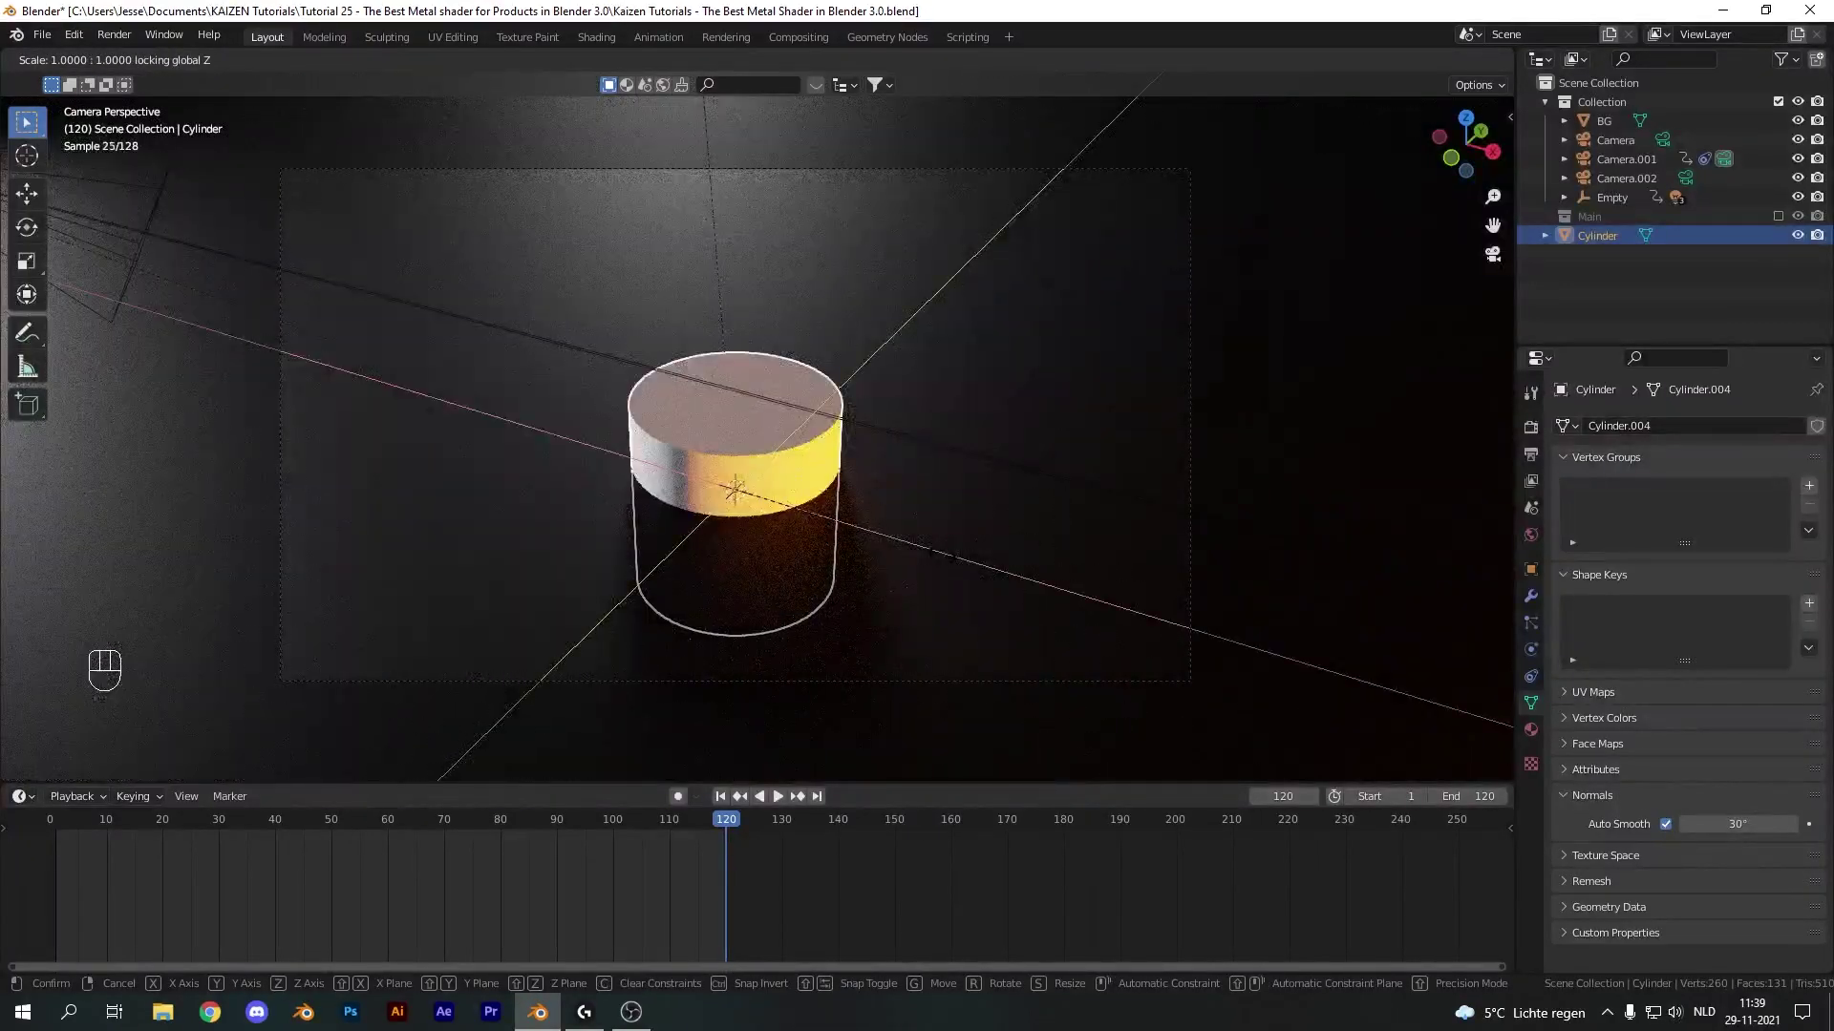
key(ctrl+a)
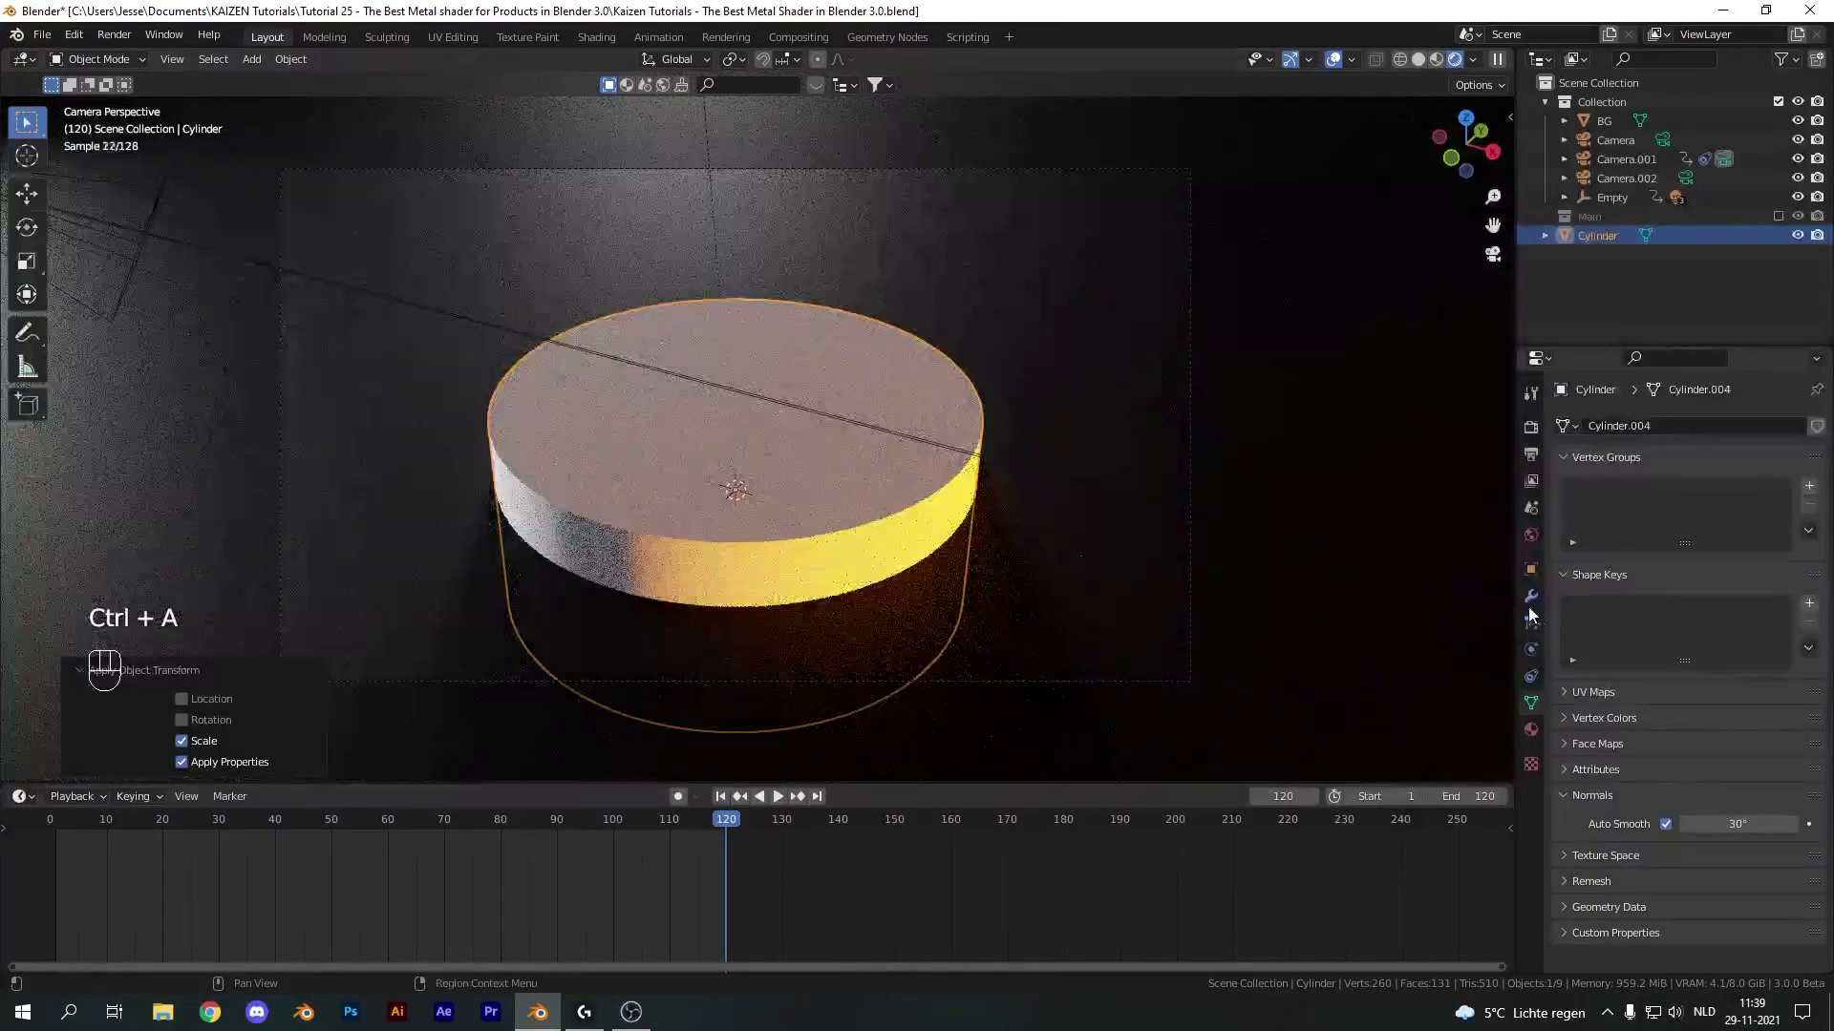
drag(1530, 608, 1611, 416)
click(1489, 497)
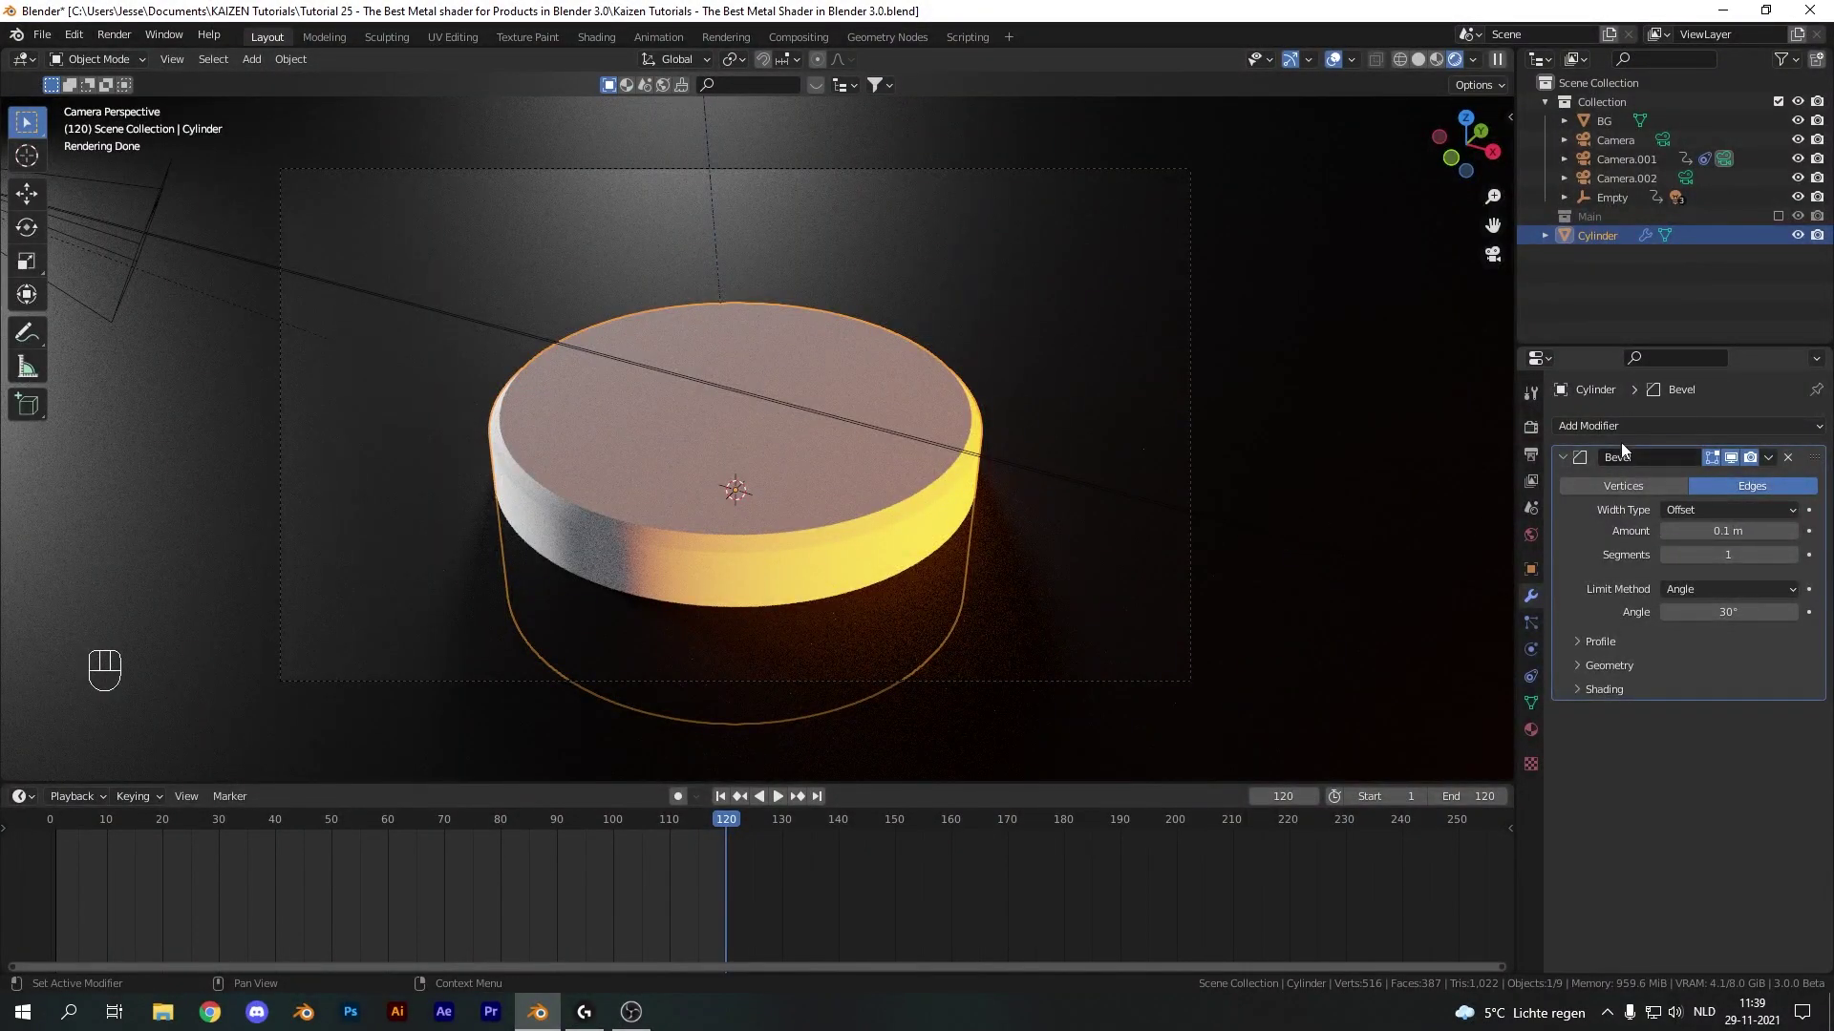
drag(1627, 429, 1450, 504)
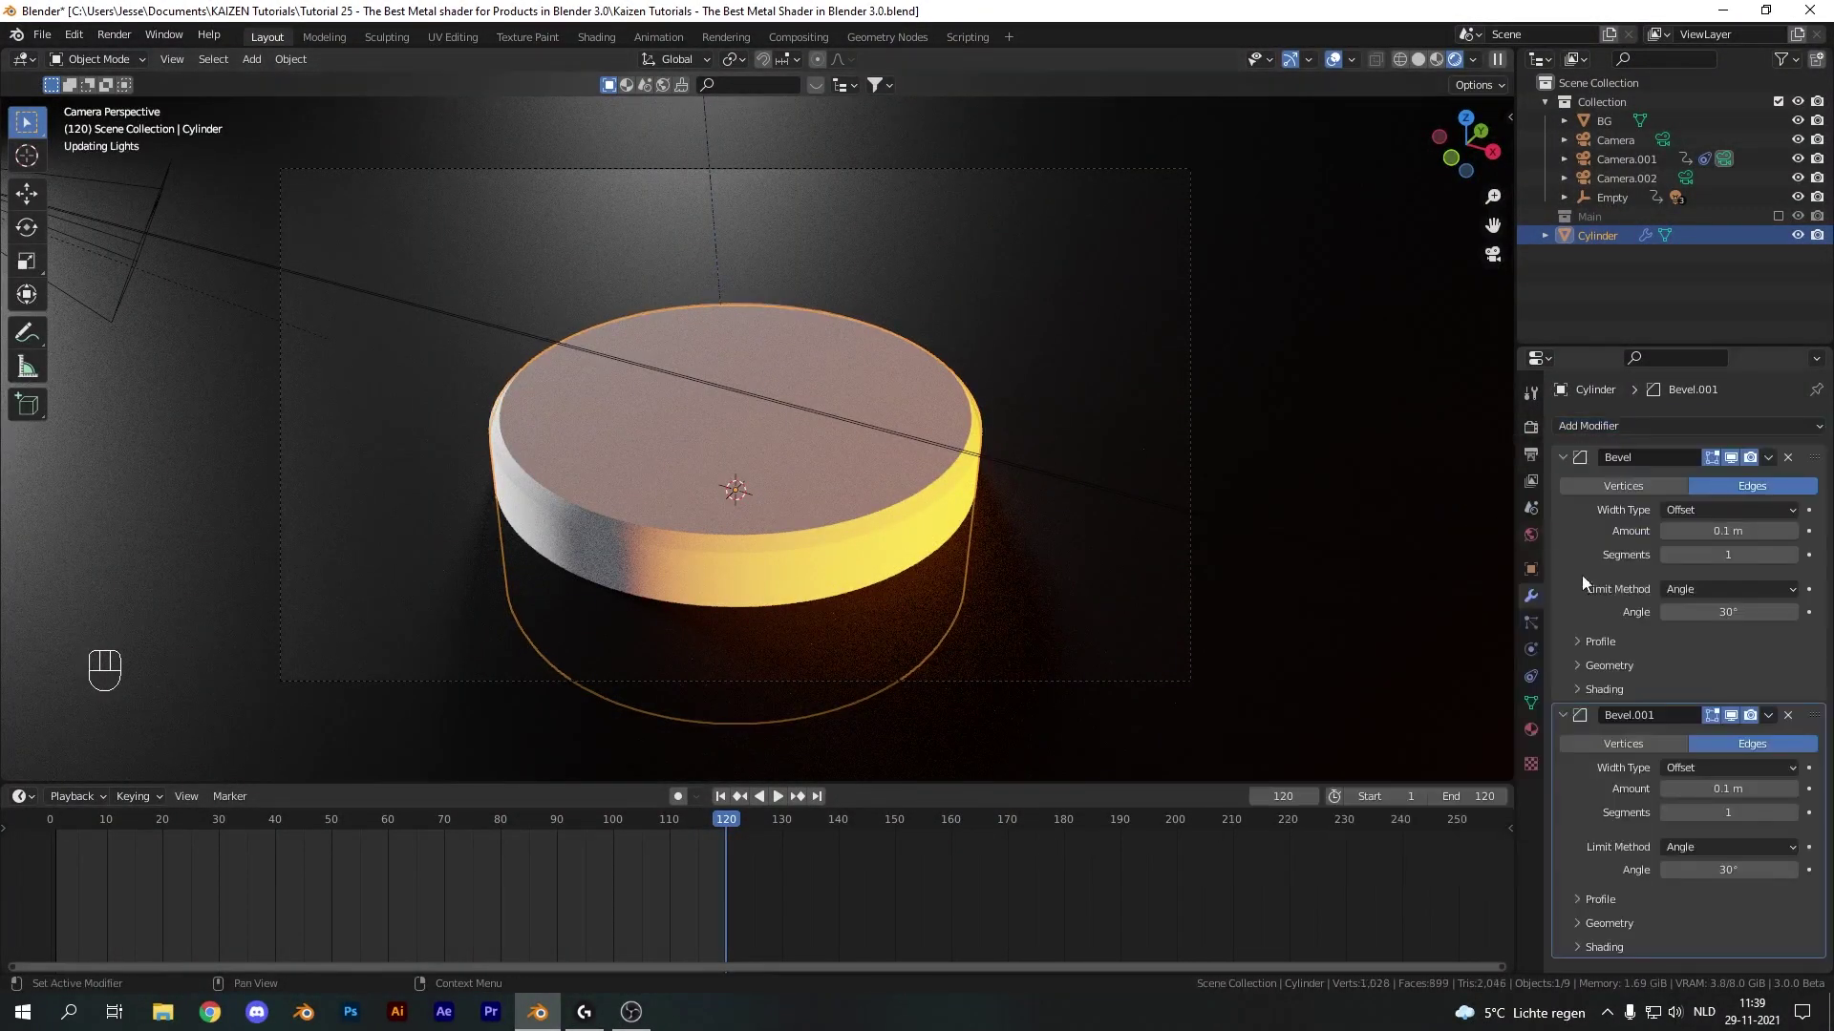
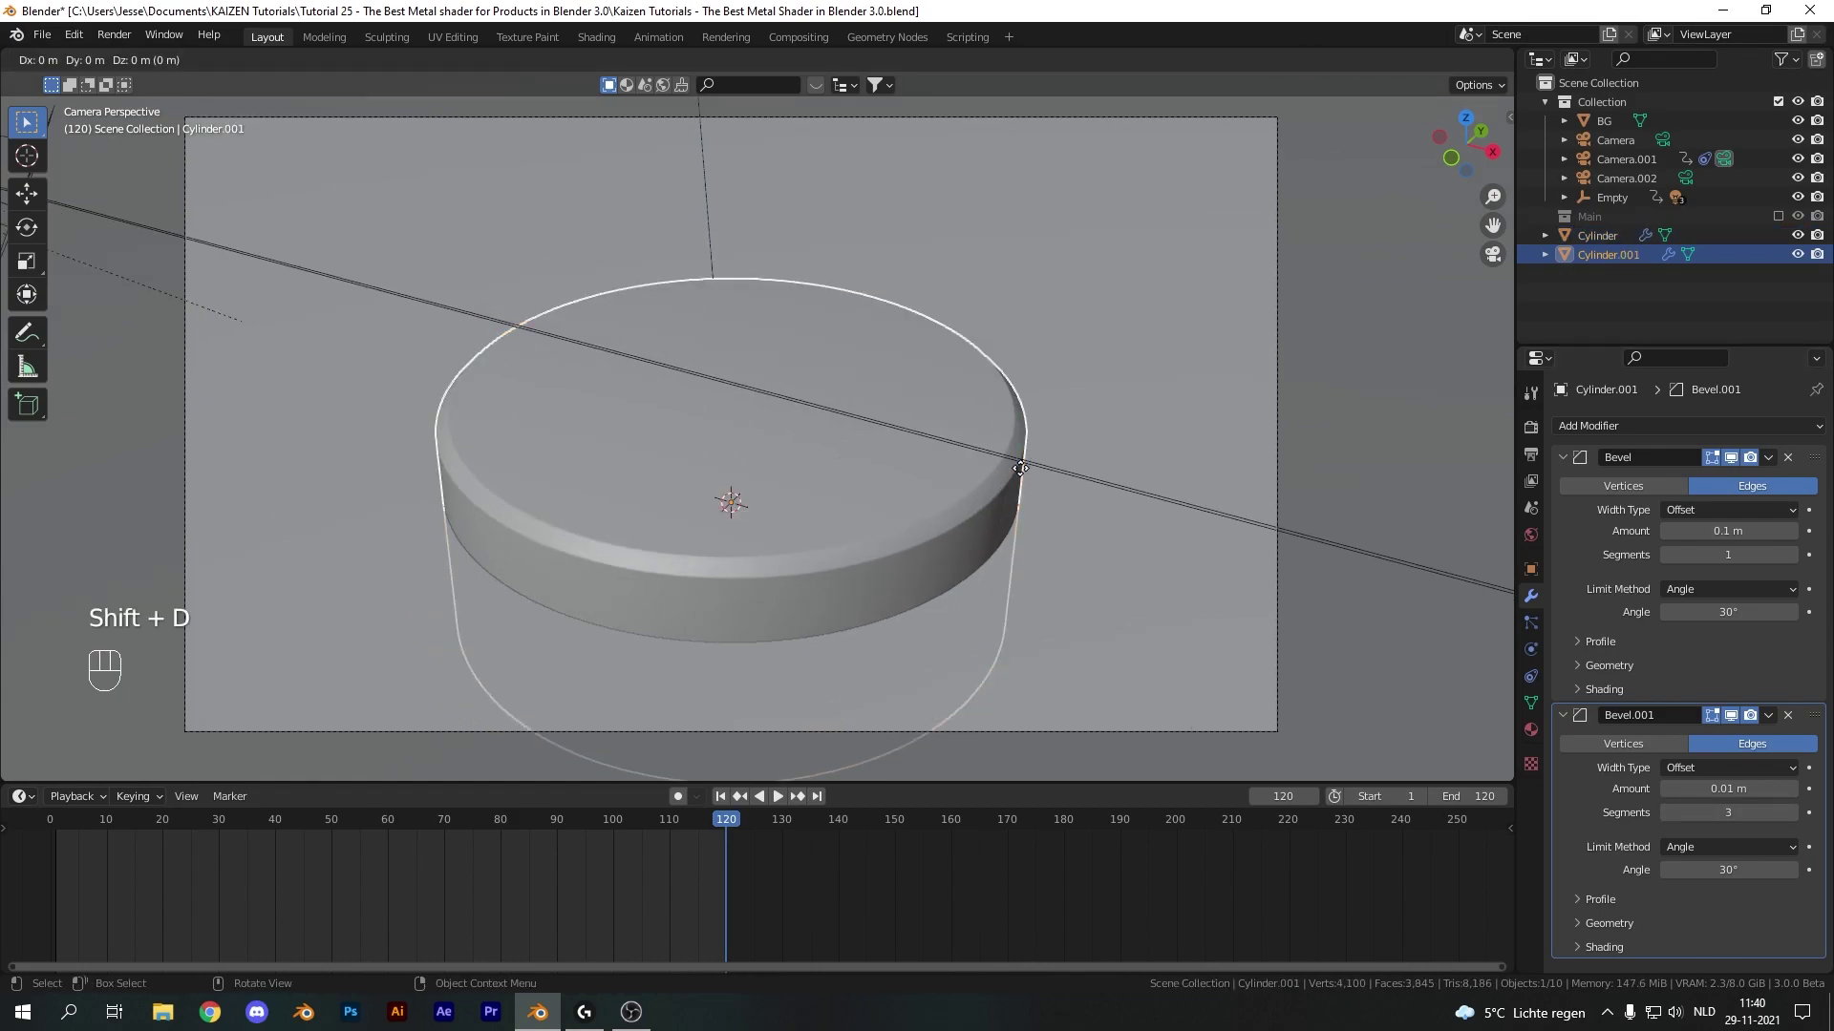
Make the duplicated disc slightly wider, lower it beneath, and assign the Matt Plastic material
key(s)
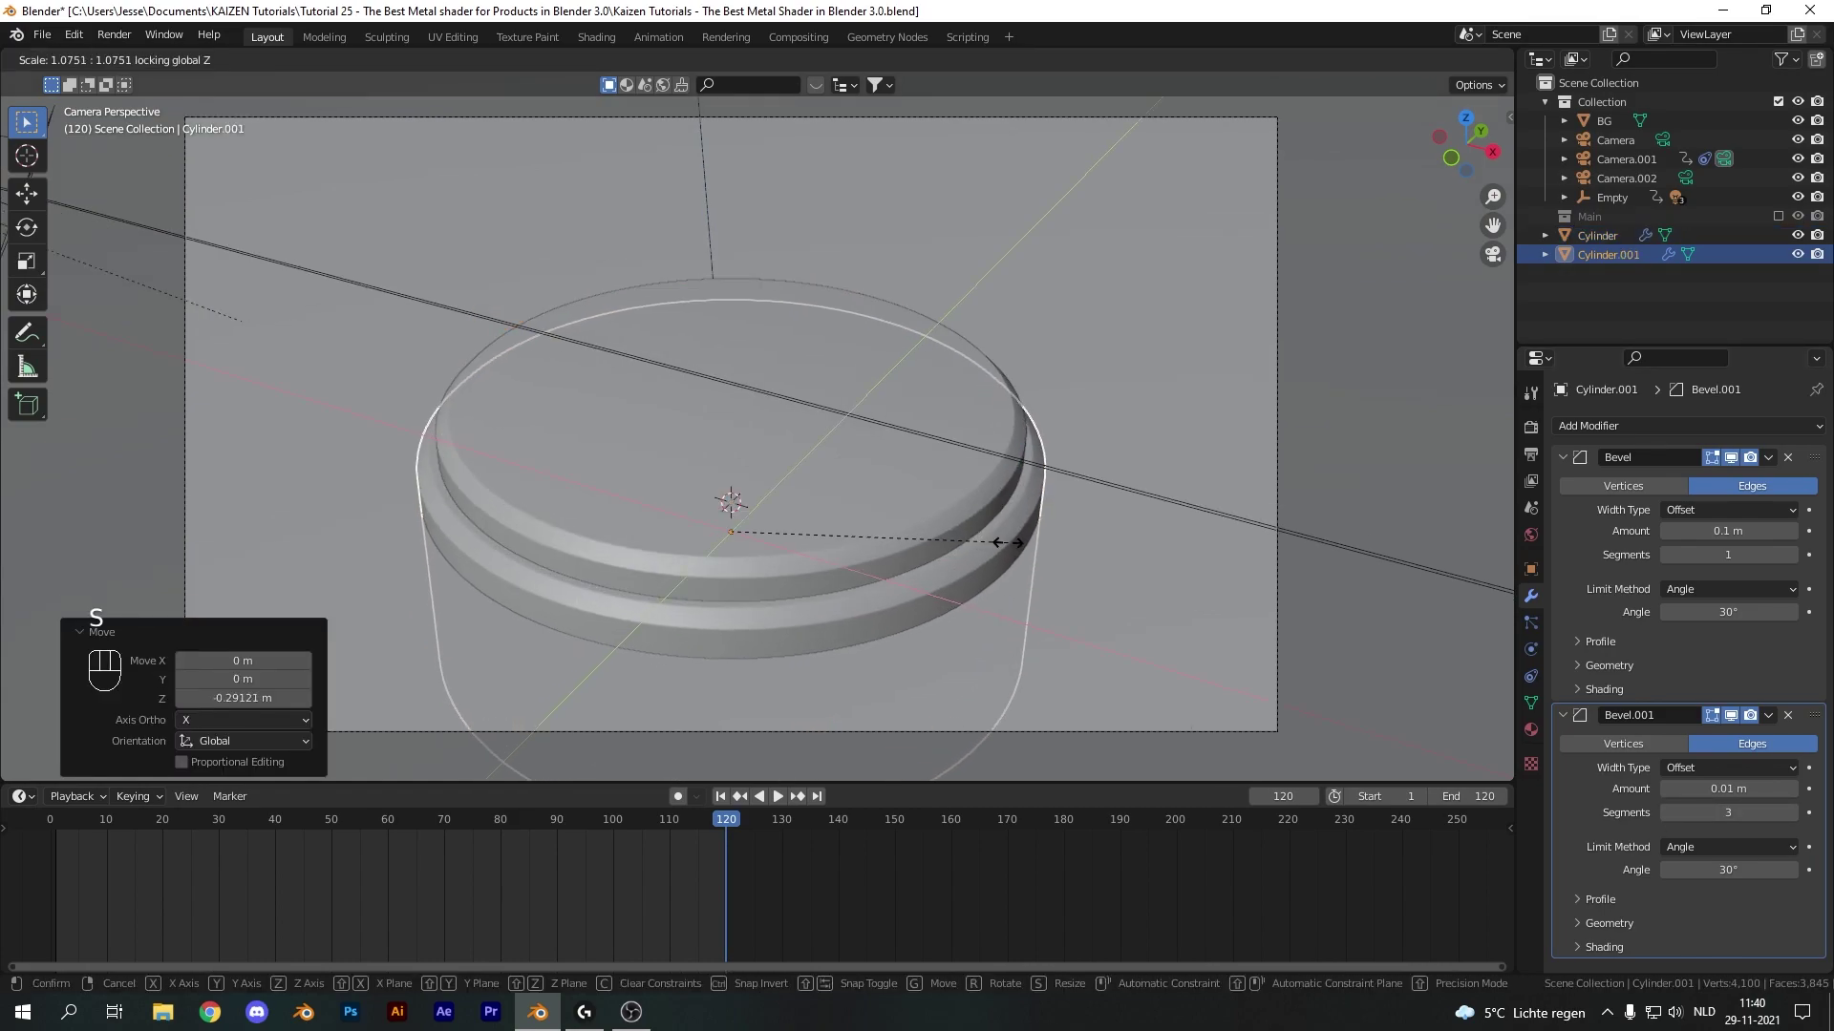
key(g)
click(1577, 510)
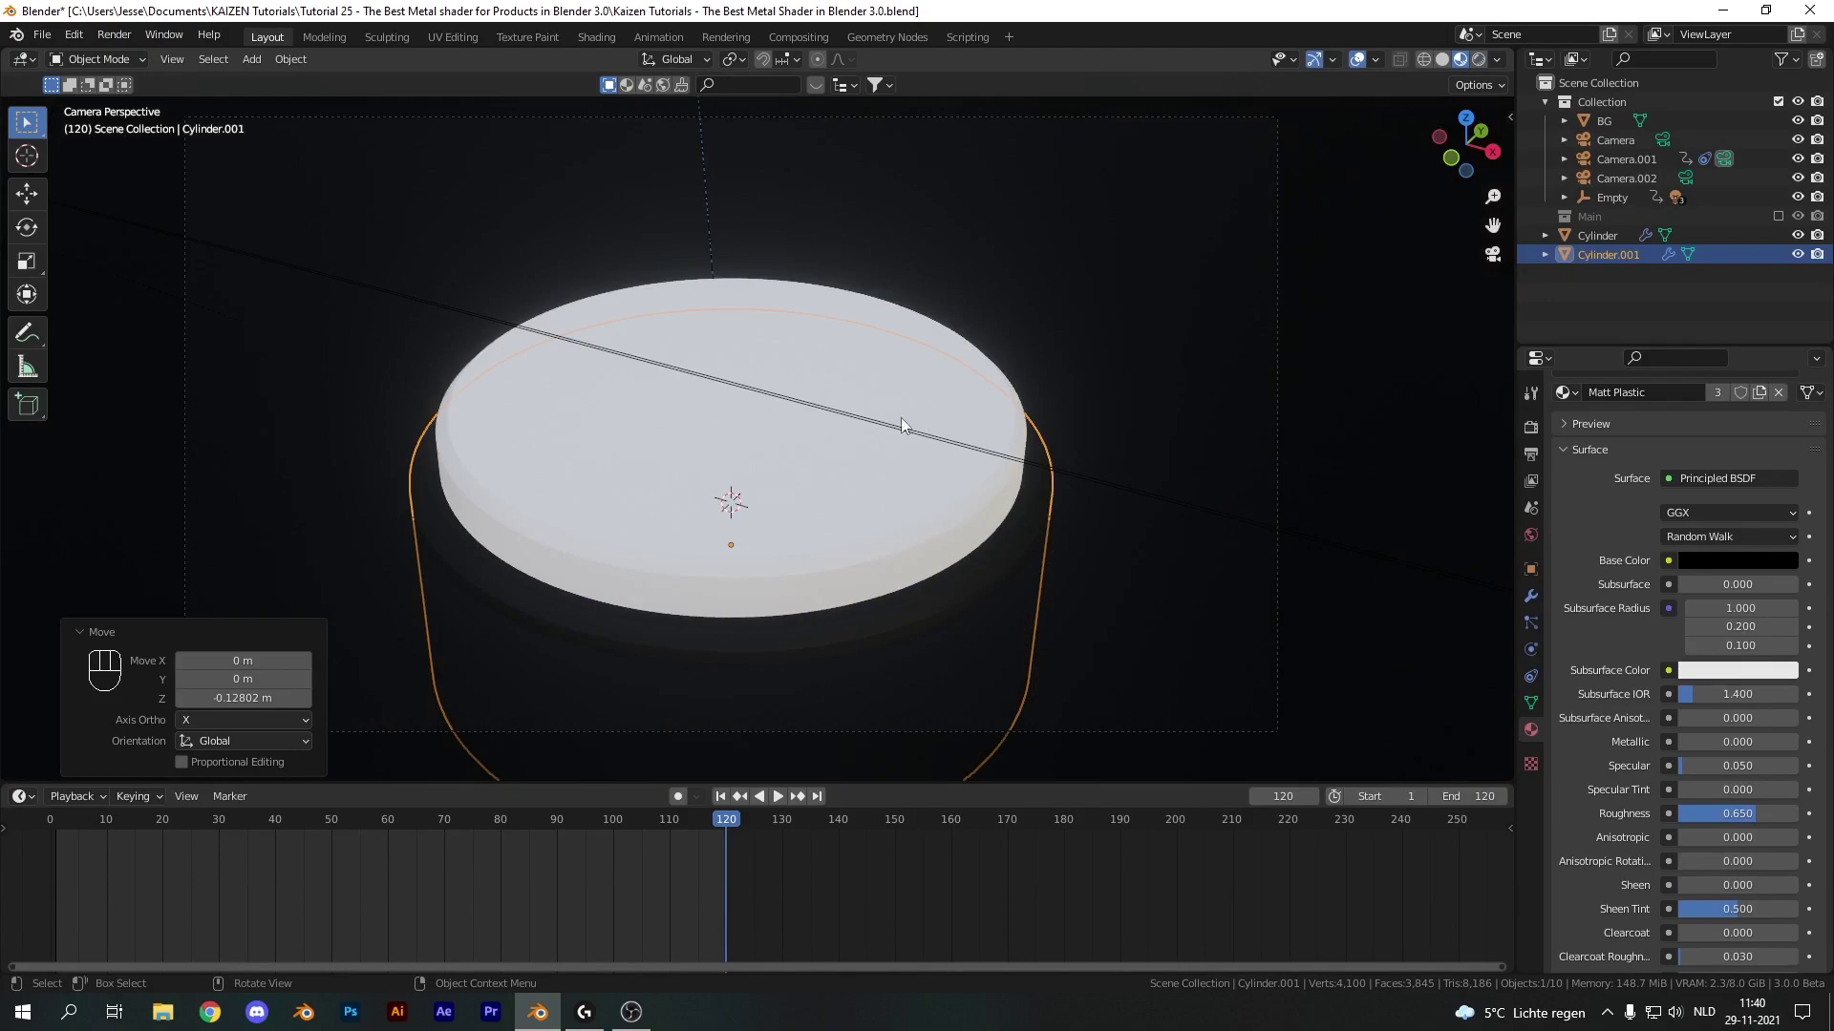
Split the viewport to open a Shader Editor beside the 3D view
key(z)
drag(726, 321, 727, 243)
Create the Anisotropic Metal material: grey base color, Metallic 1, Anisotropic 1 on the Principled BSDF
key(n)
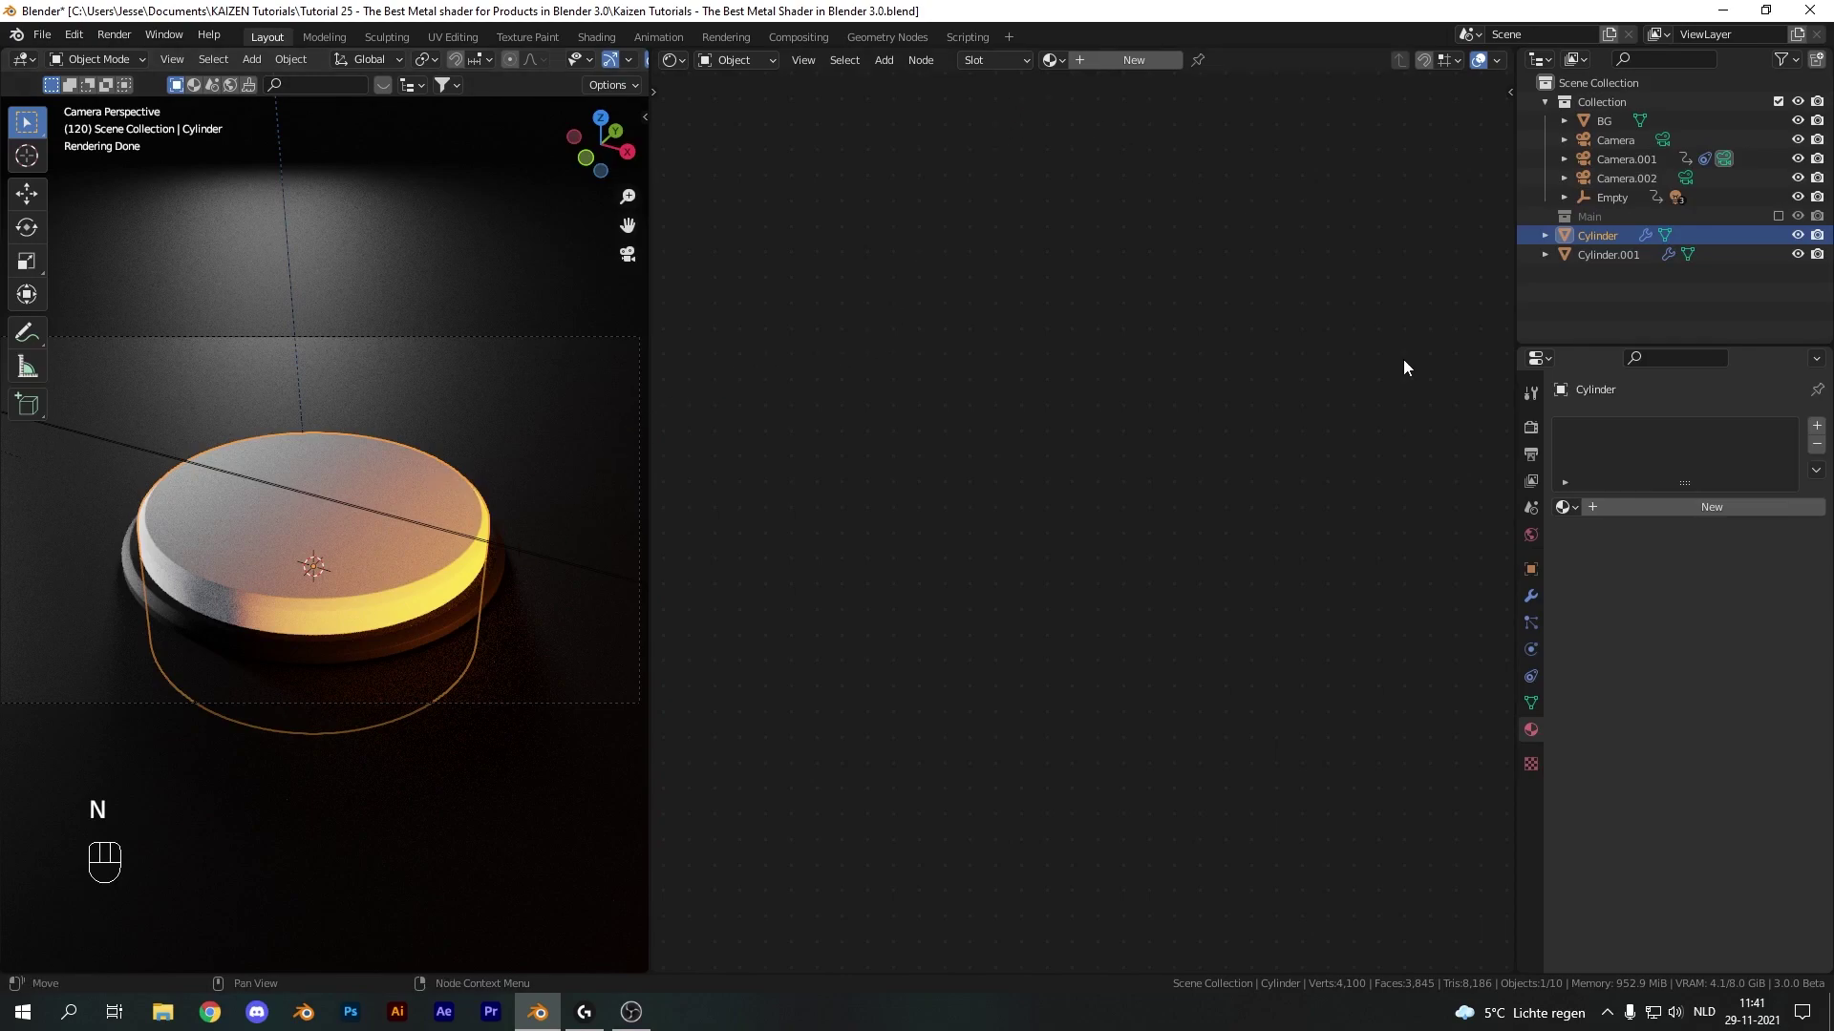
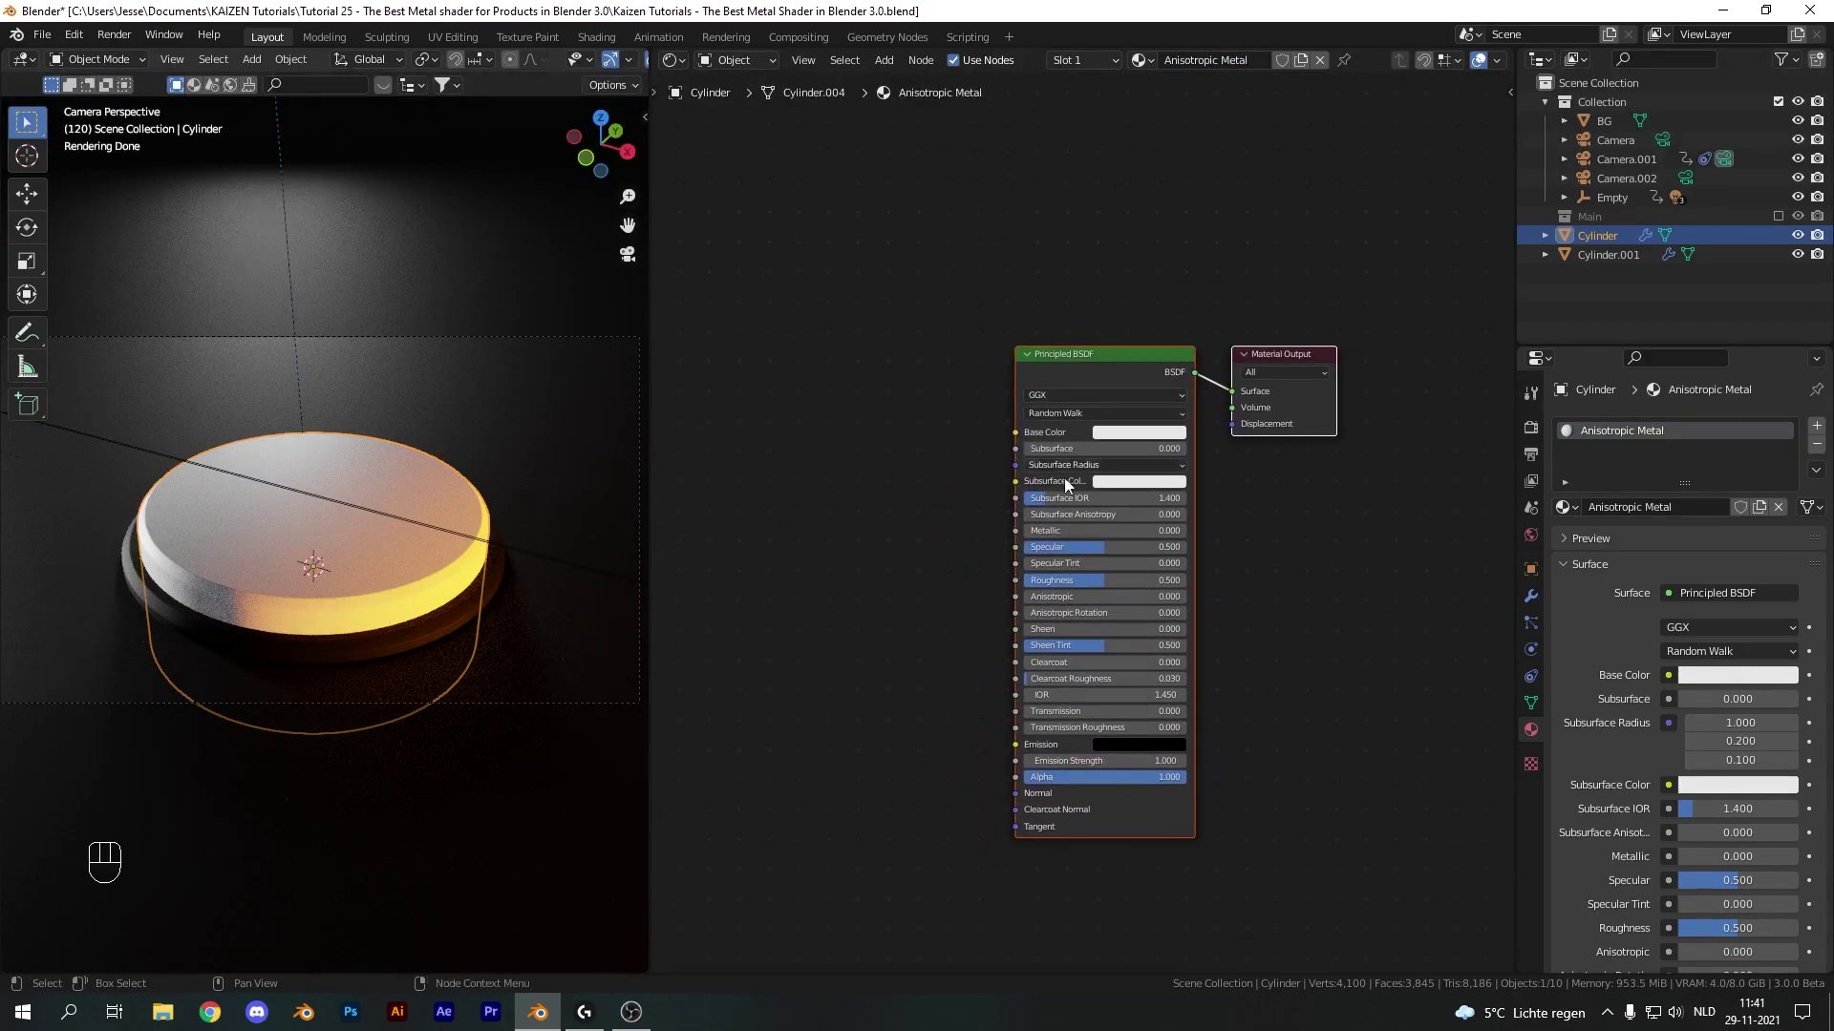
click(1047, 536)
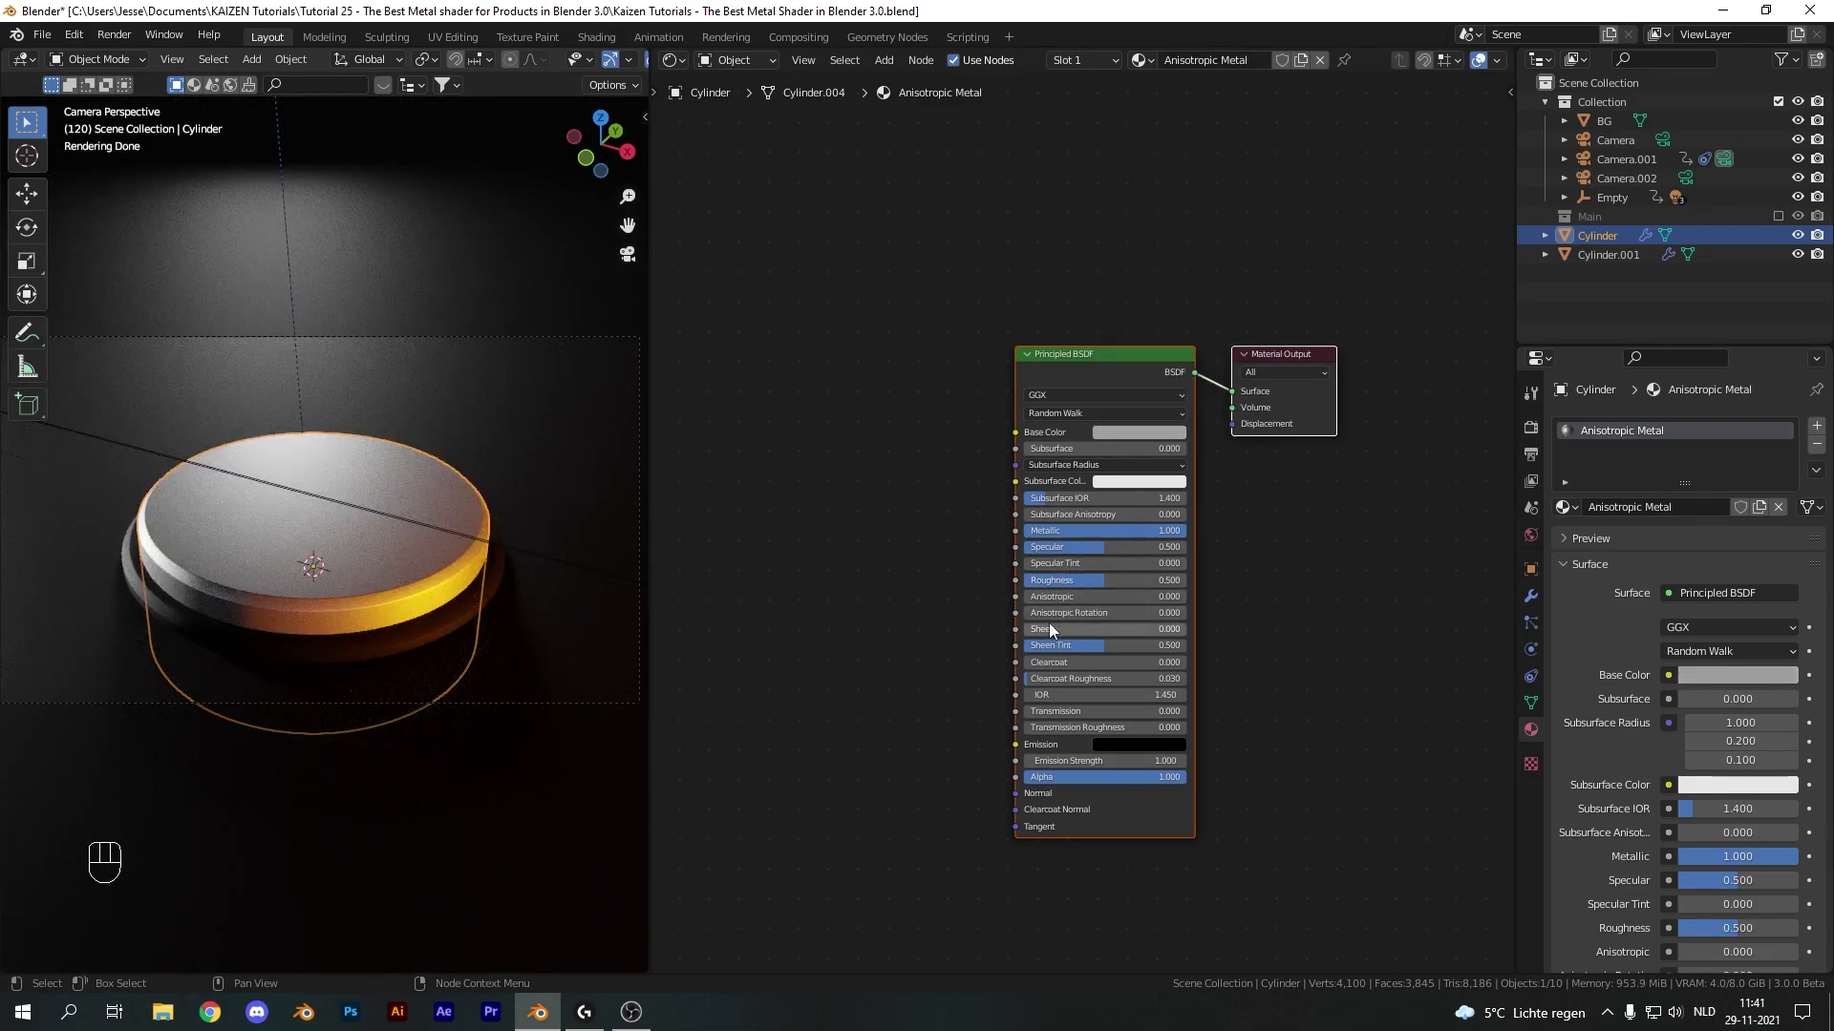
drag(1048, 610, 1191, 606)
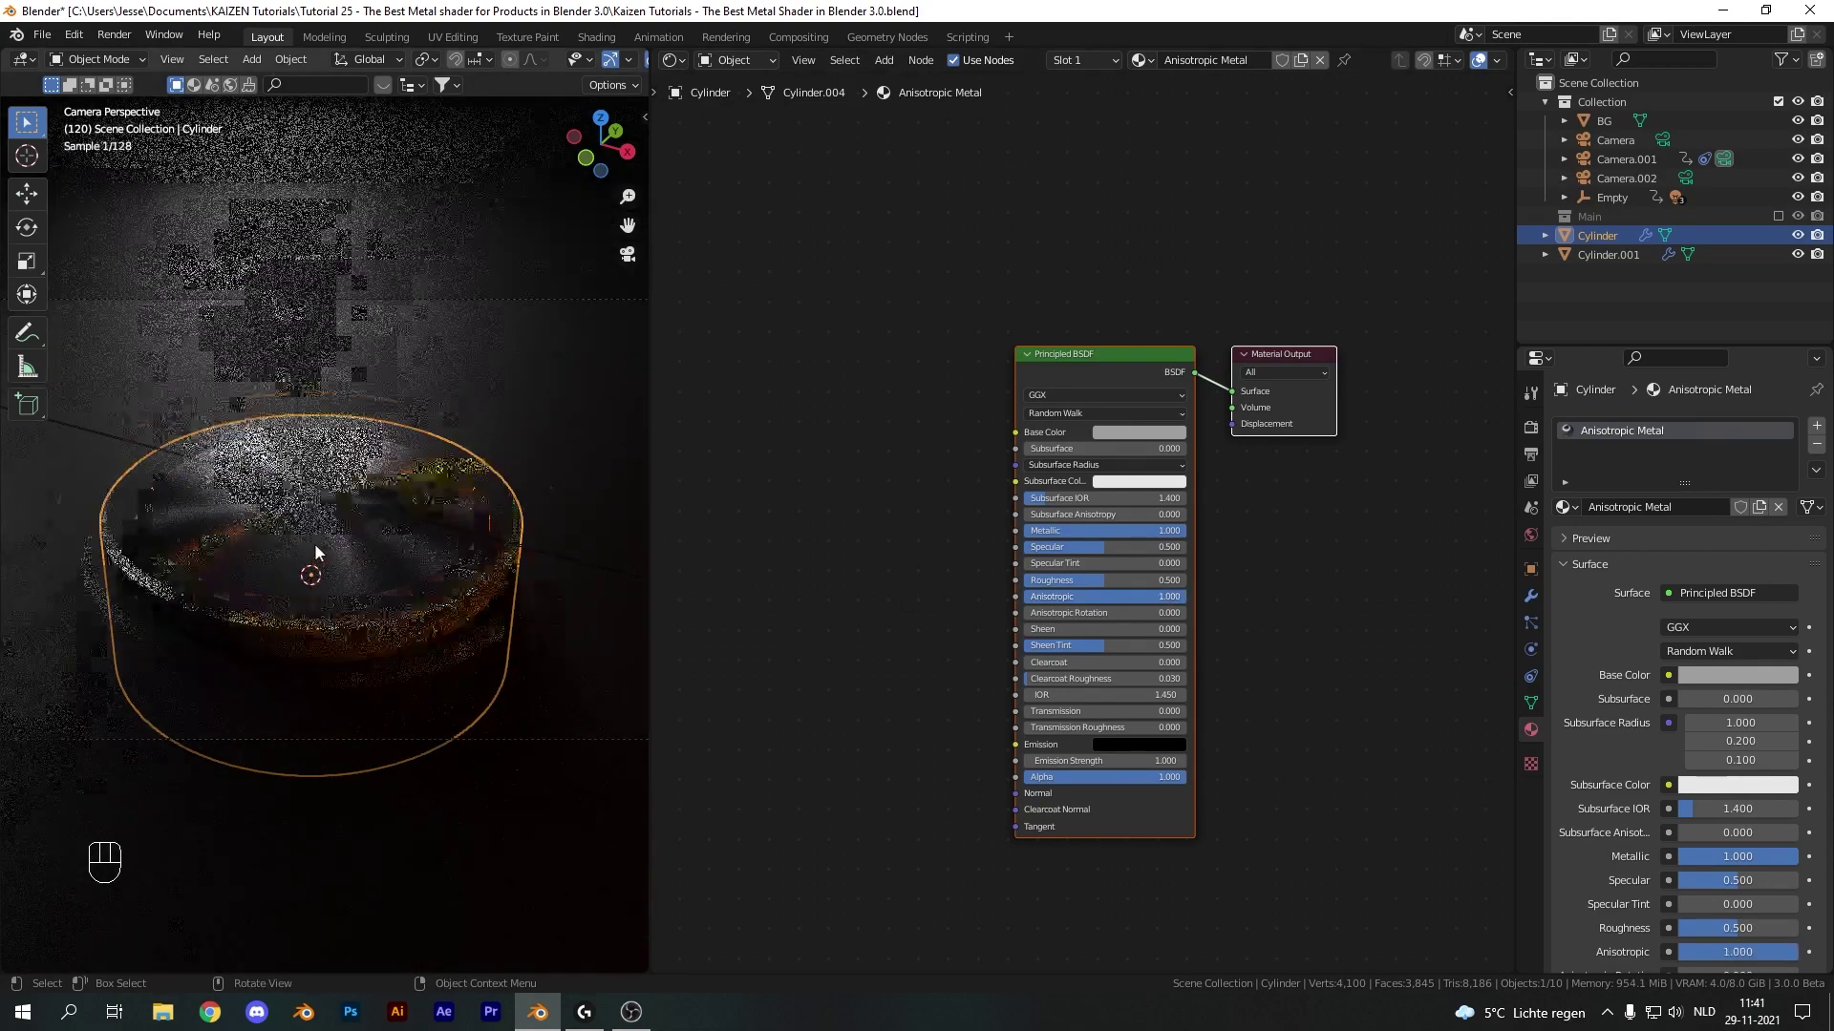
click(389, 583)
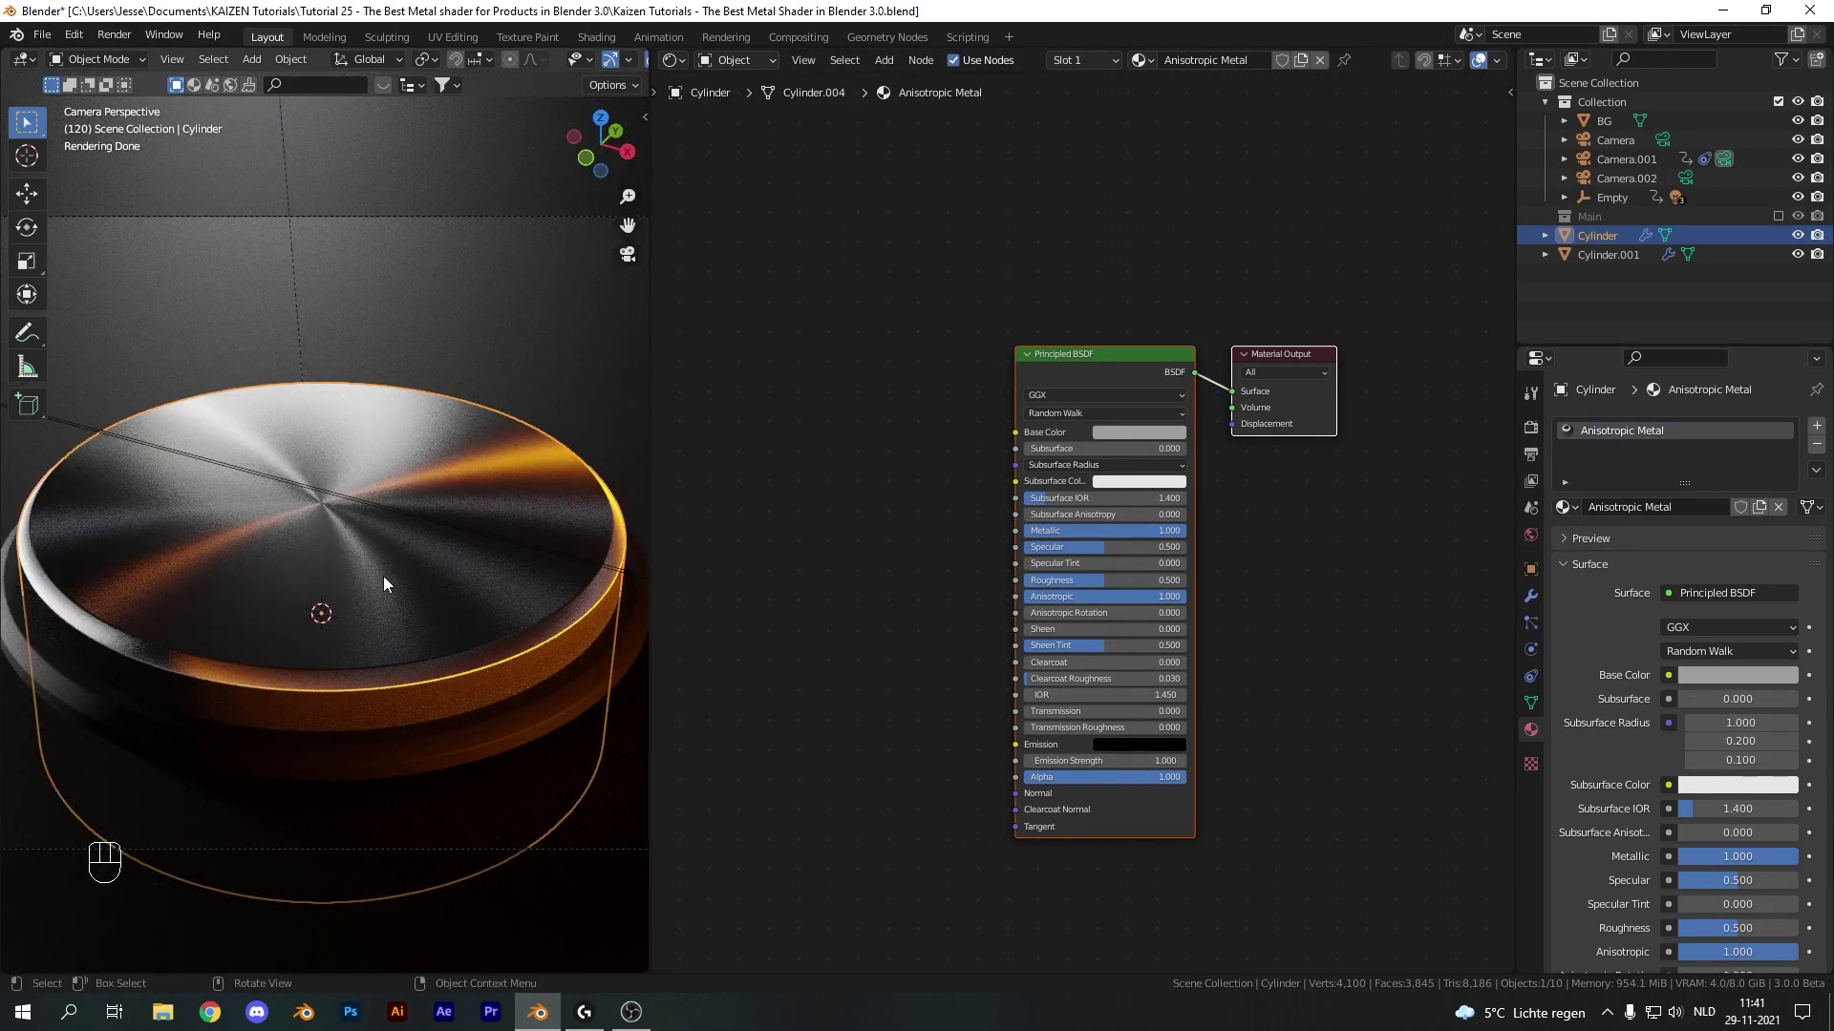
drag(1050, 625, 828, 581)
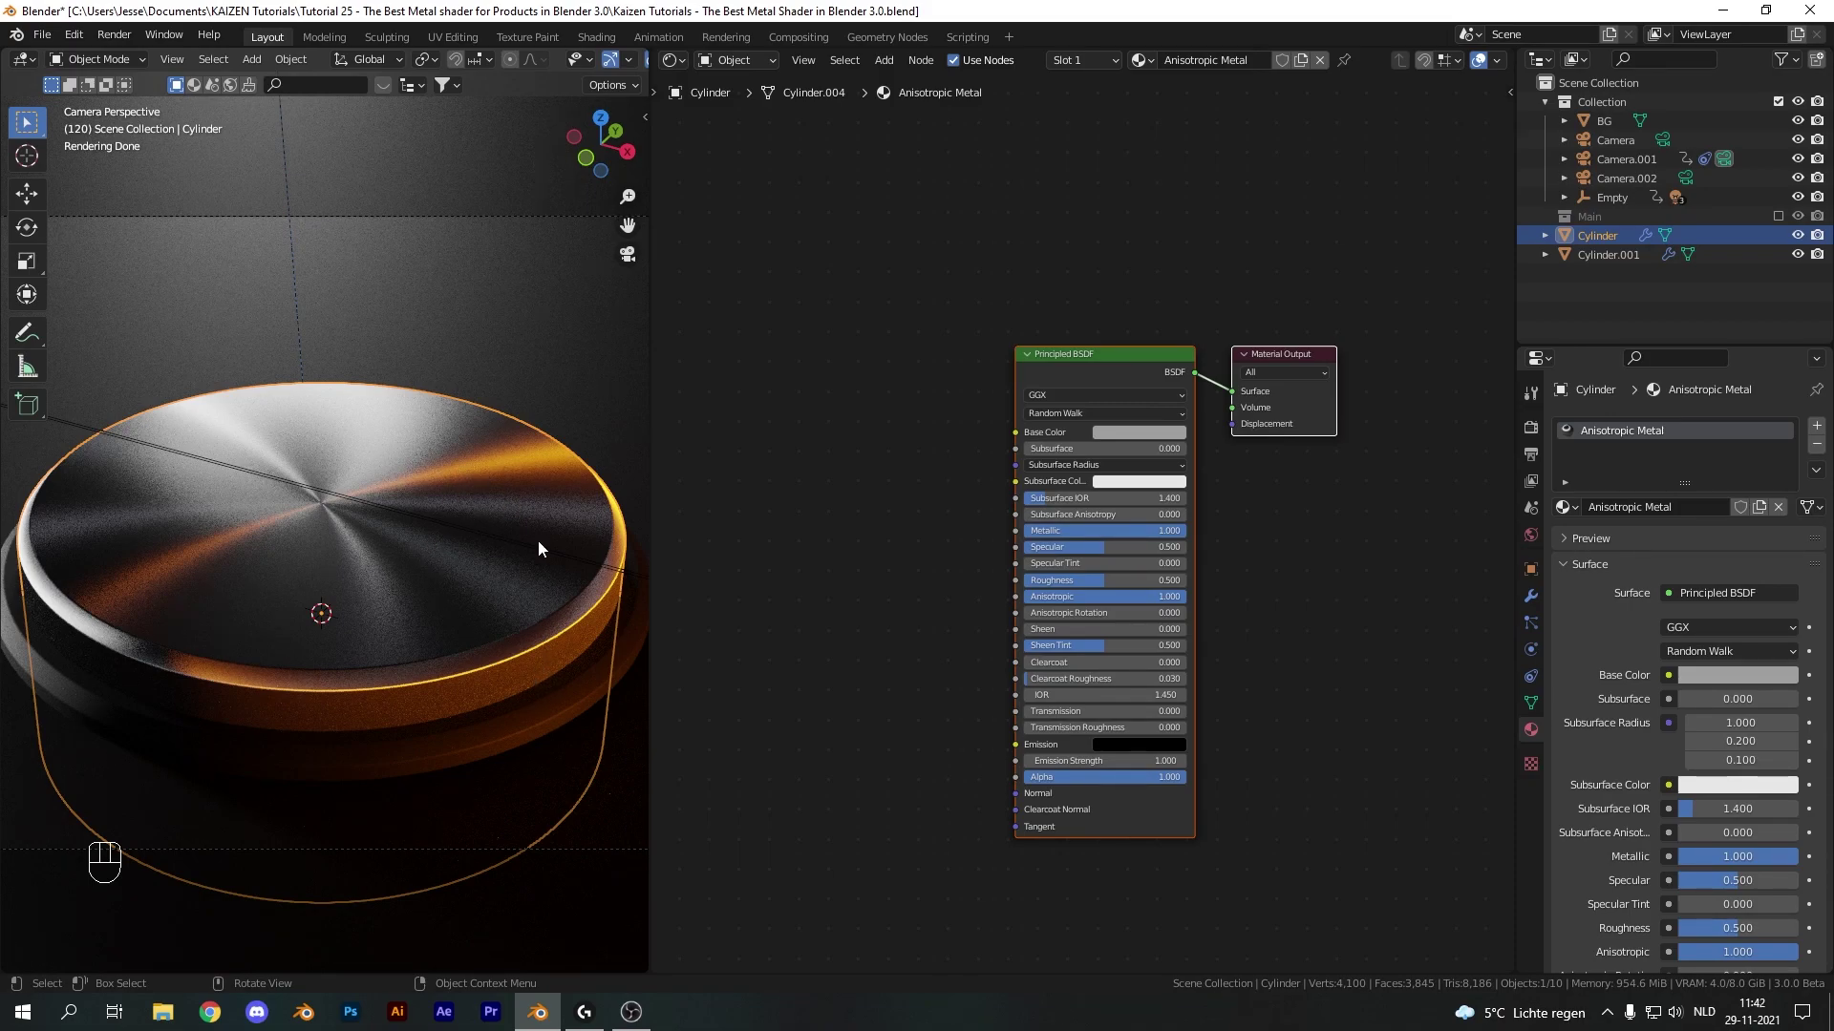
Add a Wave Texture into a Bump node feeding the BSDF normal, with wave type Rings
click(858, 607)
key(shift+a)
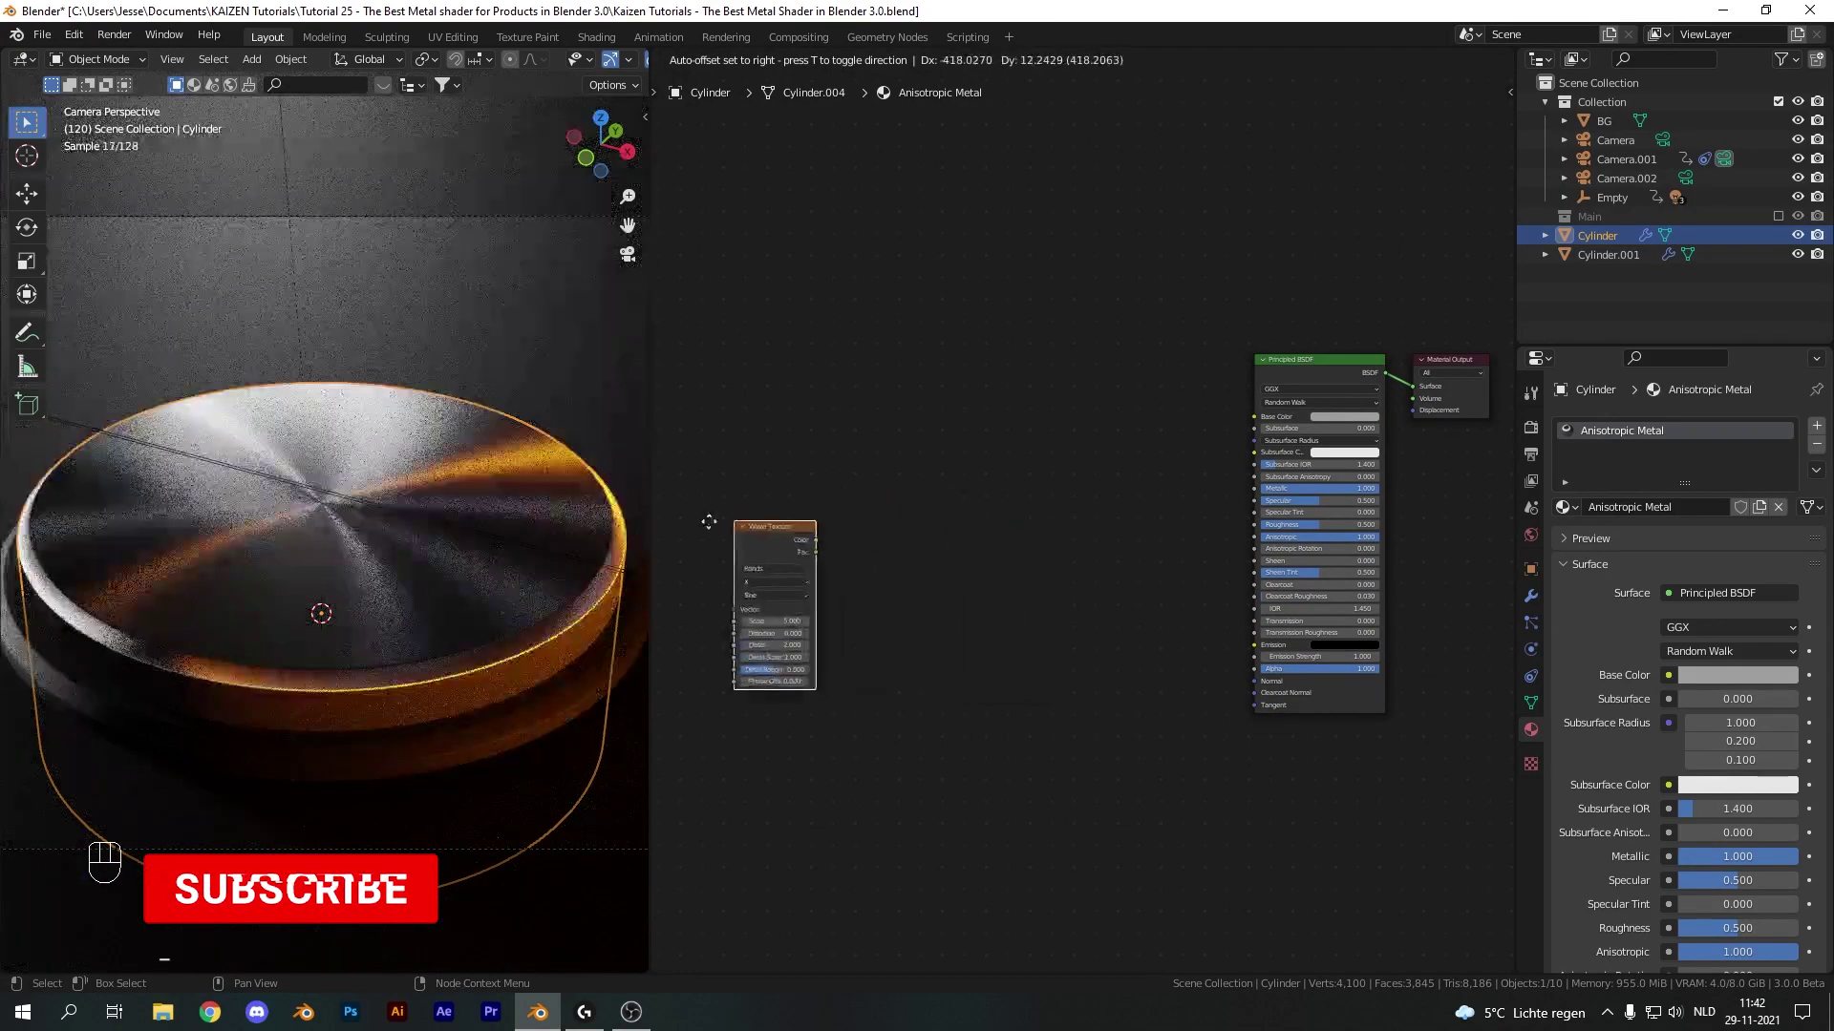
click(841, 522)
key(shift+a)
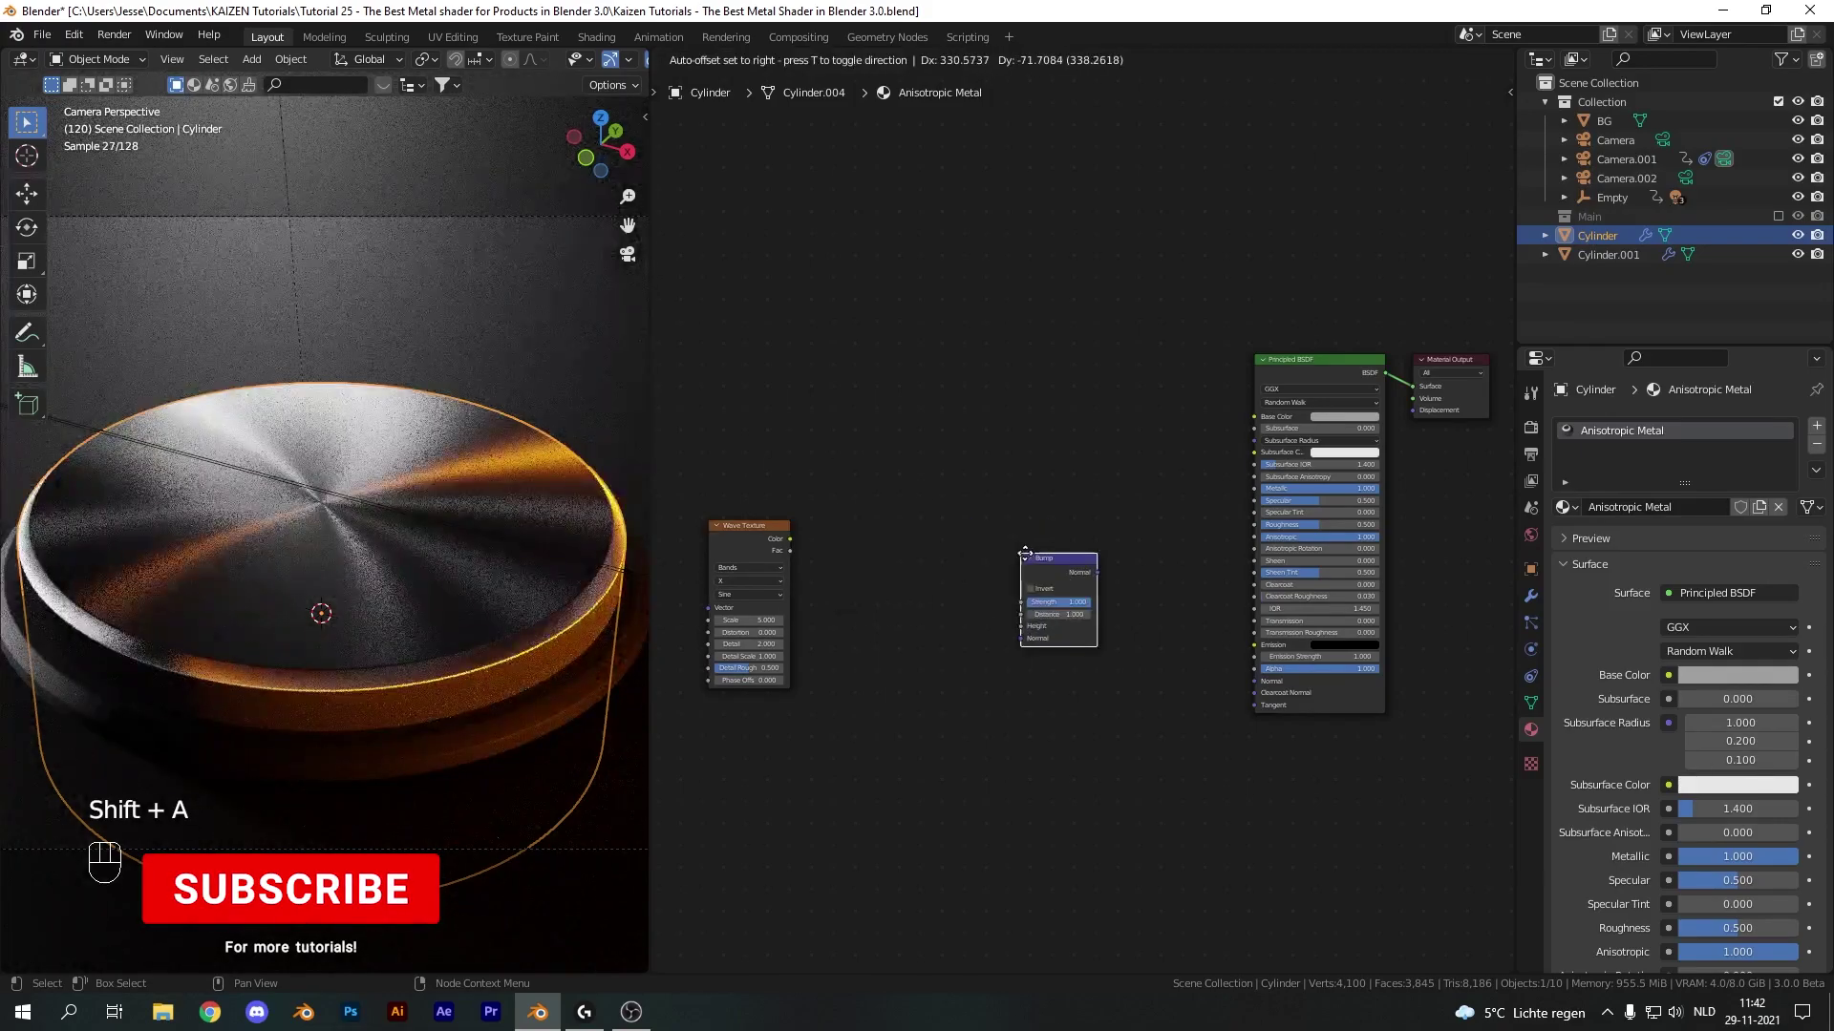
drag(1139, 588, 1260, 687)
drag(793, 546, 1056, 639)
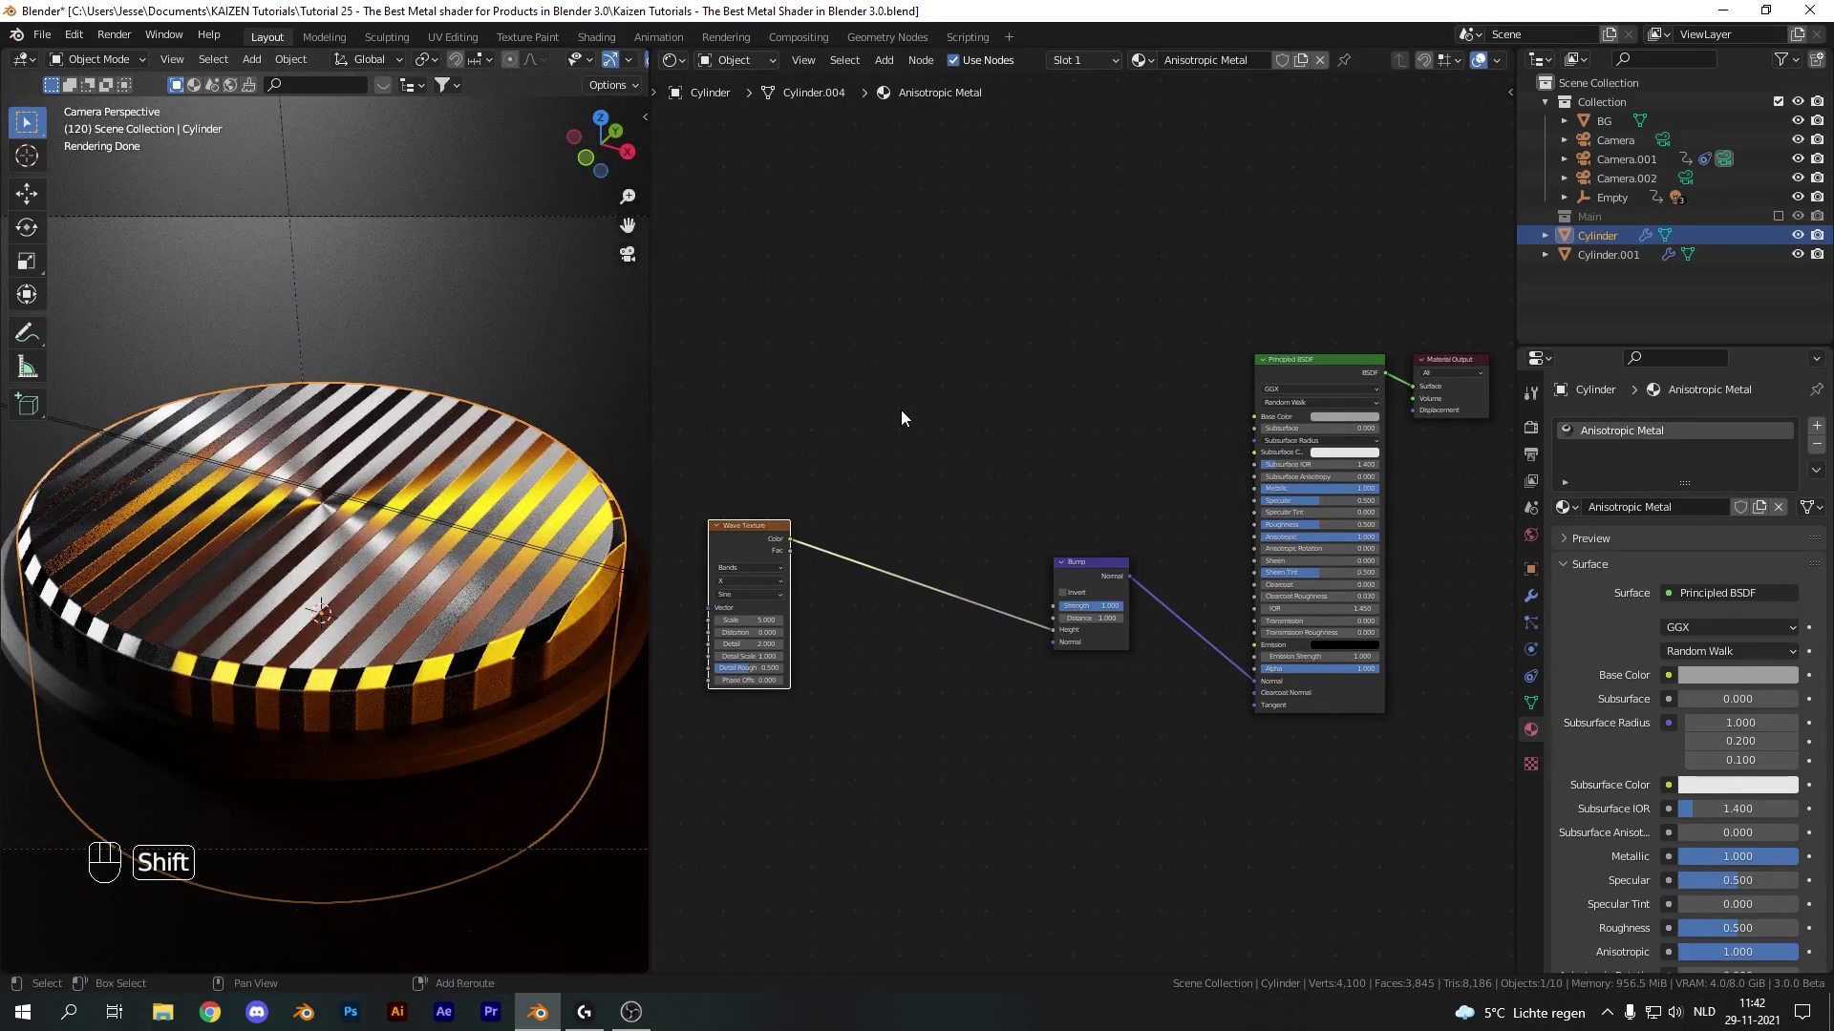
key(shift+a)
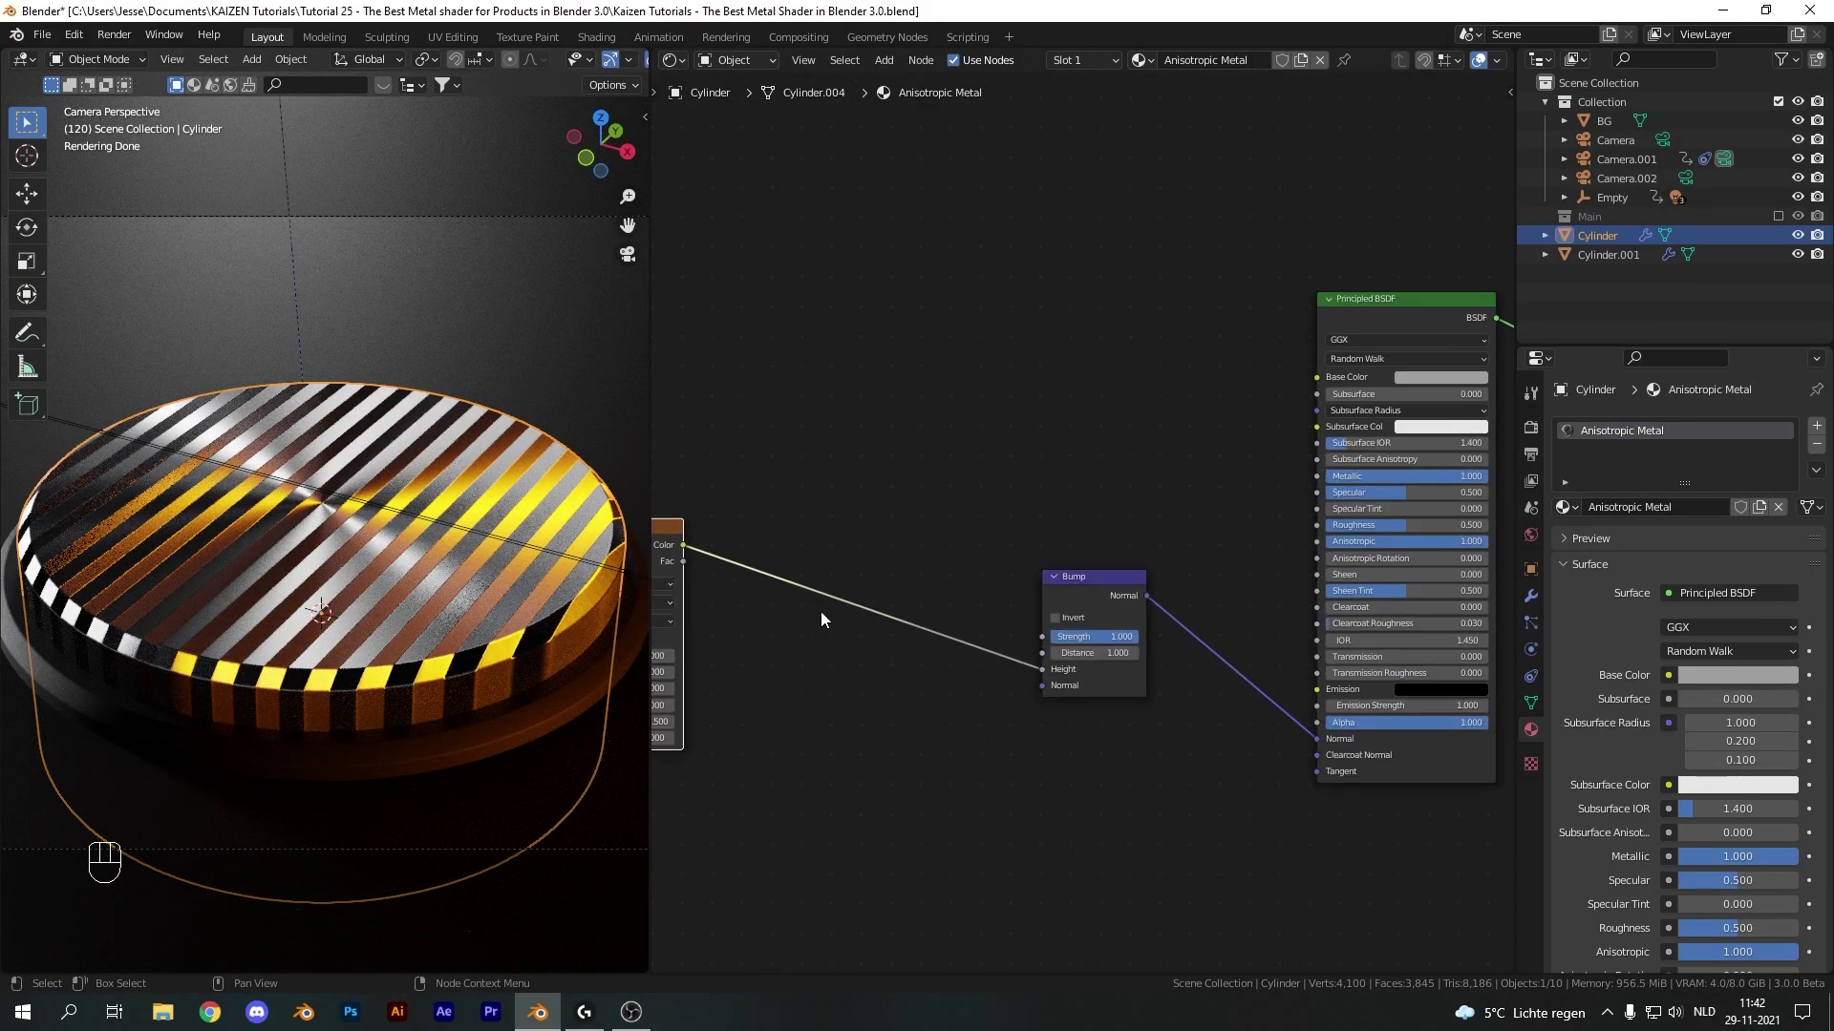
drag(868, 567, 855, 597)
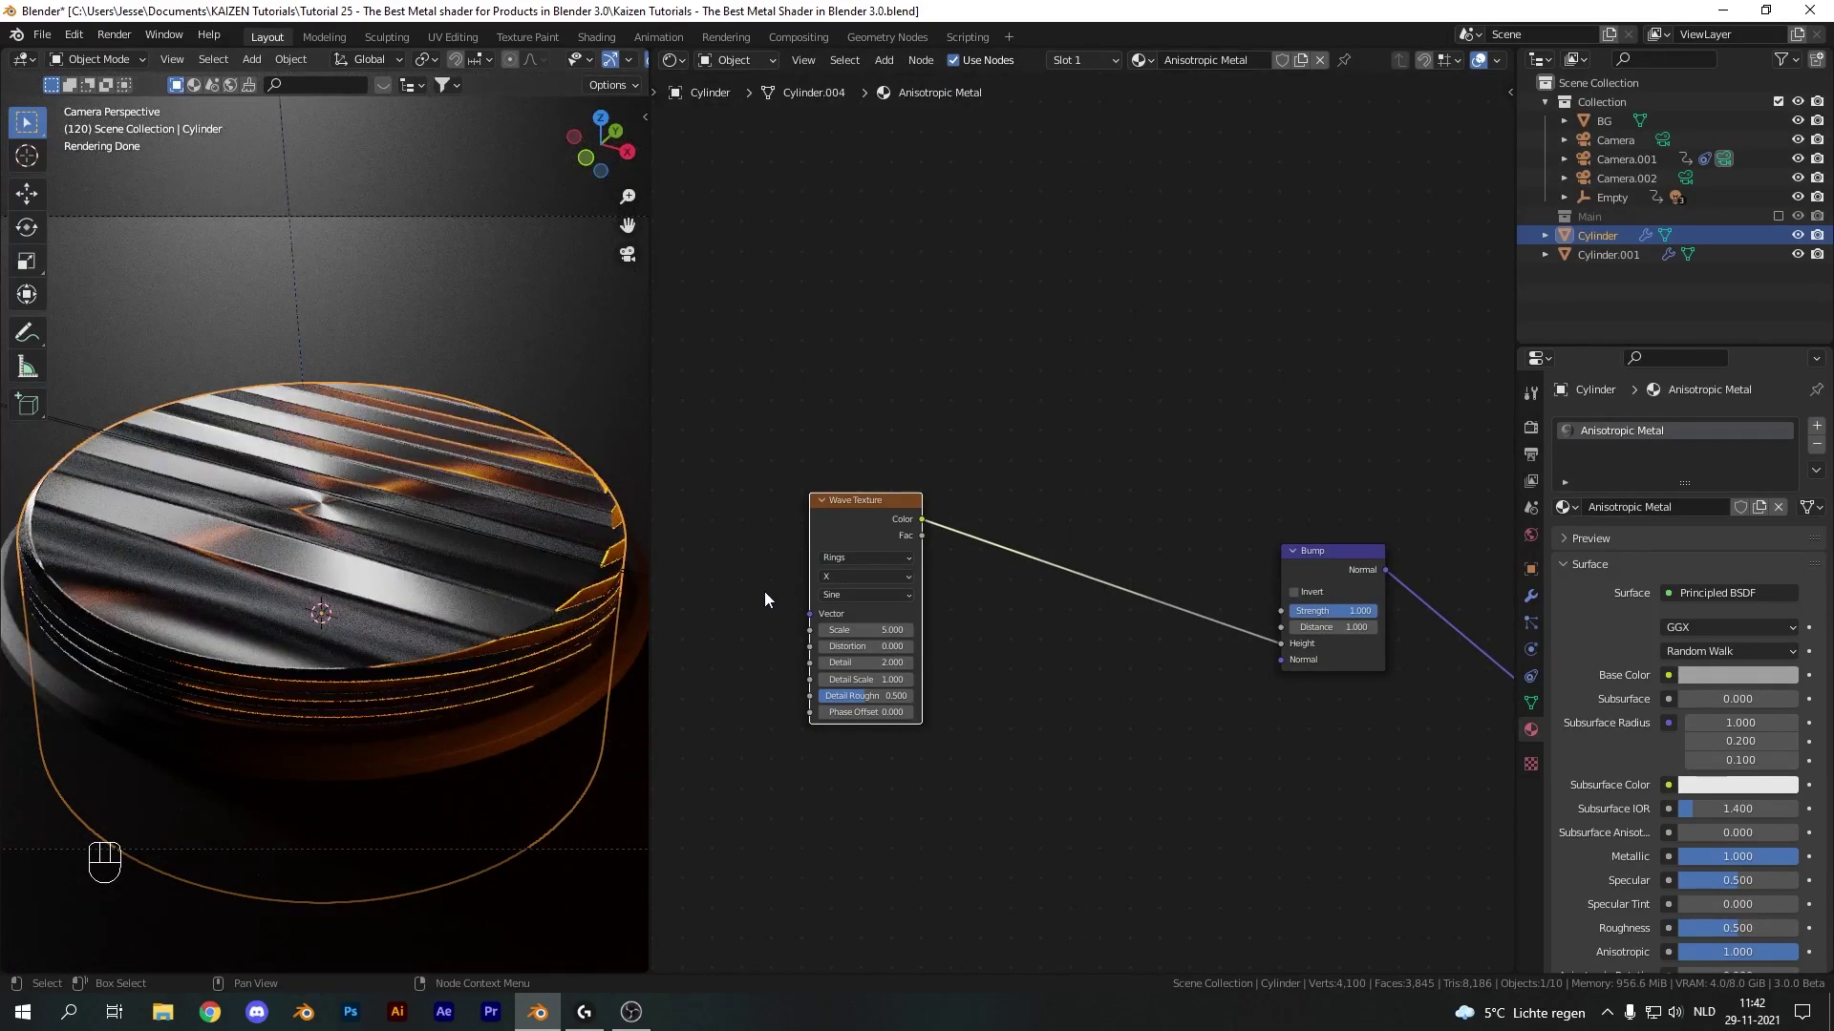
Feed Texture Coordinate Object through a Mapping node into the Wave Texture, rings direction Spherical
key(shift+a)
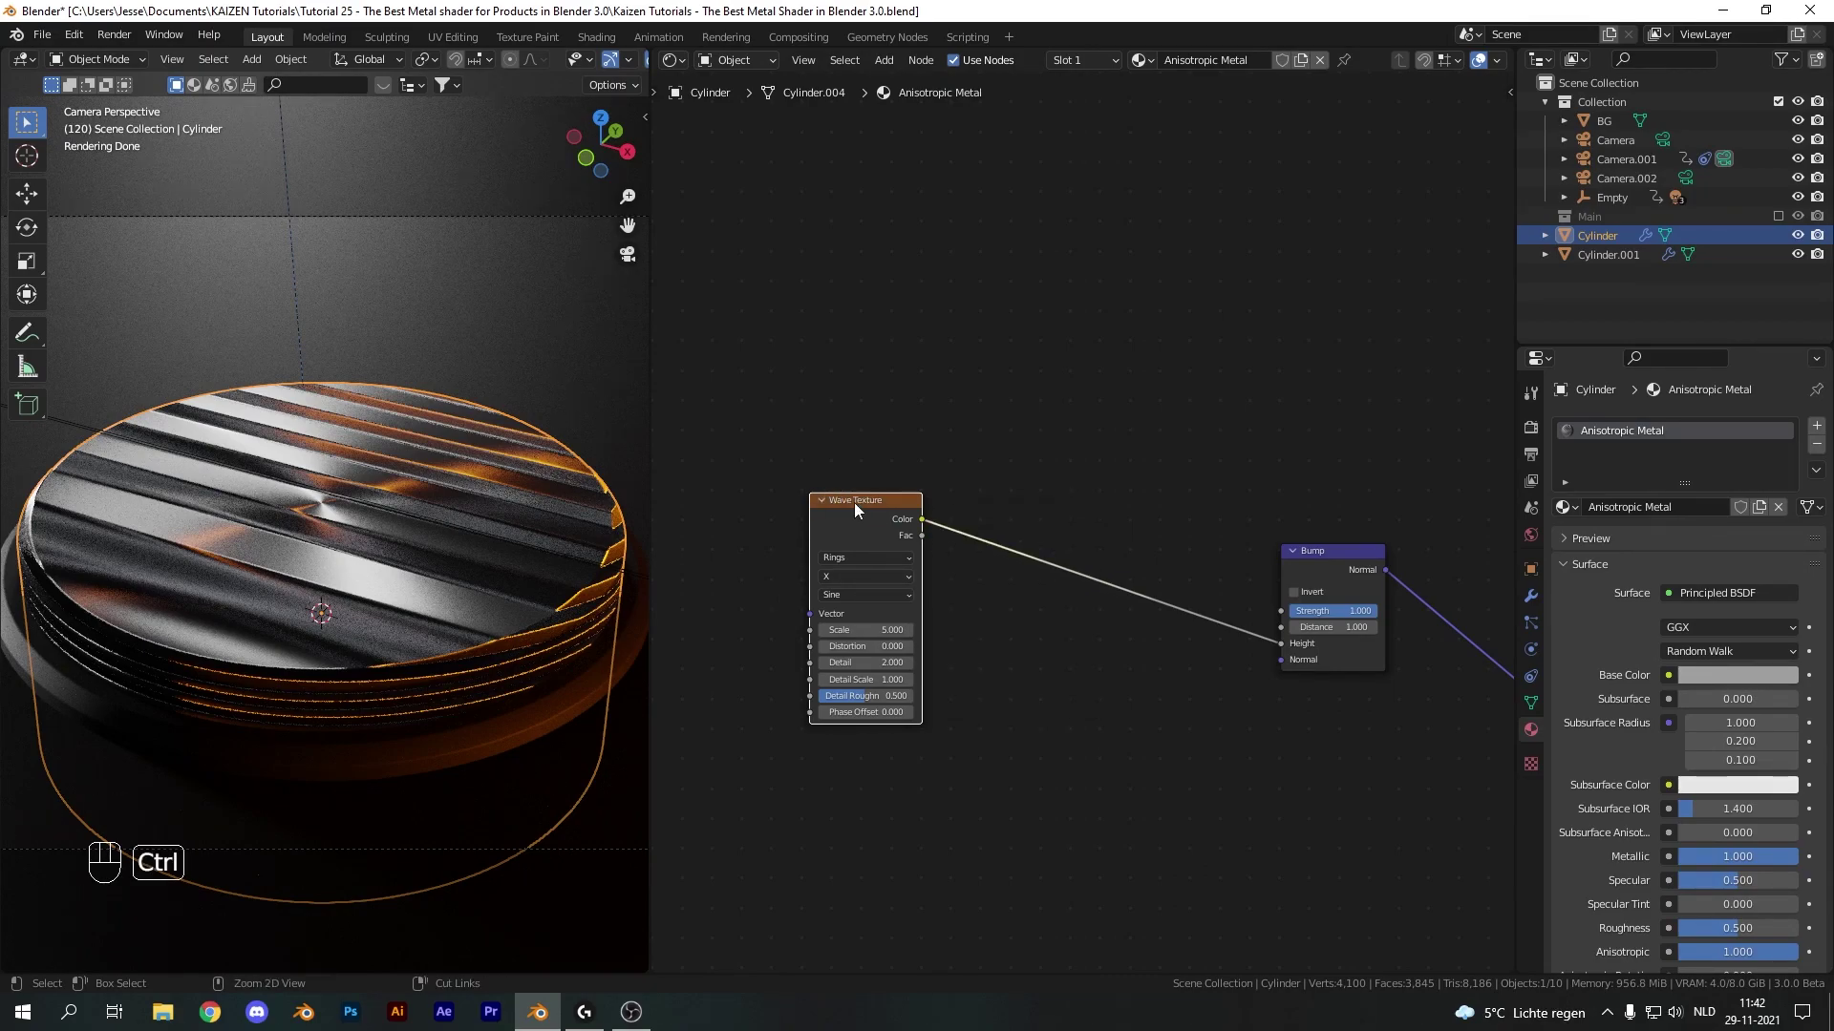
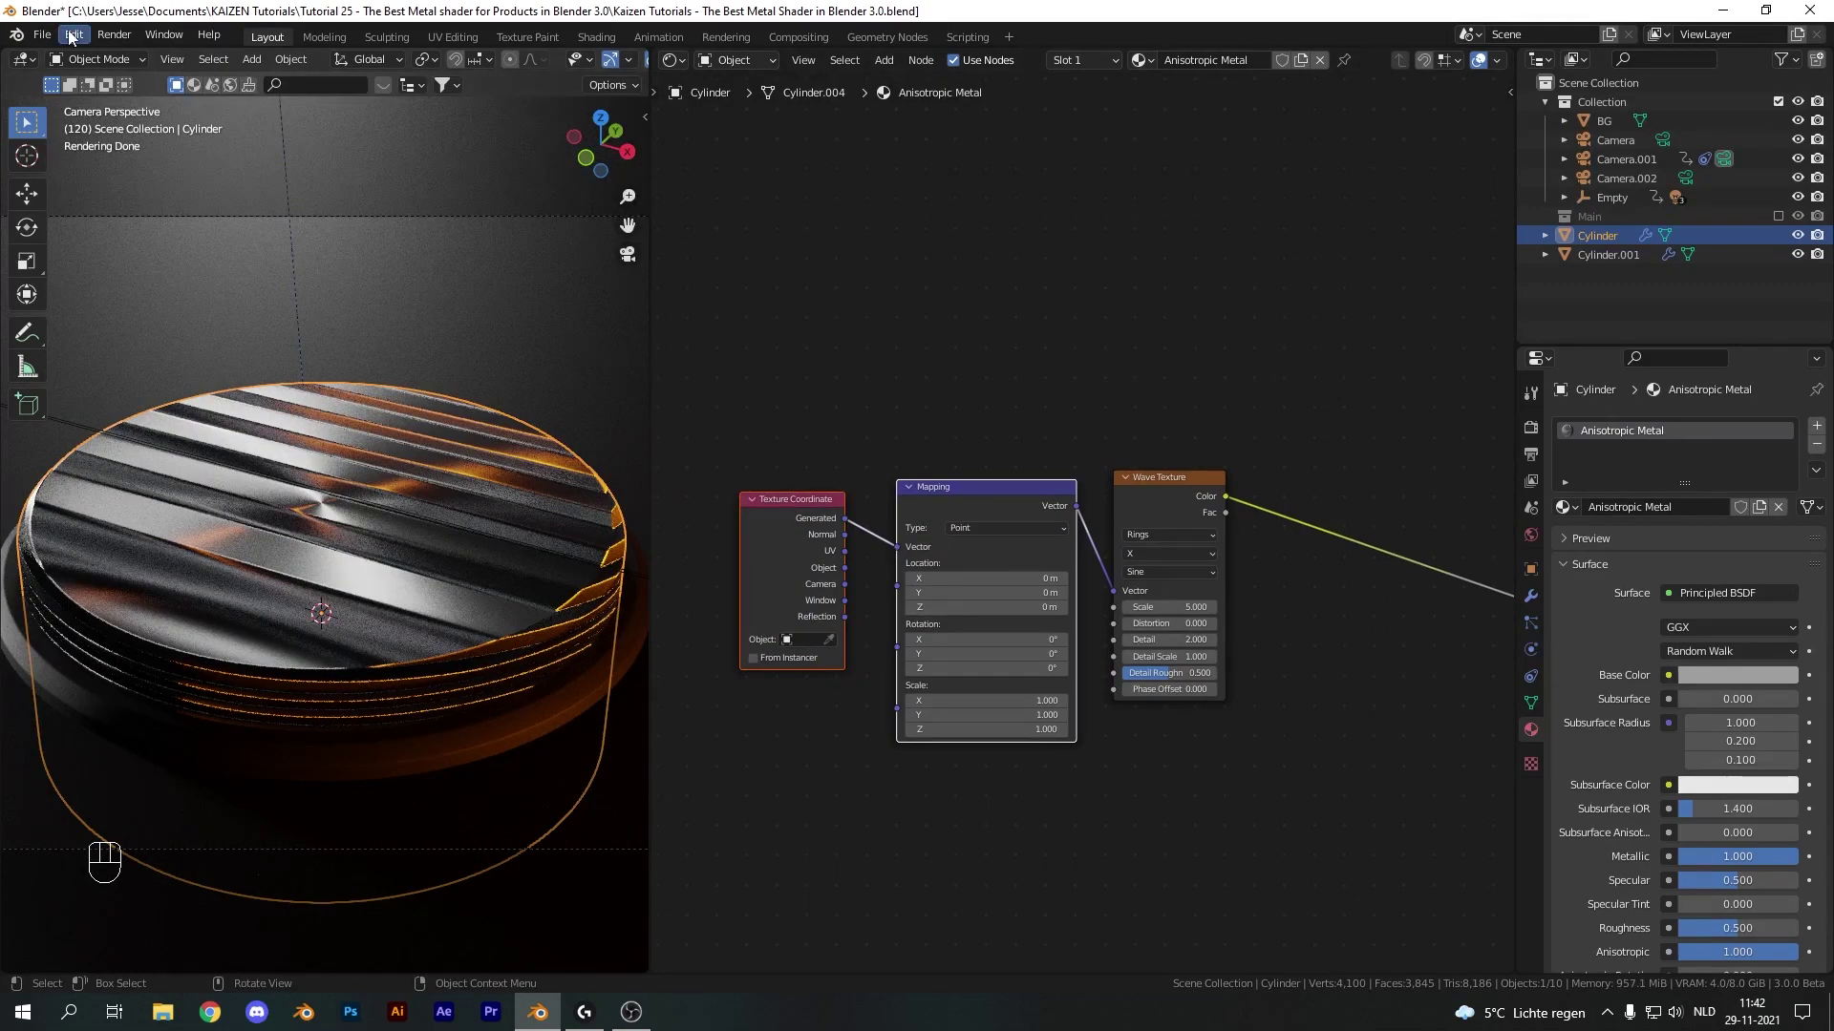
drag(80, 54, 152, 313)
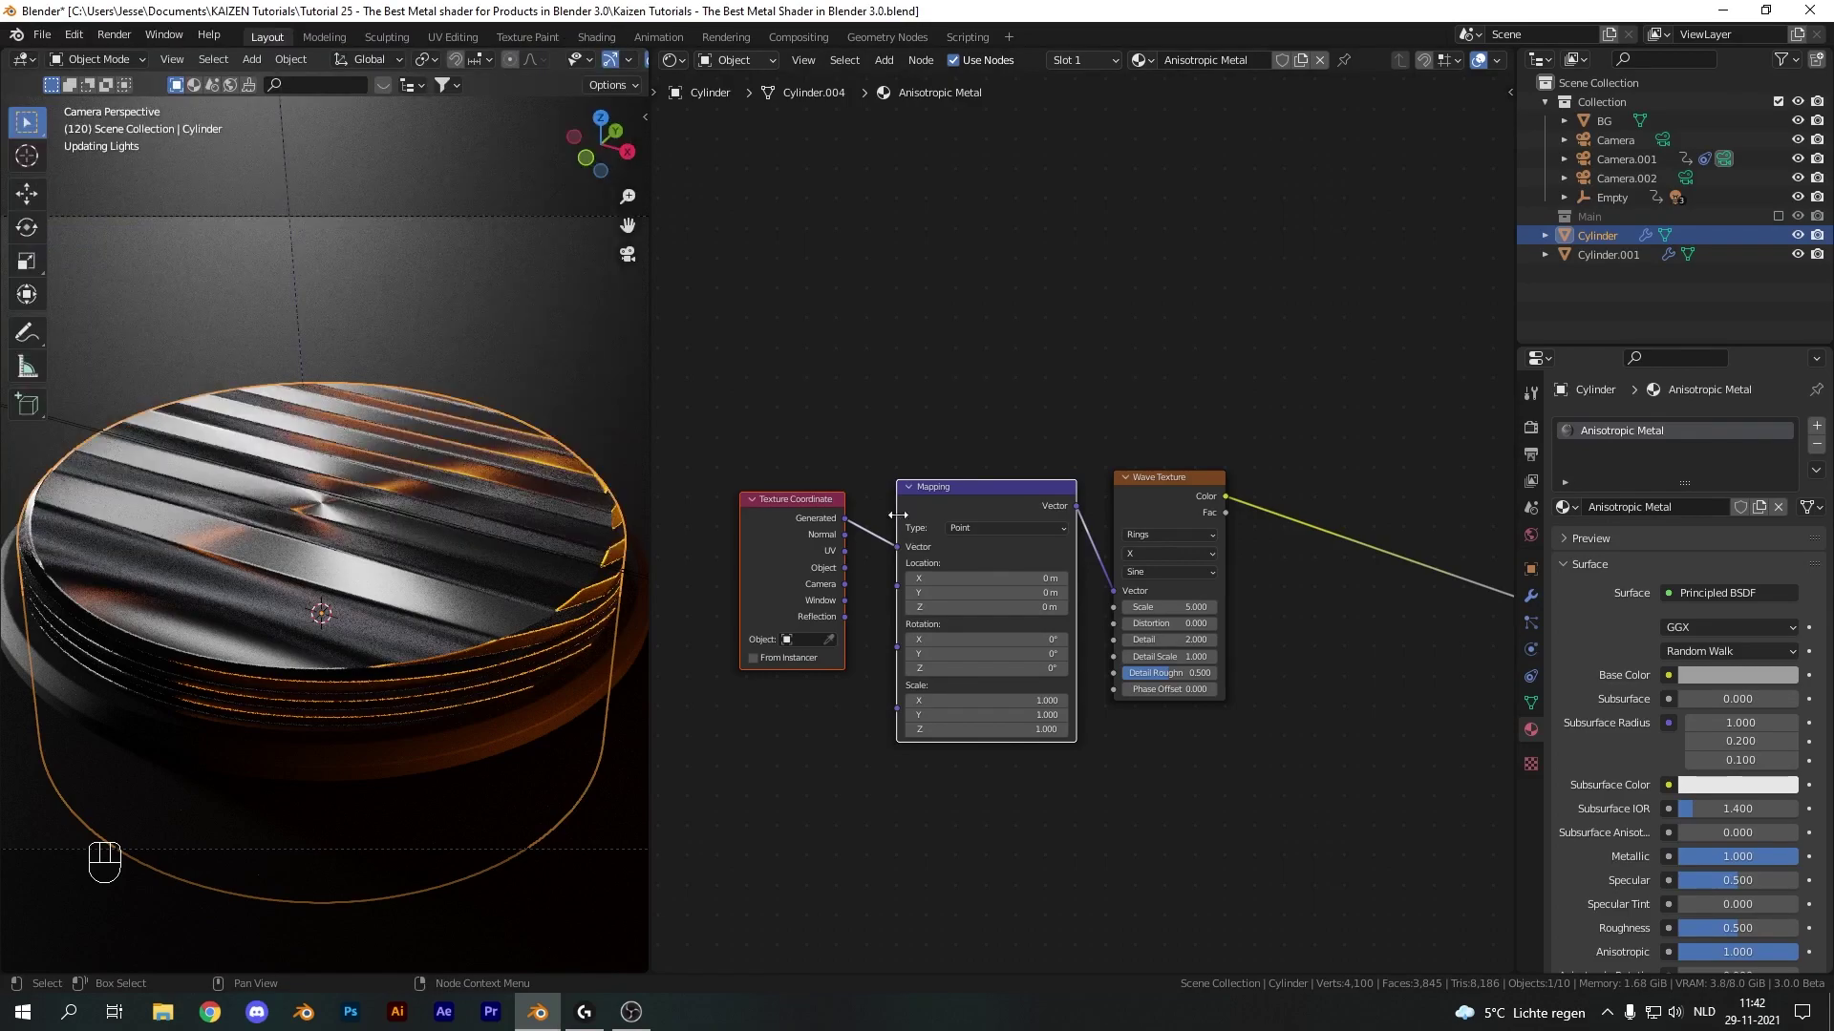
drag(852, 574, 905, 548)
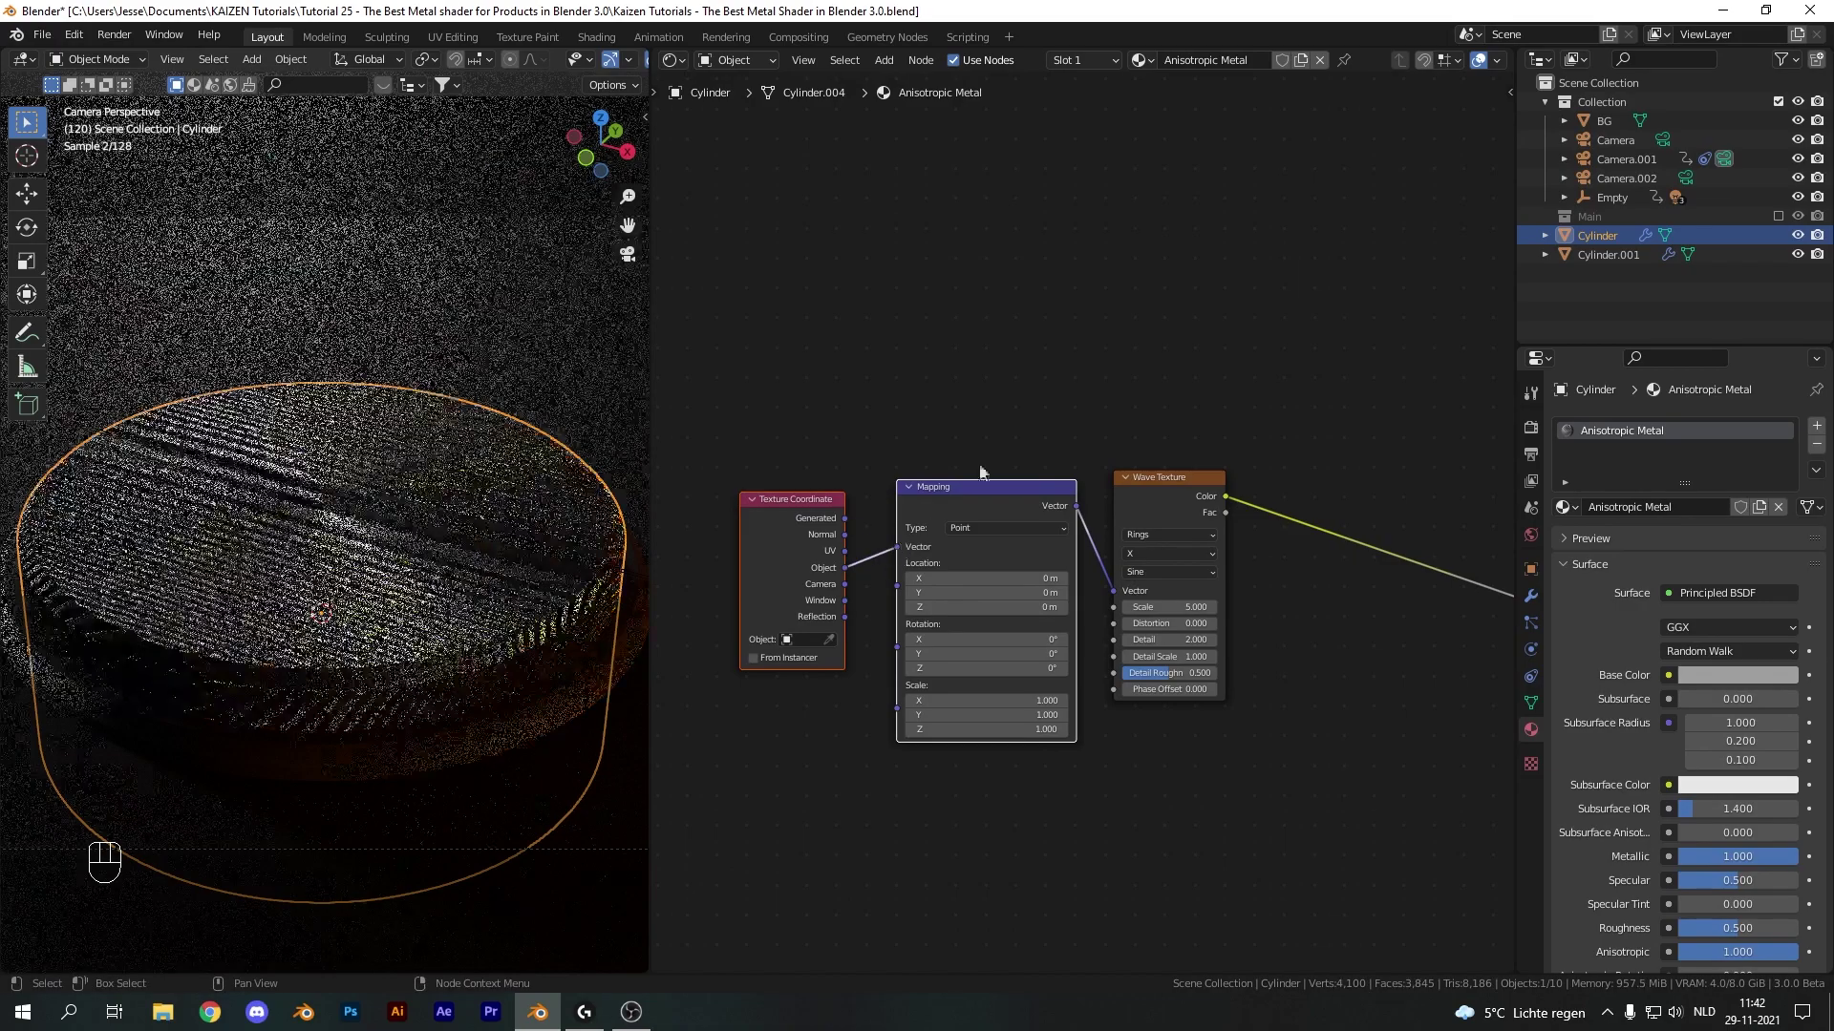
drag(1147, 562, 1148, 609)
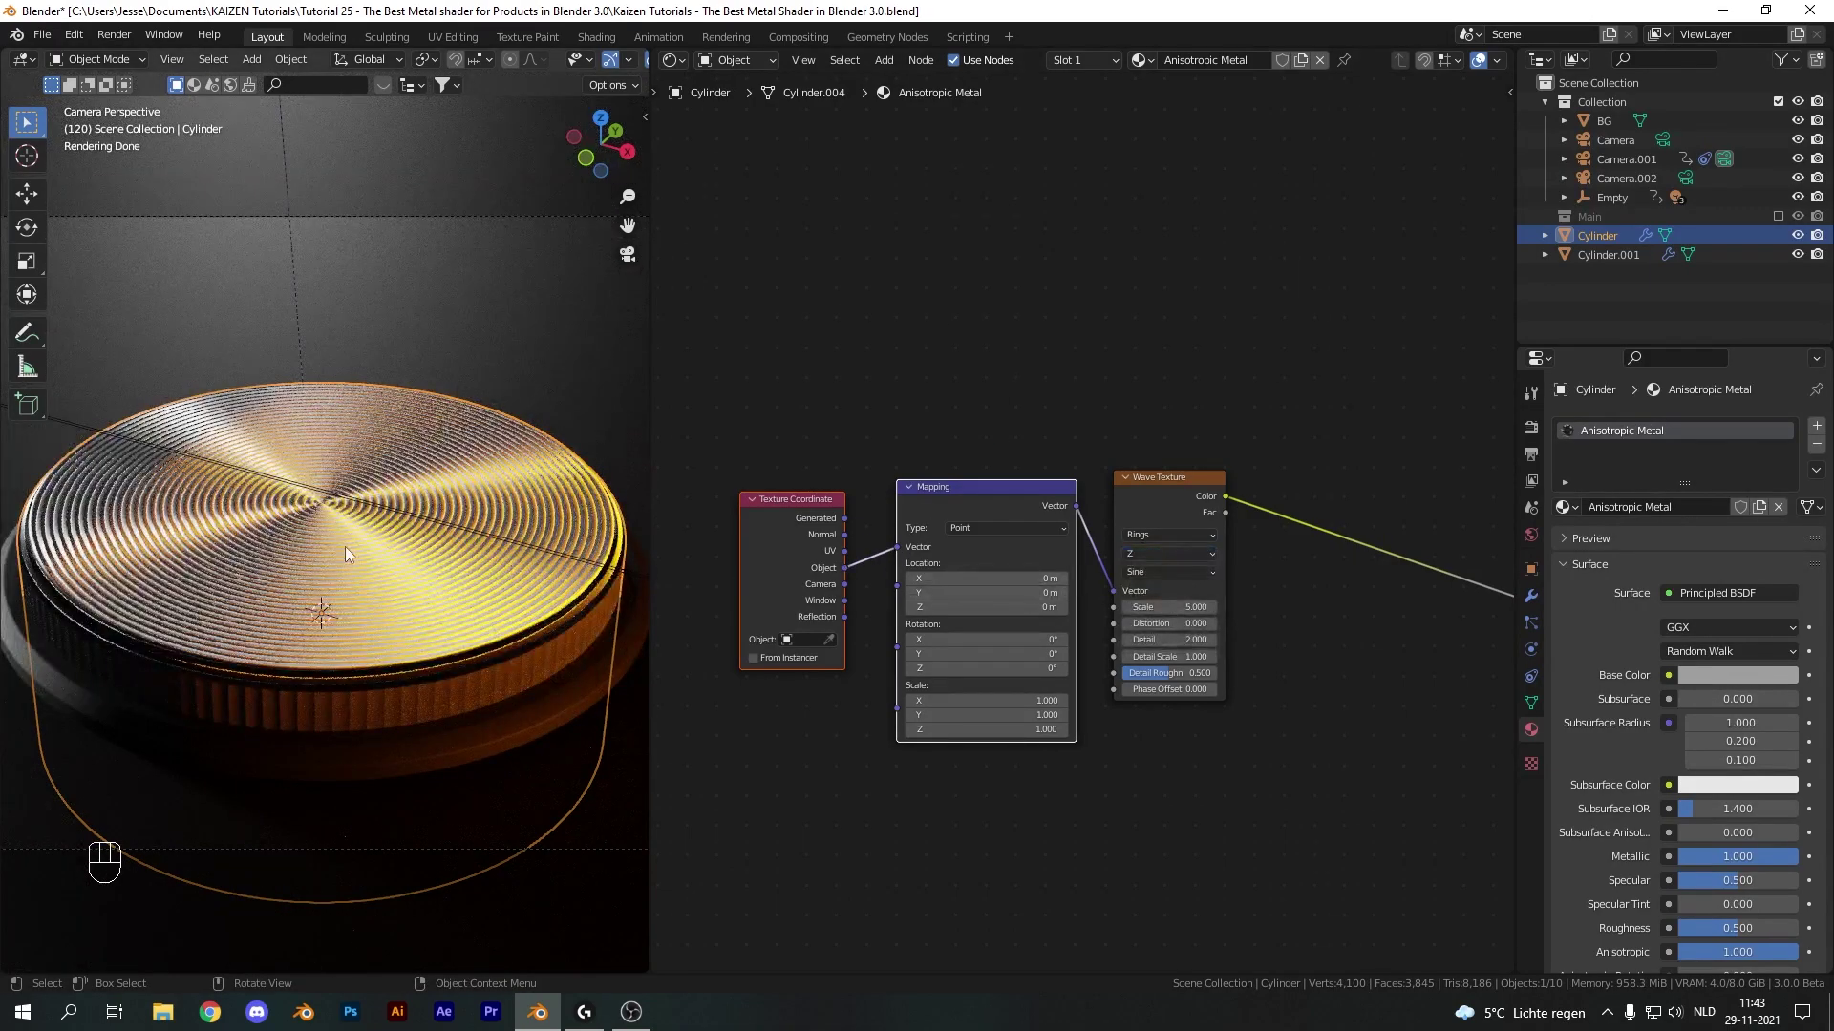
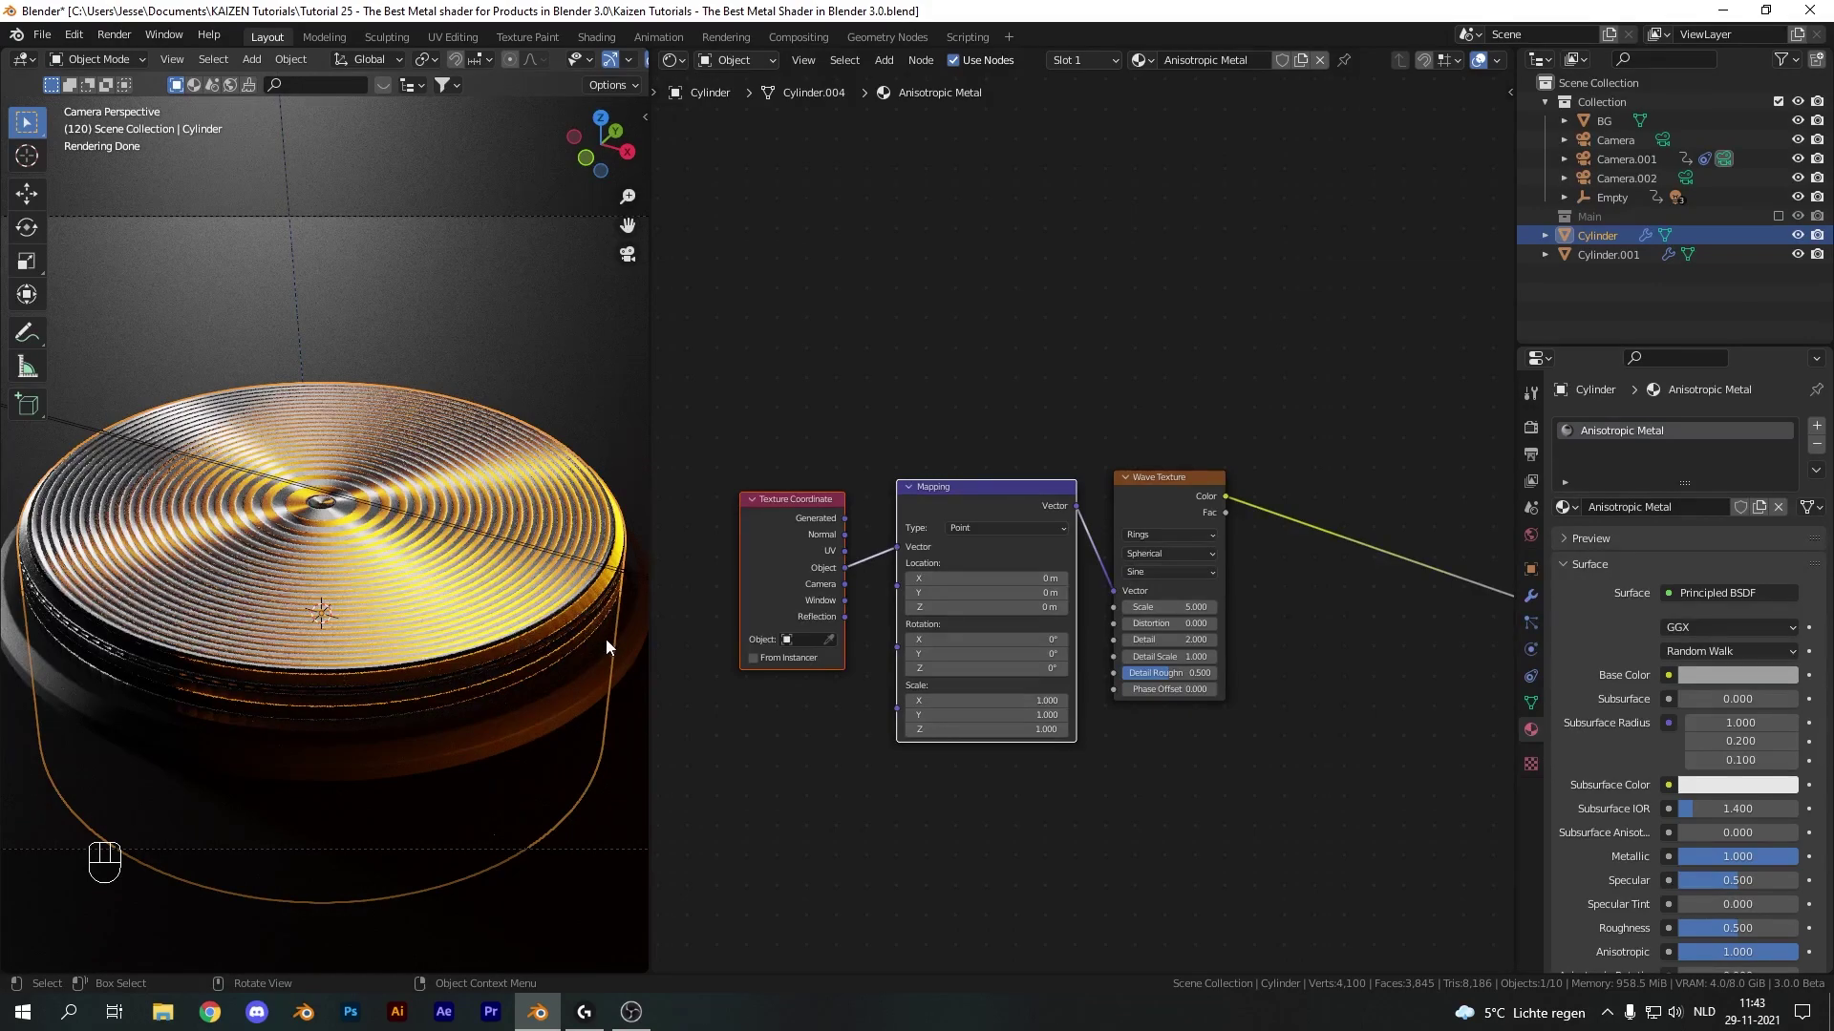
Switch the viewport to a lighter preview shading to inspect the rings
key(KP_0)
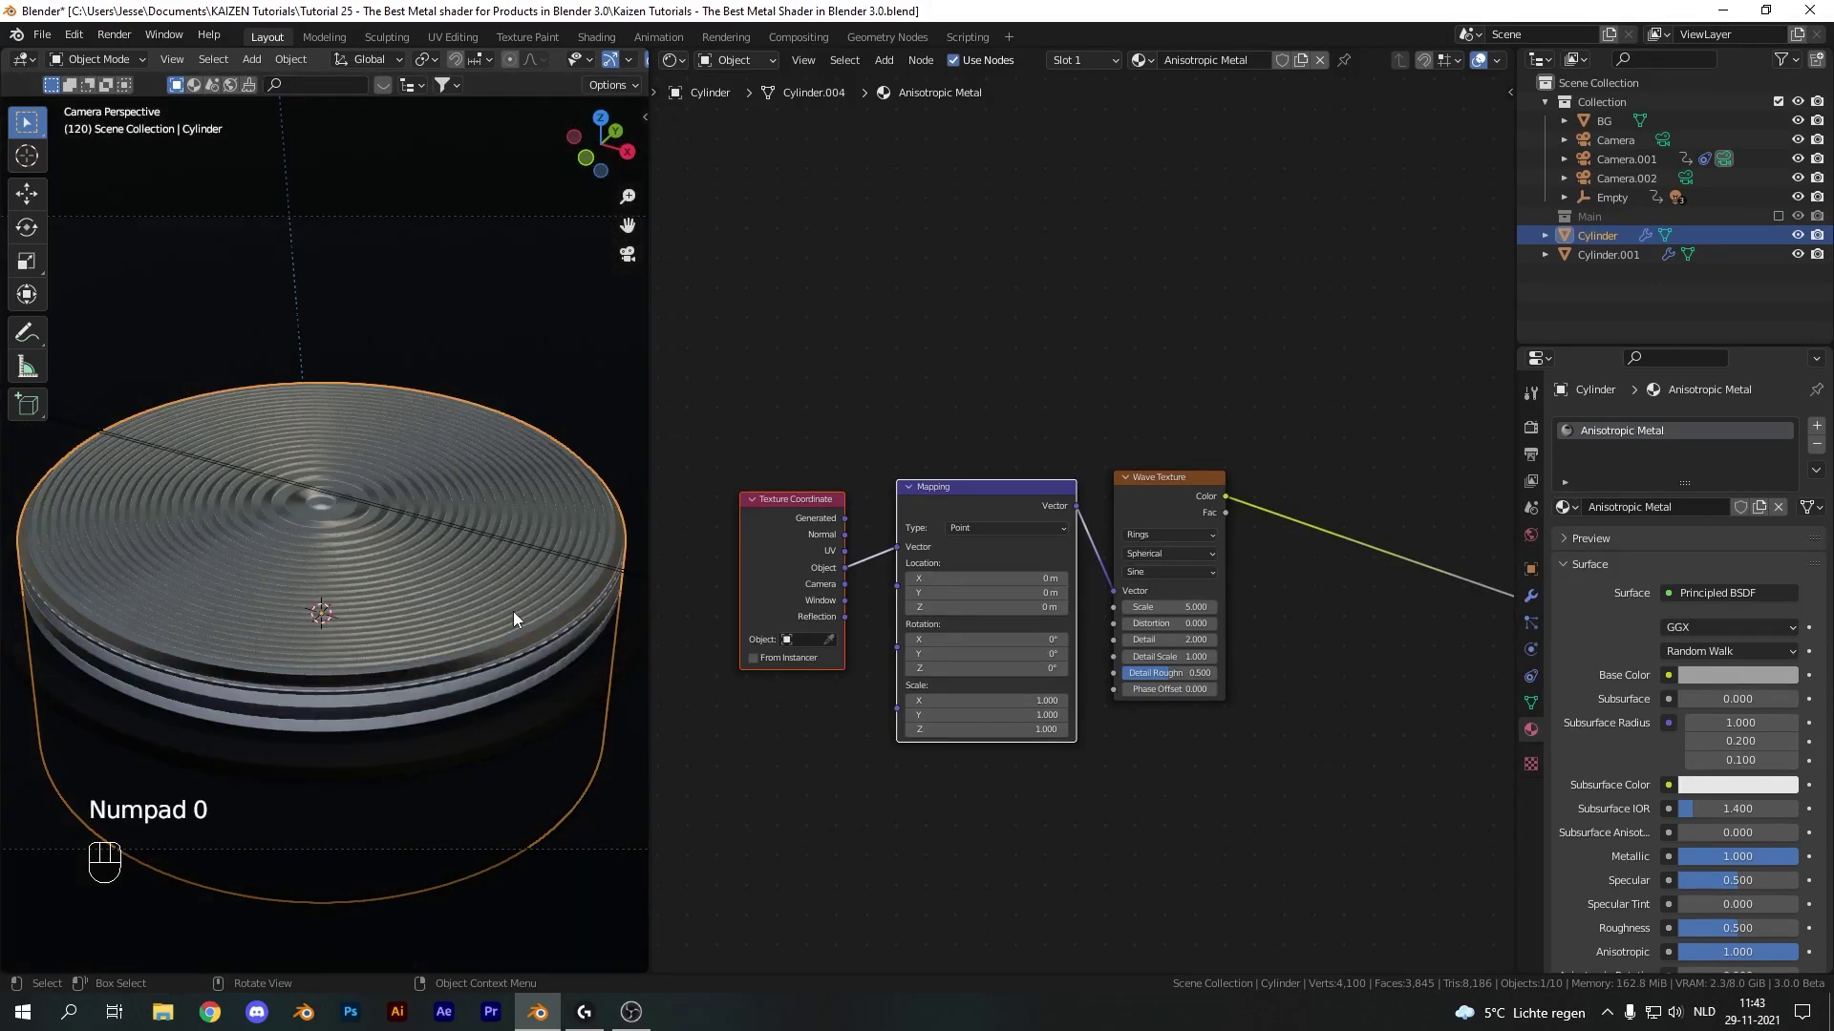
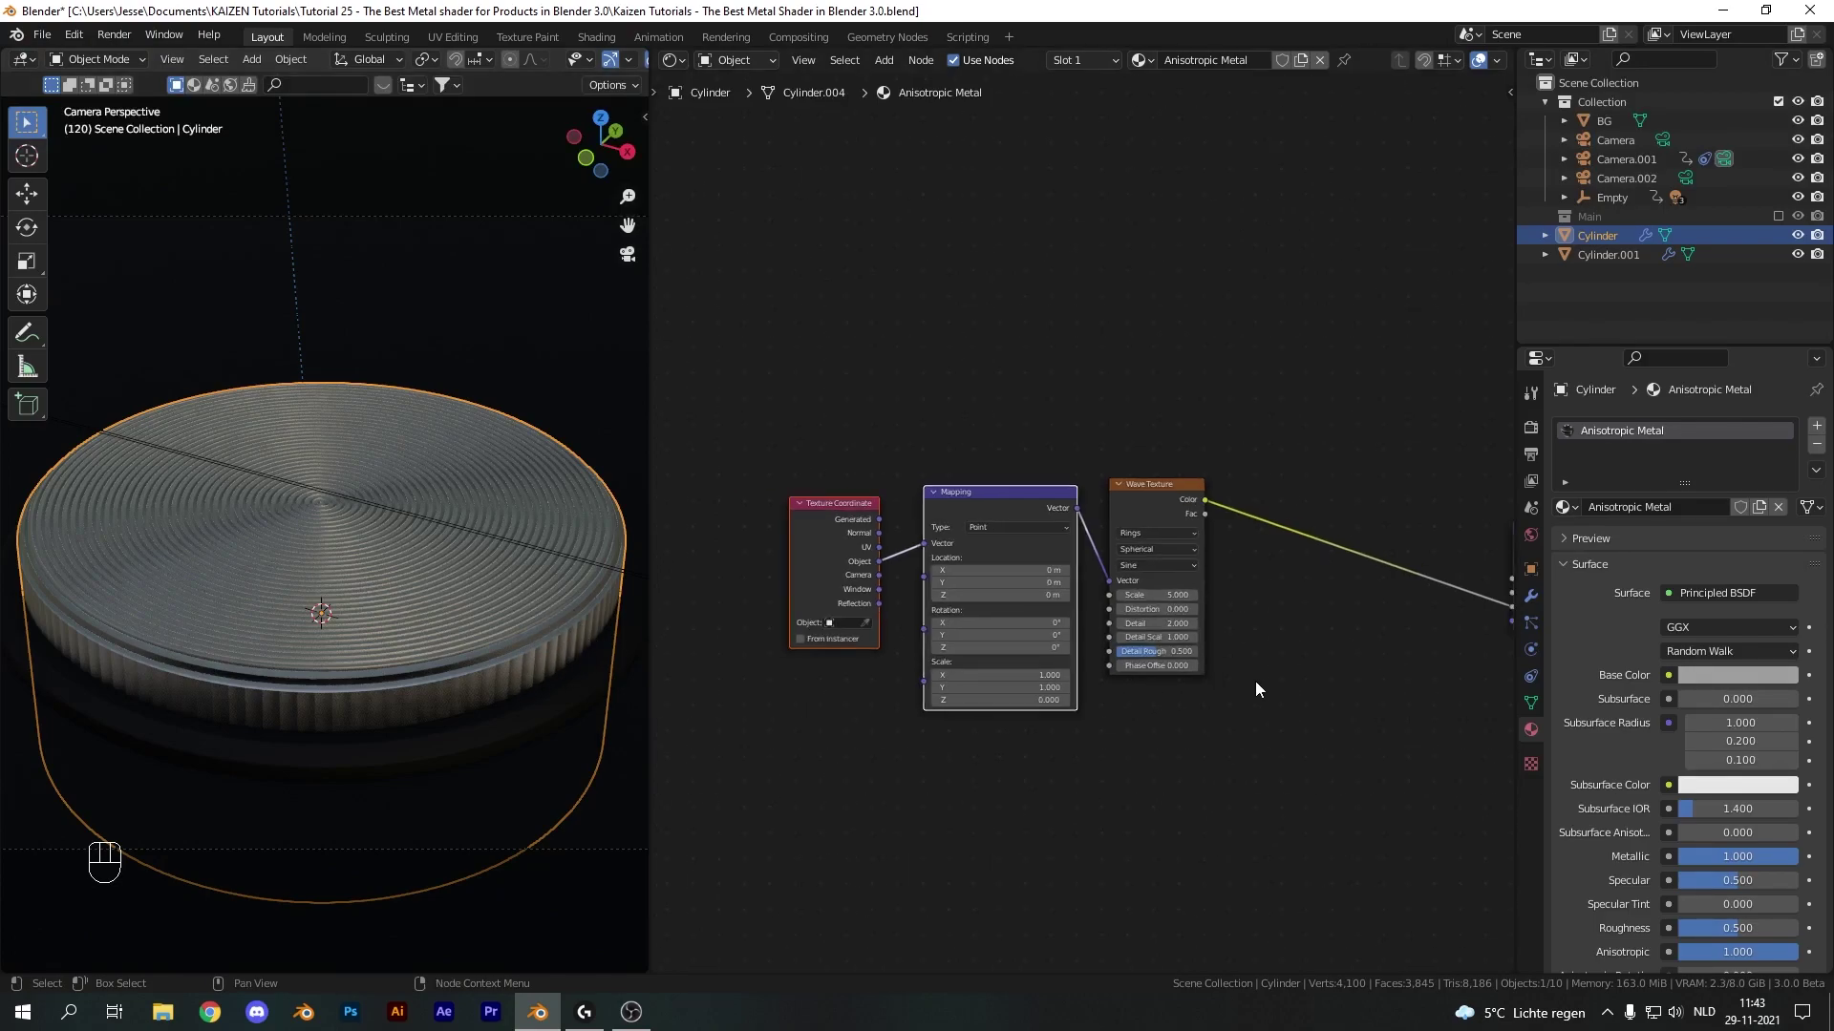
Raise the Wave Texture scale and lower its detail so the bump gives fine crisp ridges
click(1257, 682)
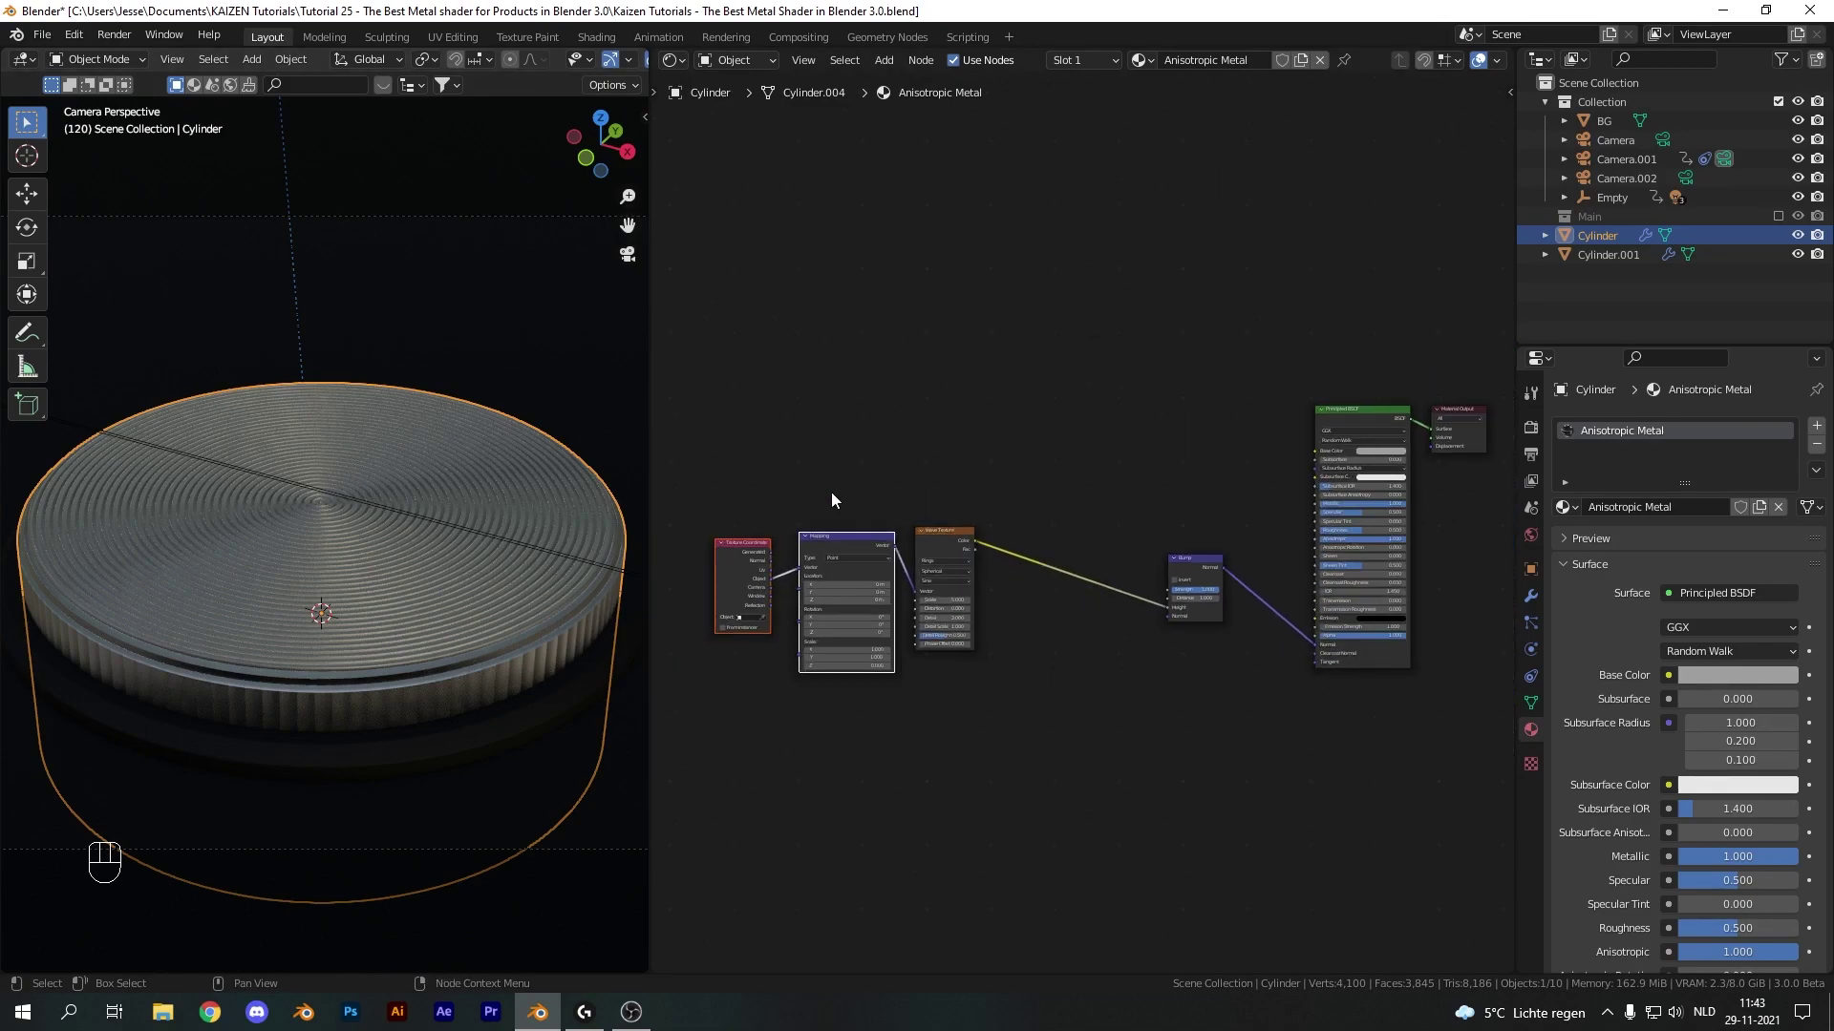
drag(912, 631, 961, 710)
key(g)
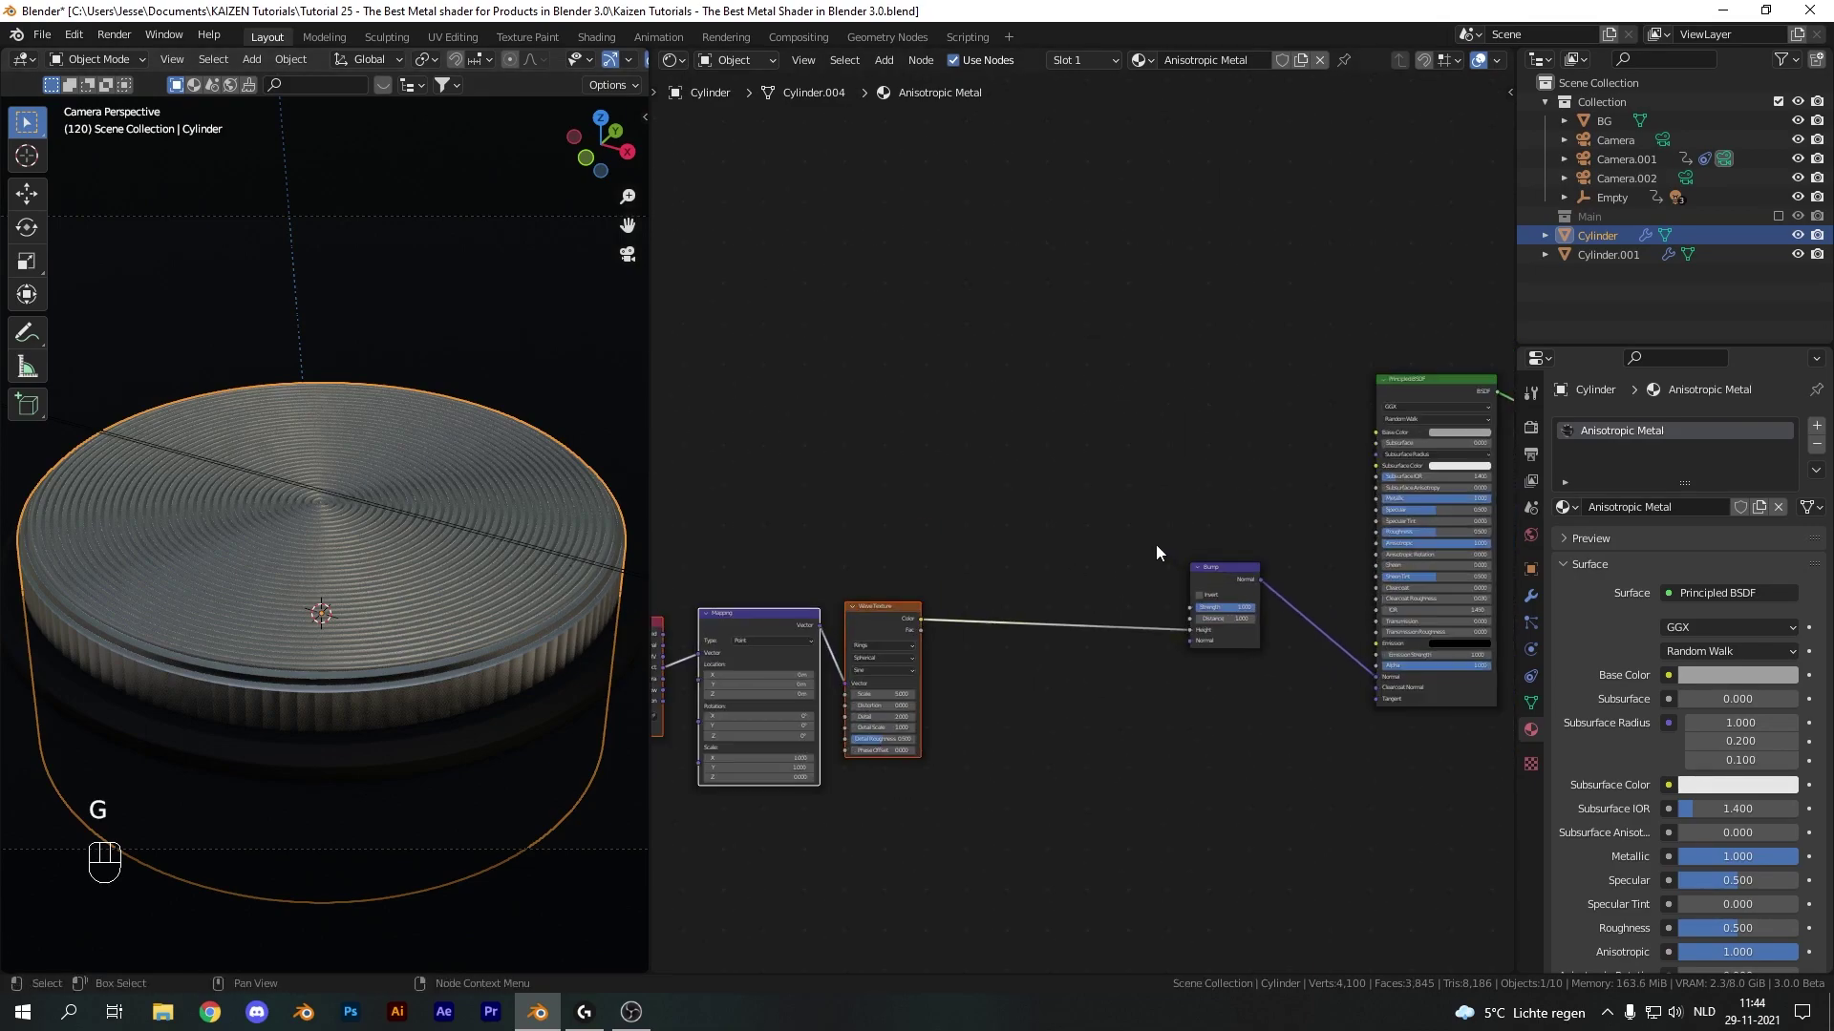
key(shift+a)
drag(1254, 624, 1250, 624)
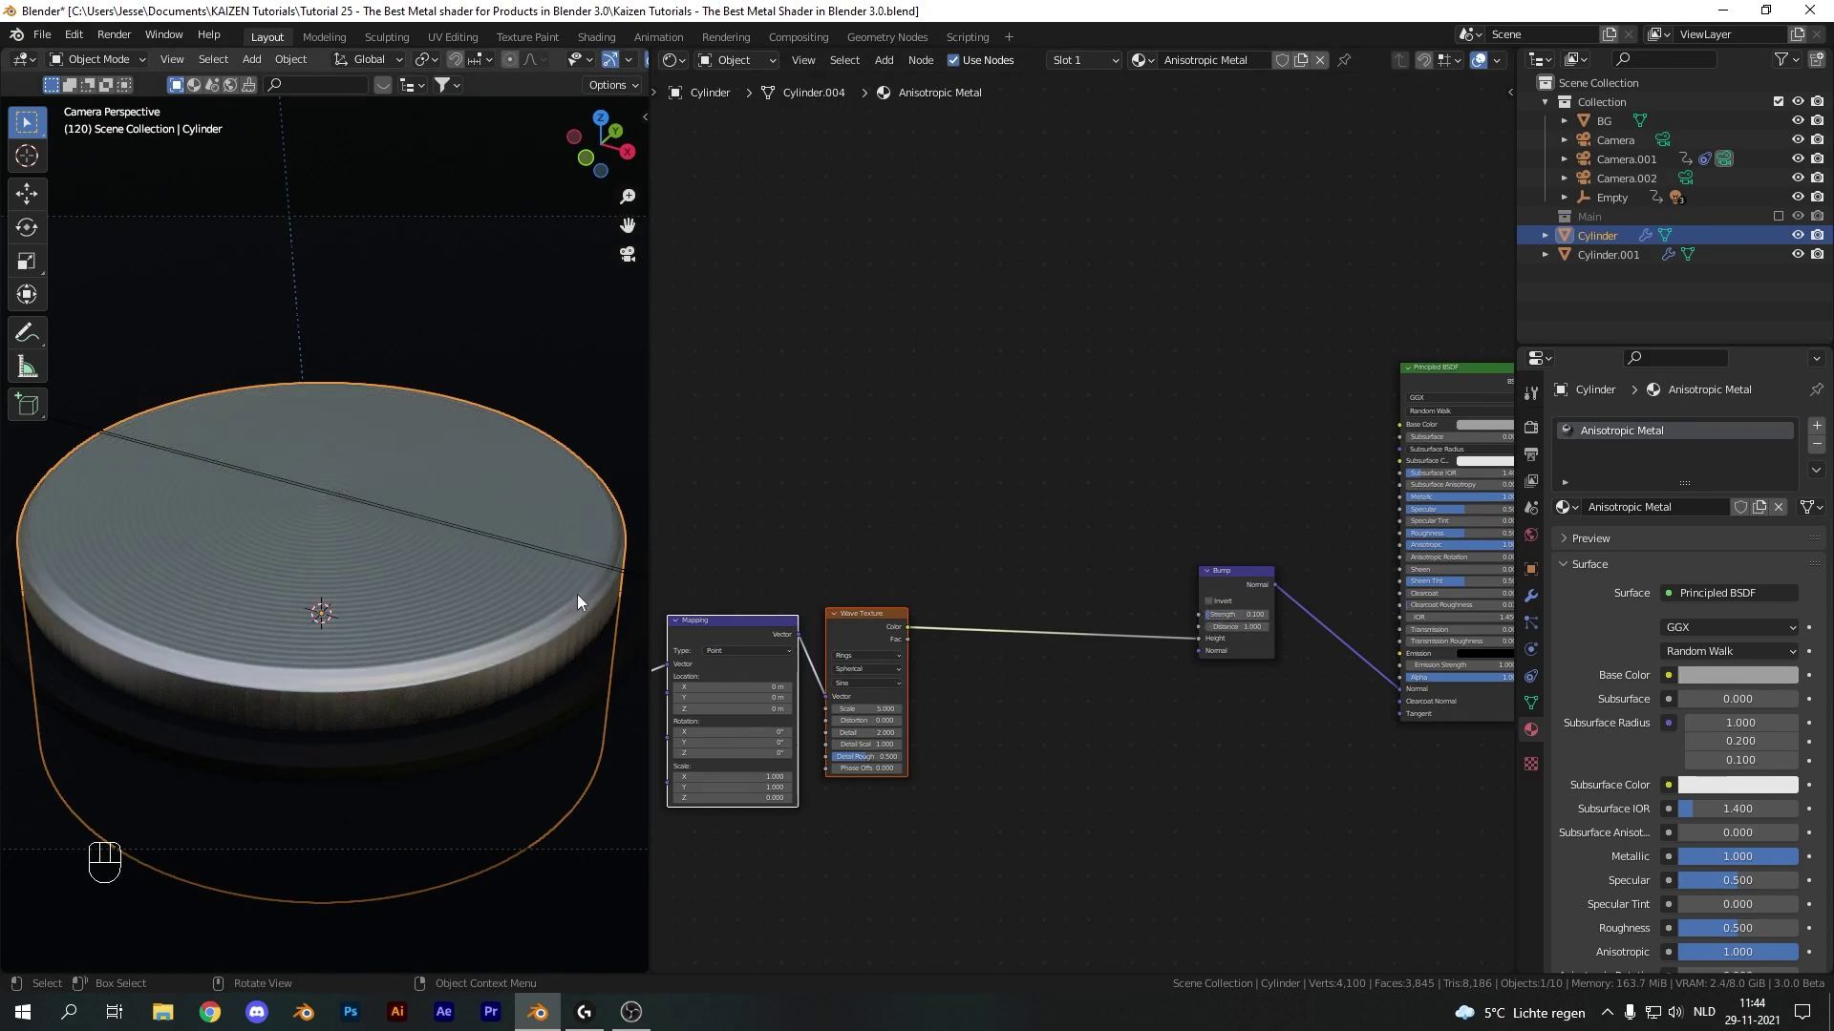
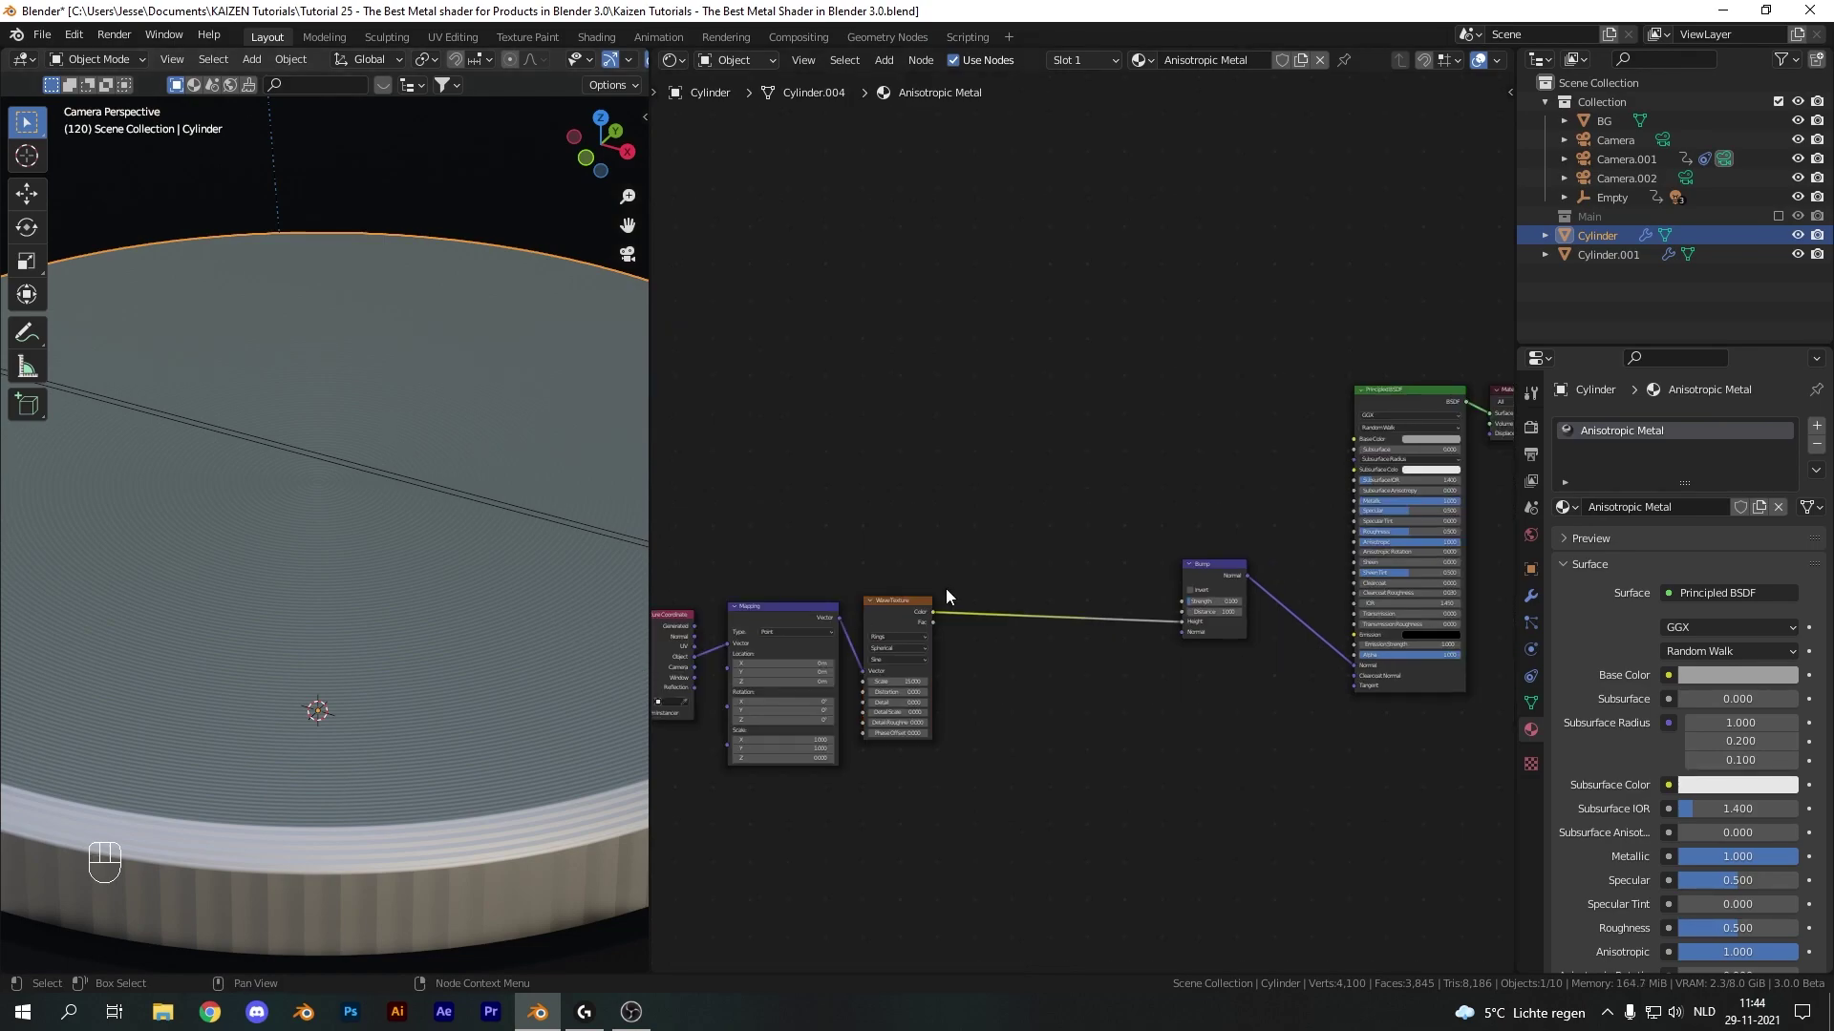
click(998, 561)
drag(1321, 611, 1278, 589)
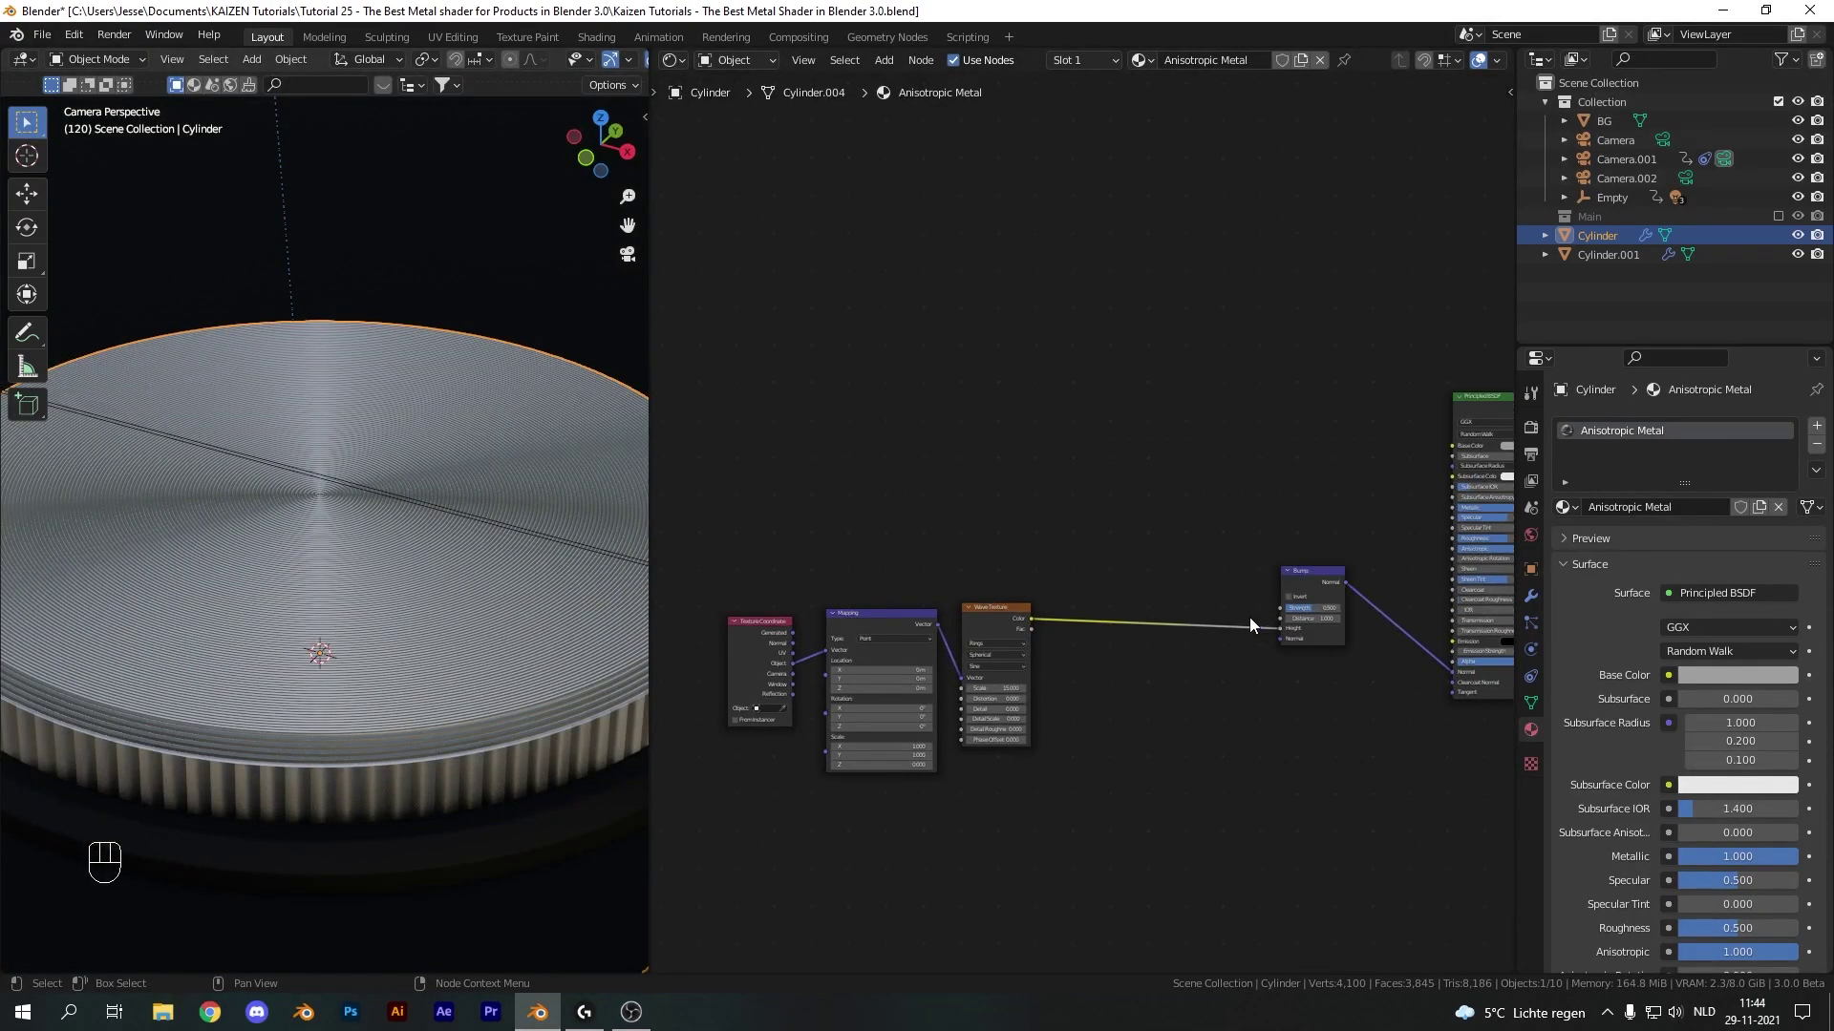
Insert a MixRGB node on the Wave-to-Bump link with Color2 set to black
key(shift+a)
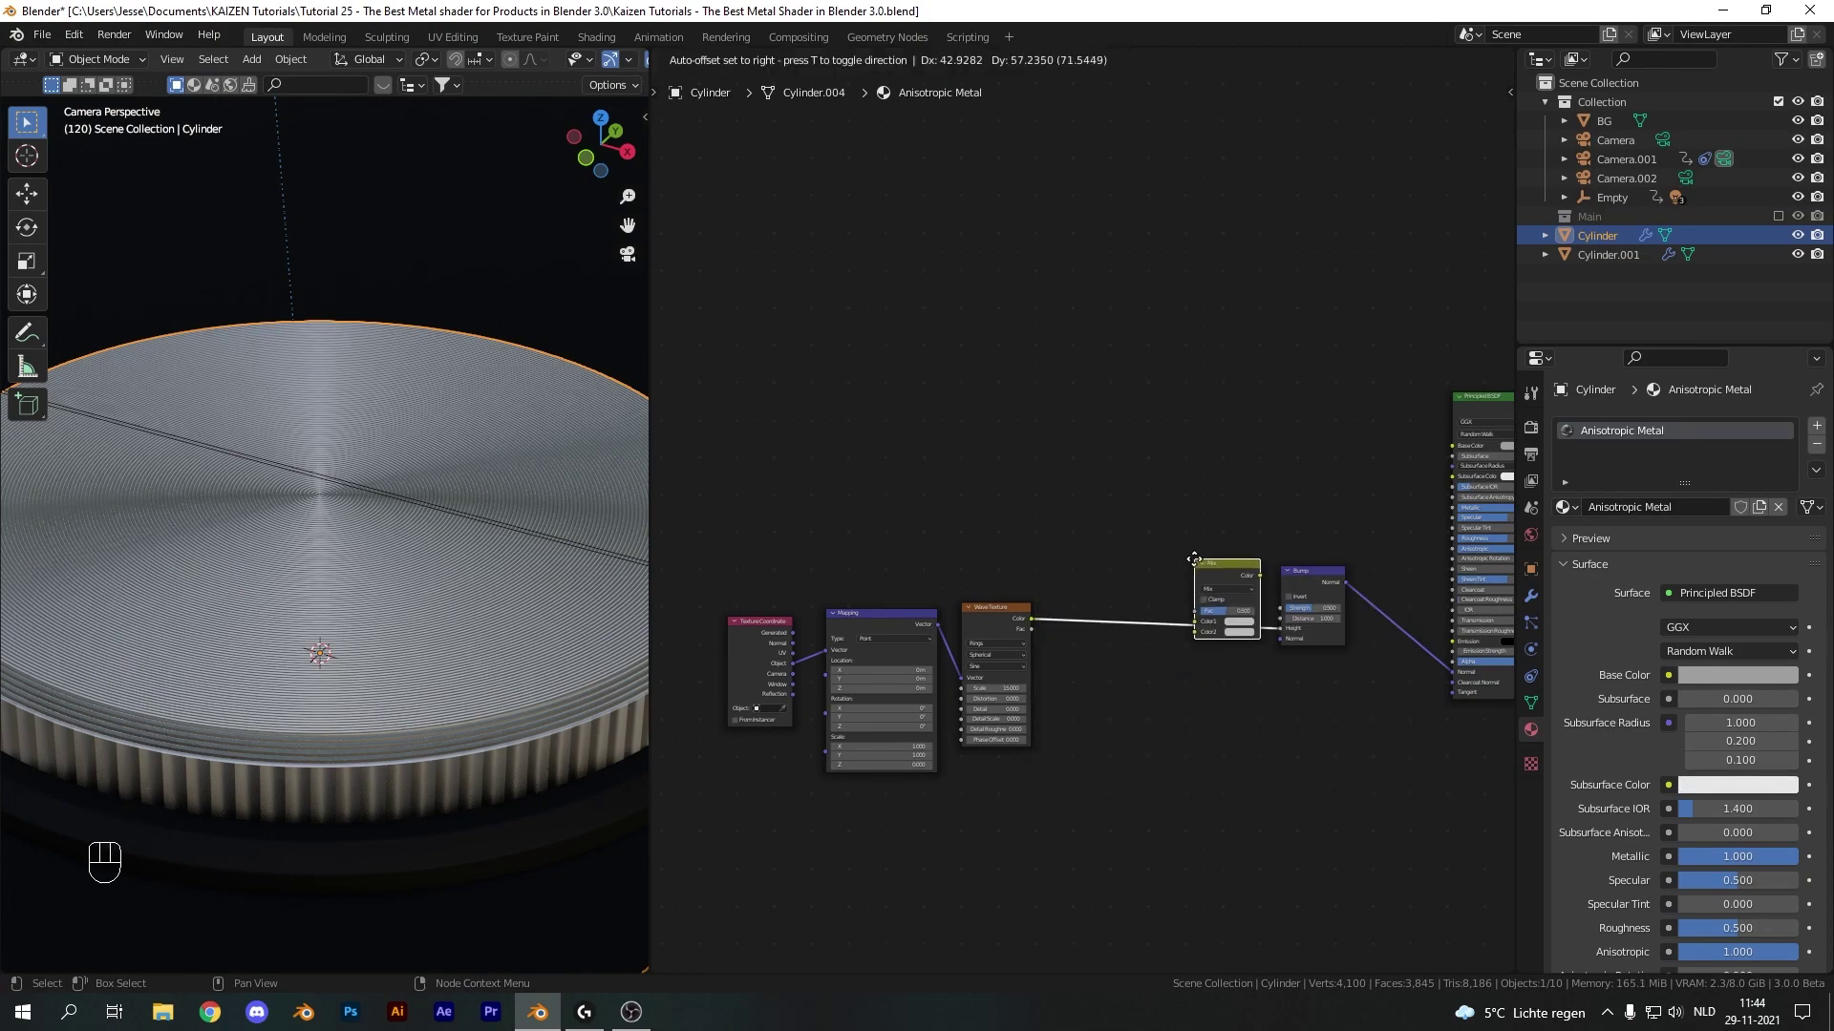
click(1224, 638)
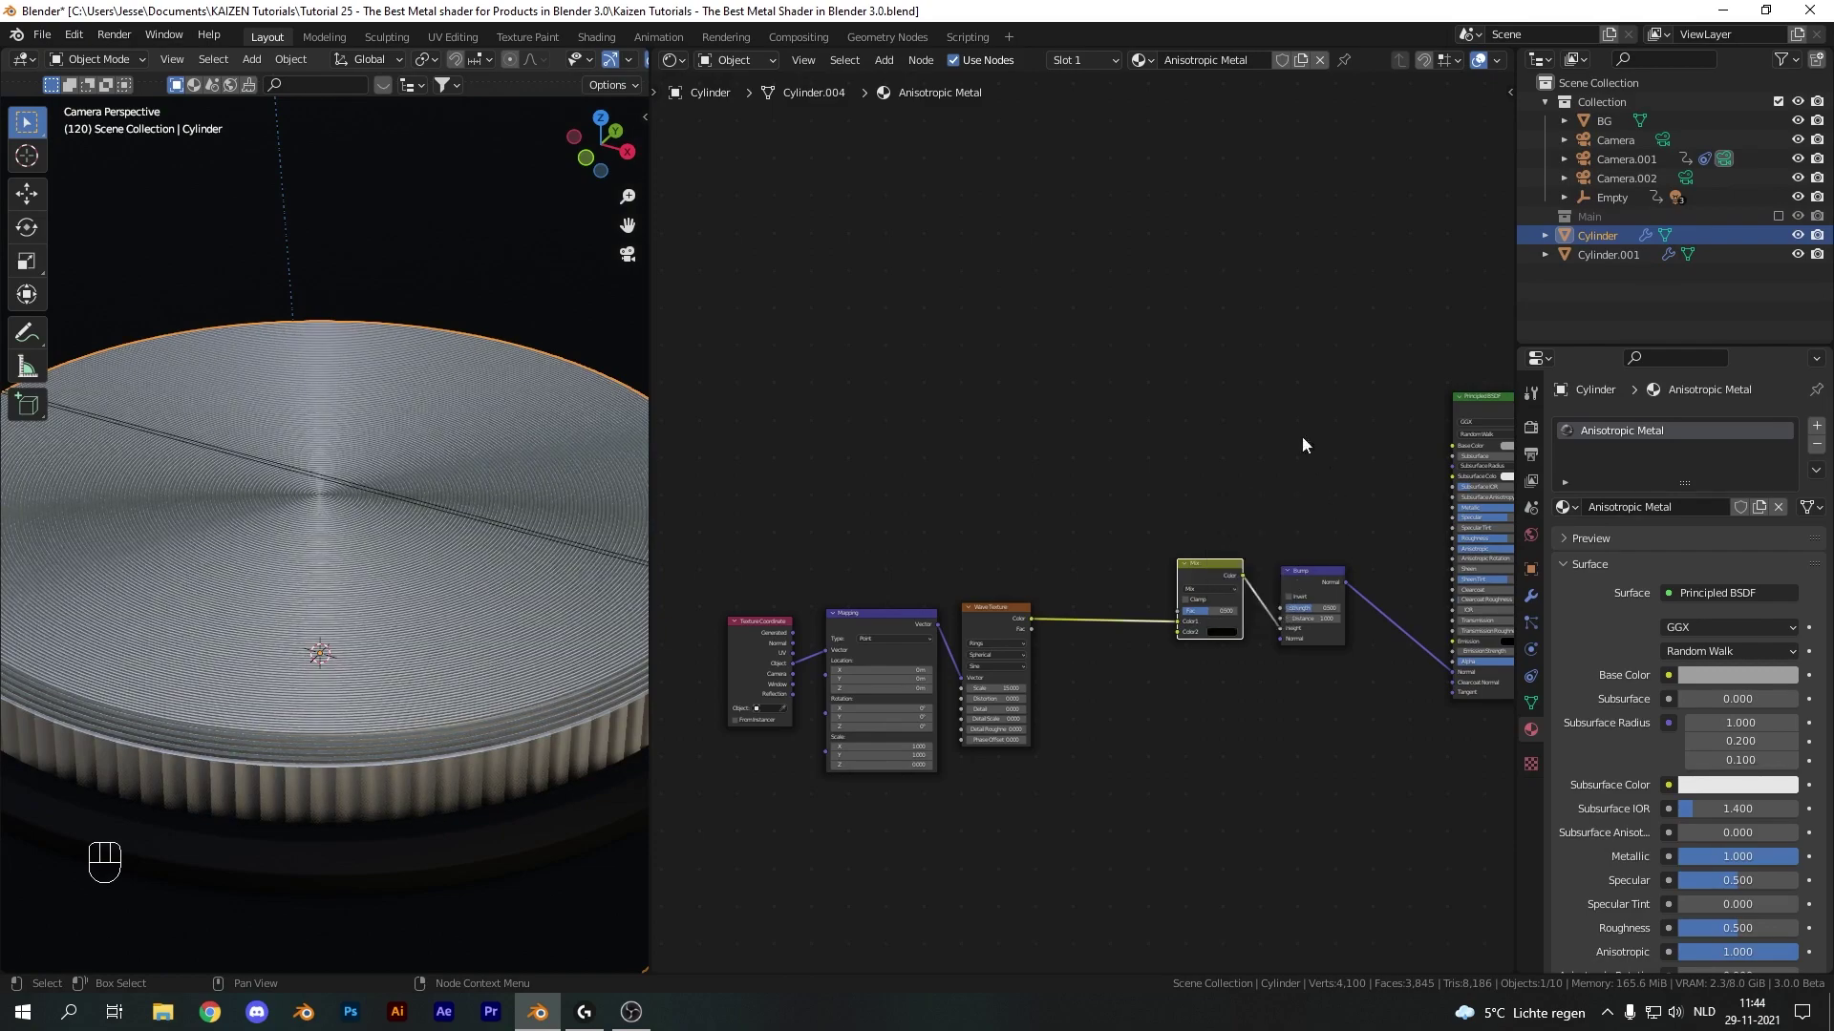
click(1218, 616)
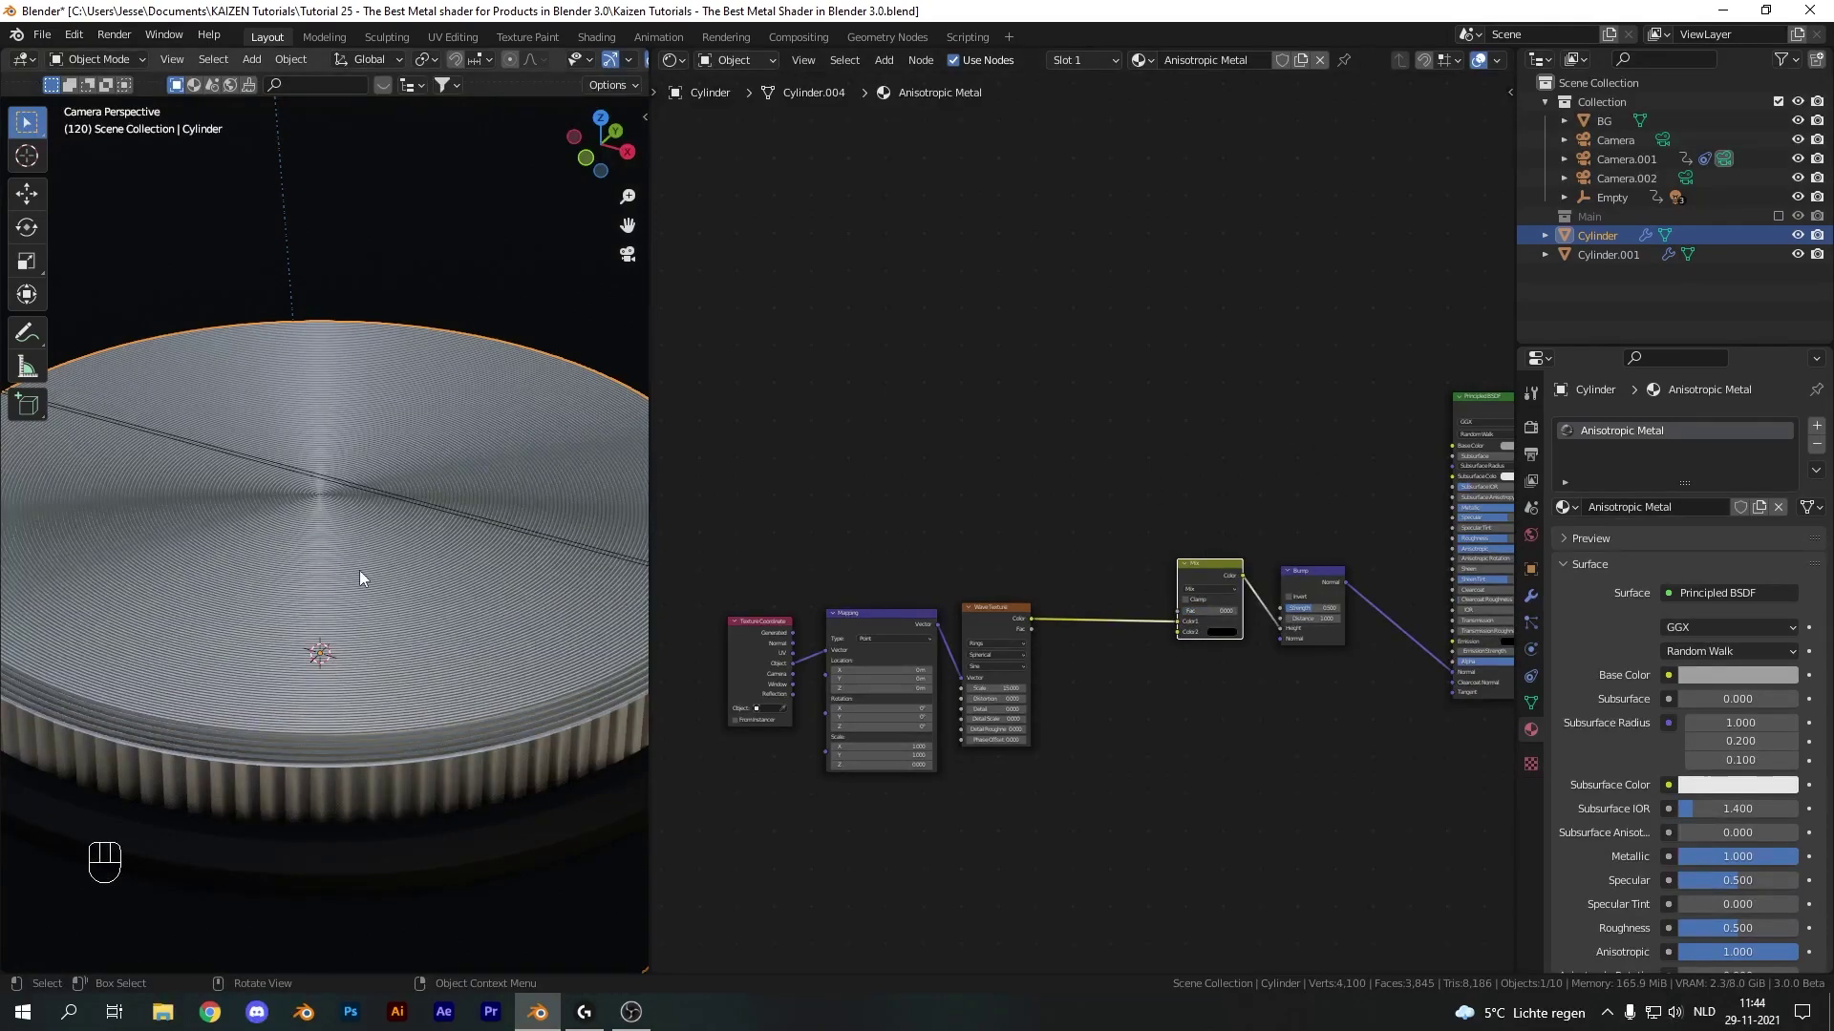
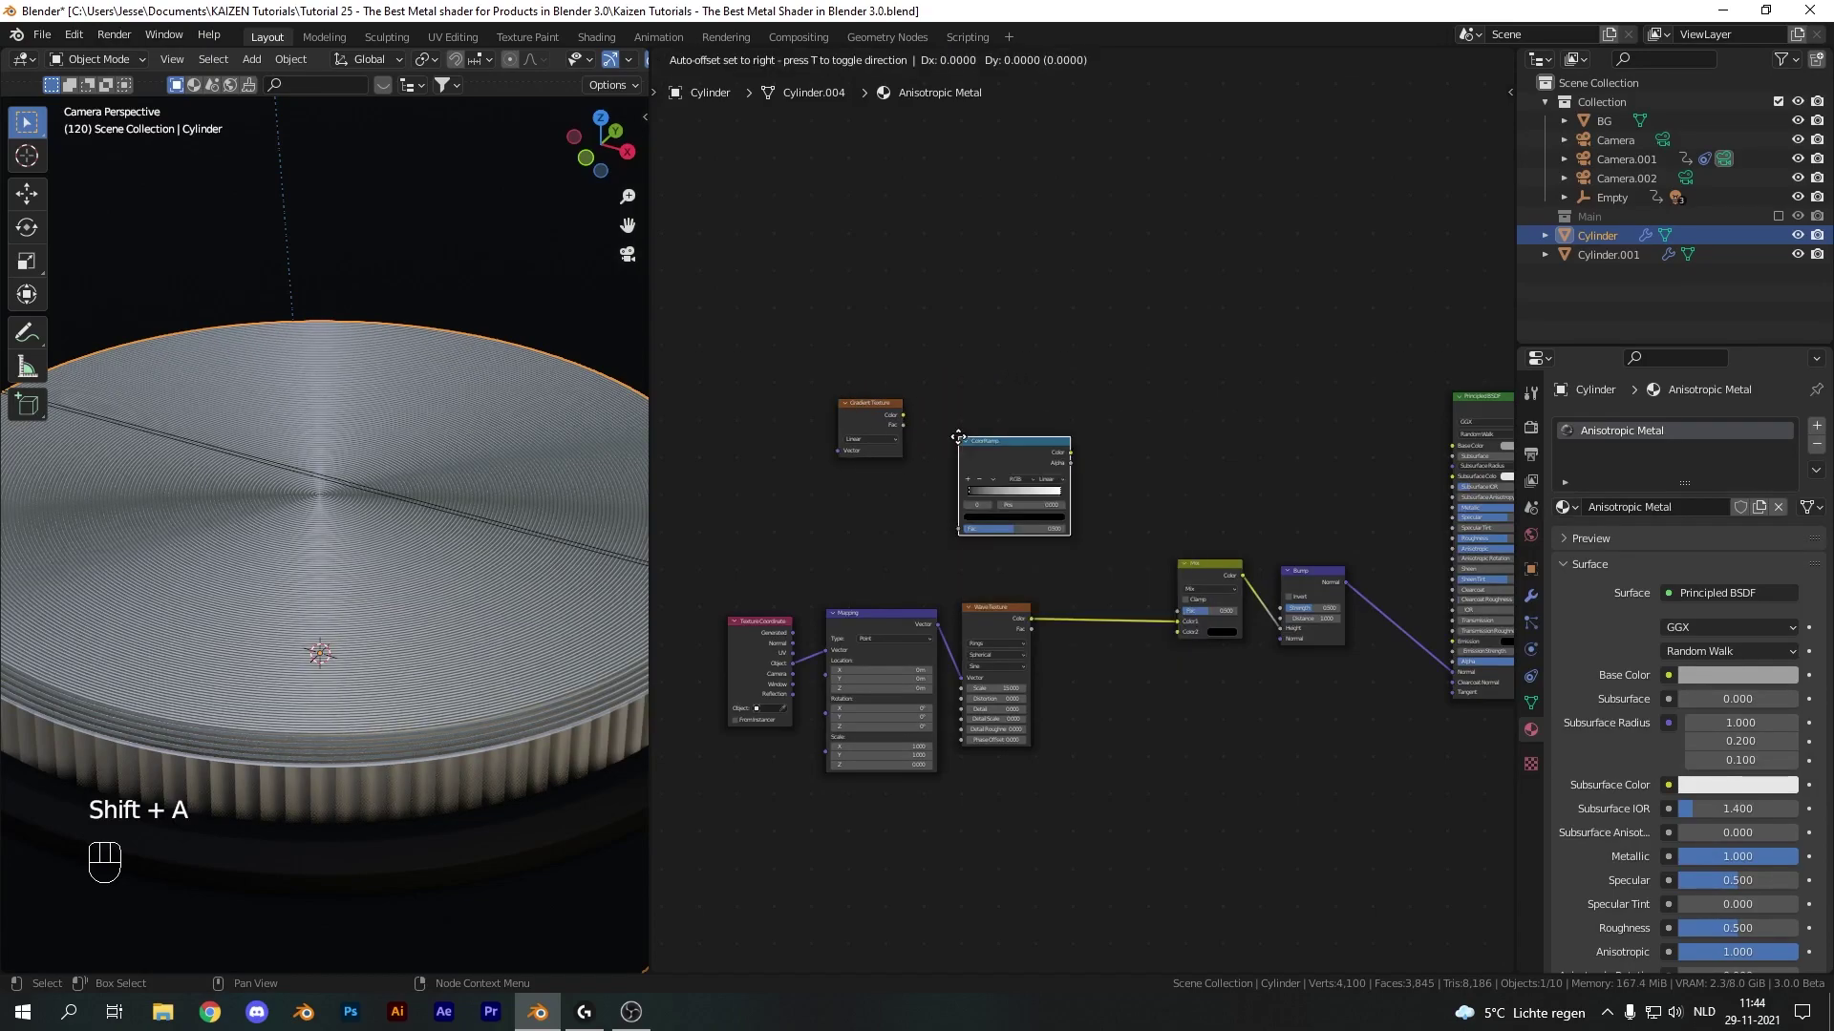
Wire object coordinates through a duplicated Mapping into a Gradient Texture feeding a ColorRamp
click(984, 339)
key(shift+a)
key(p)
click(1050, 435)
drag(961, 421, 1016, 506)
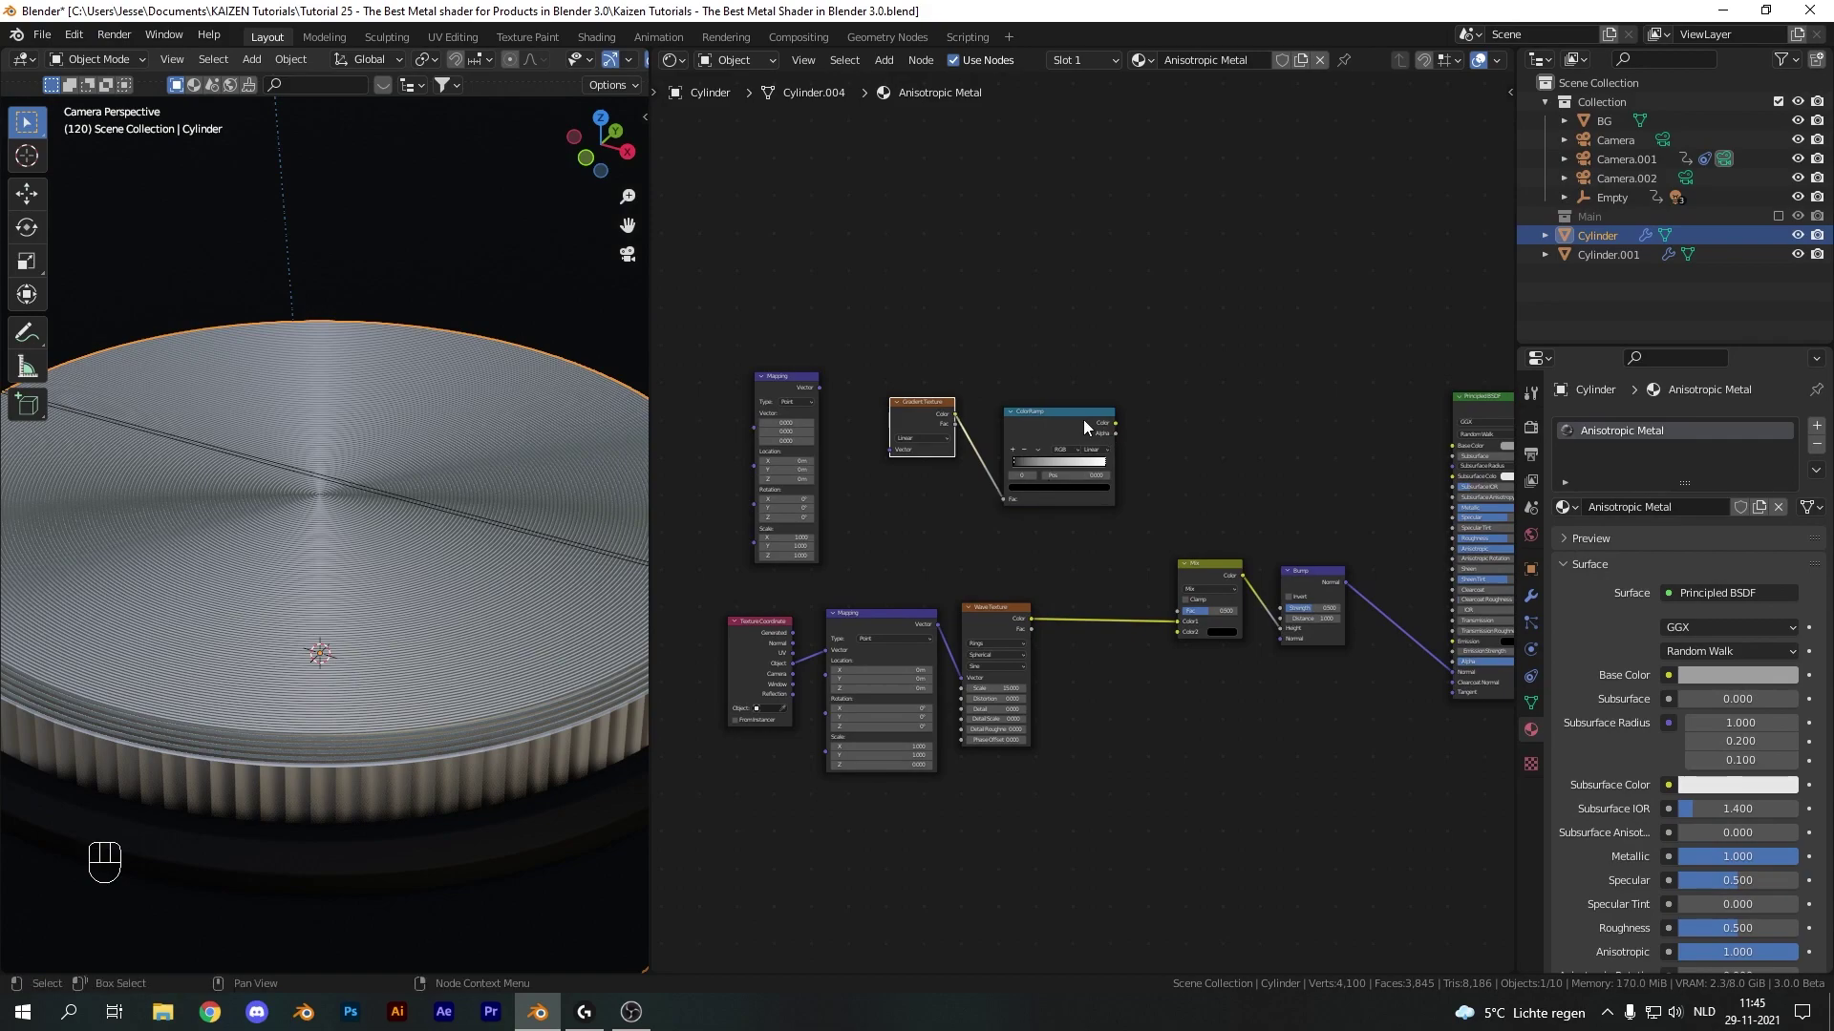
click(813, 386)
drag(798, 672, 816, 453)
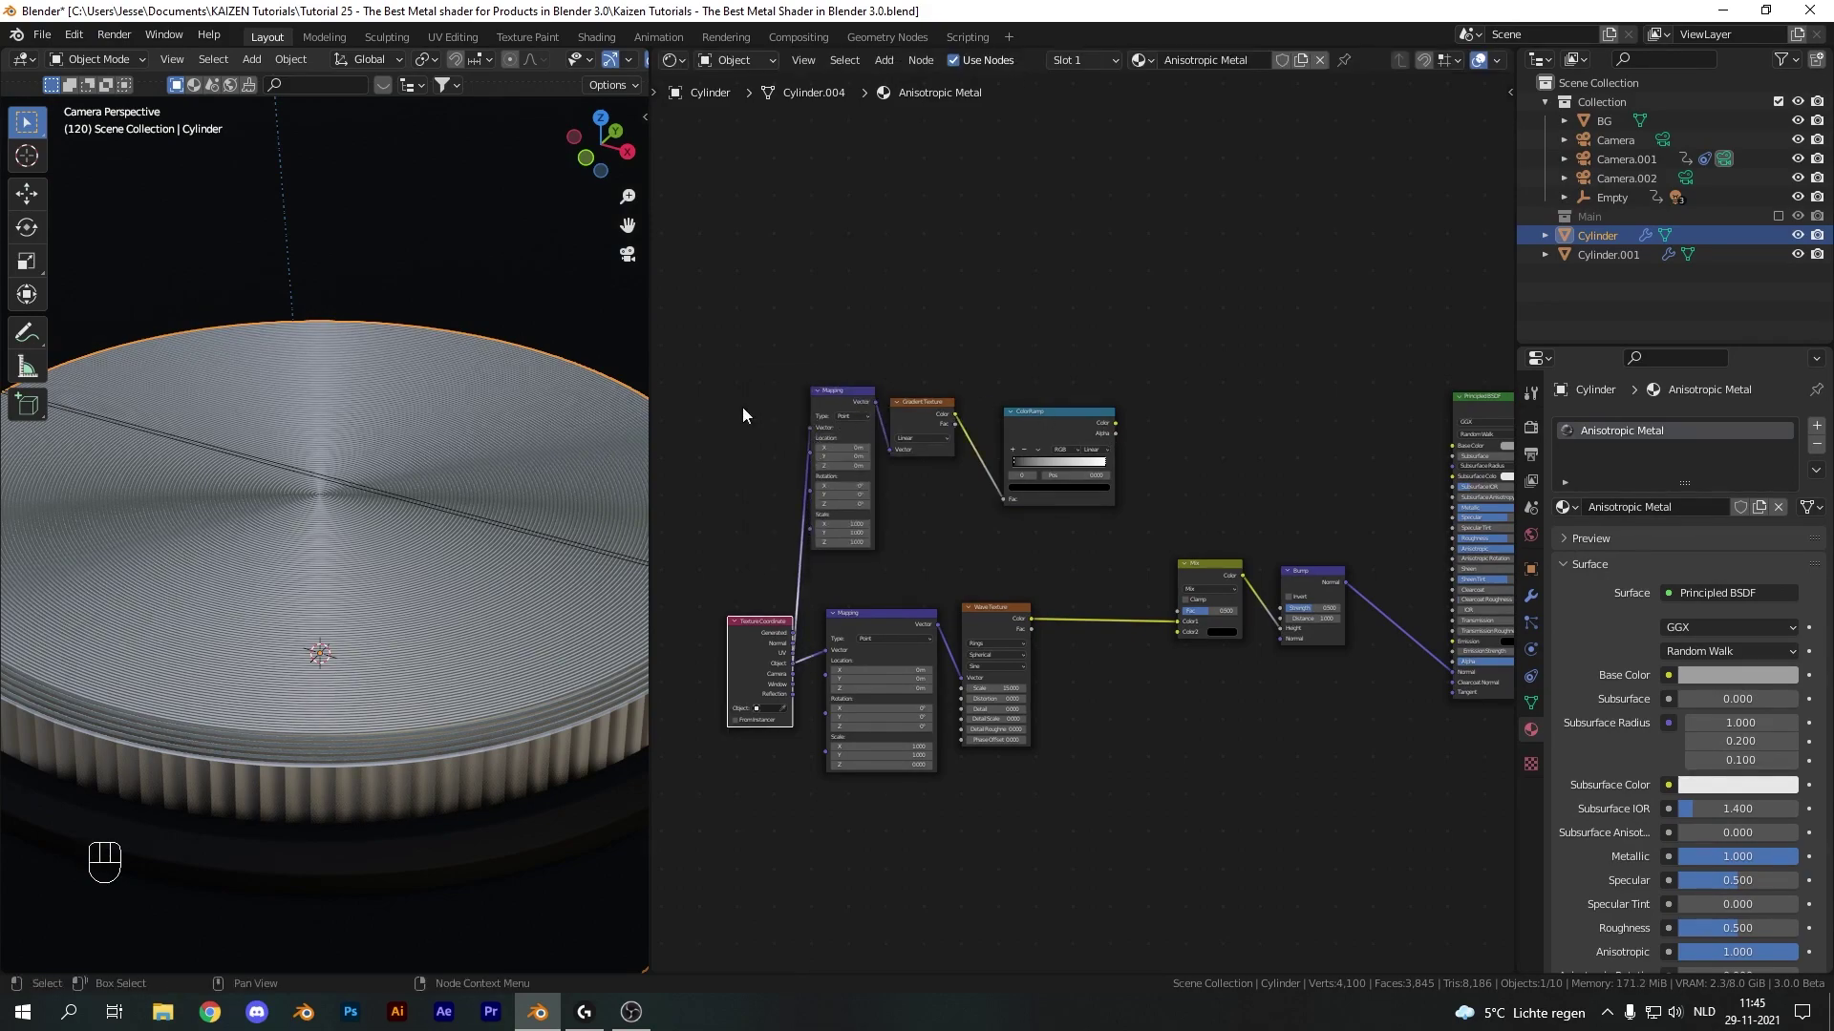
Preview the ColorRamp on the disc and move its Constant stops near 0.99 for a hard black-white mask
click(1091, 425)
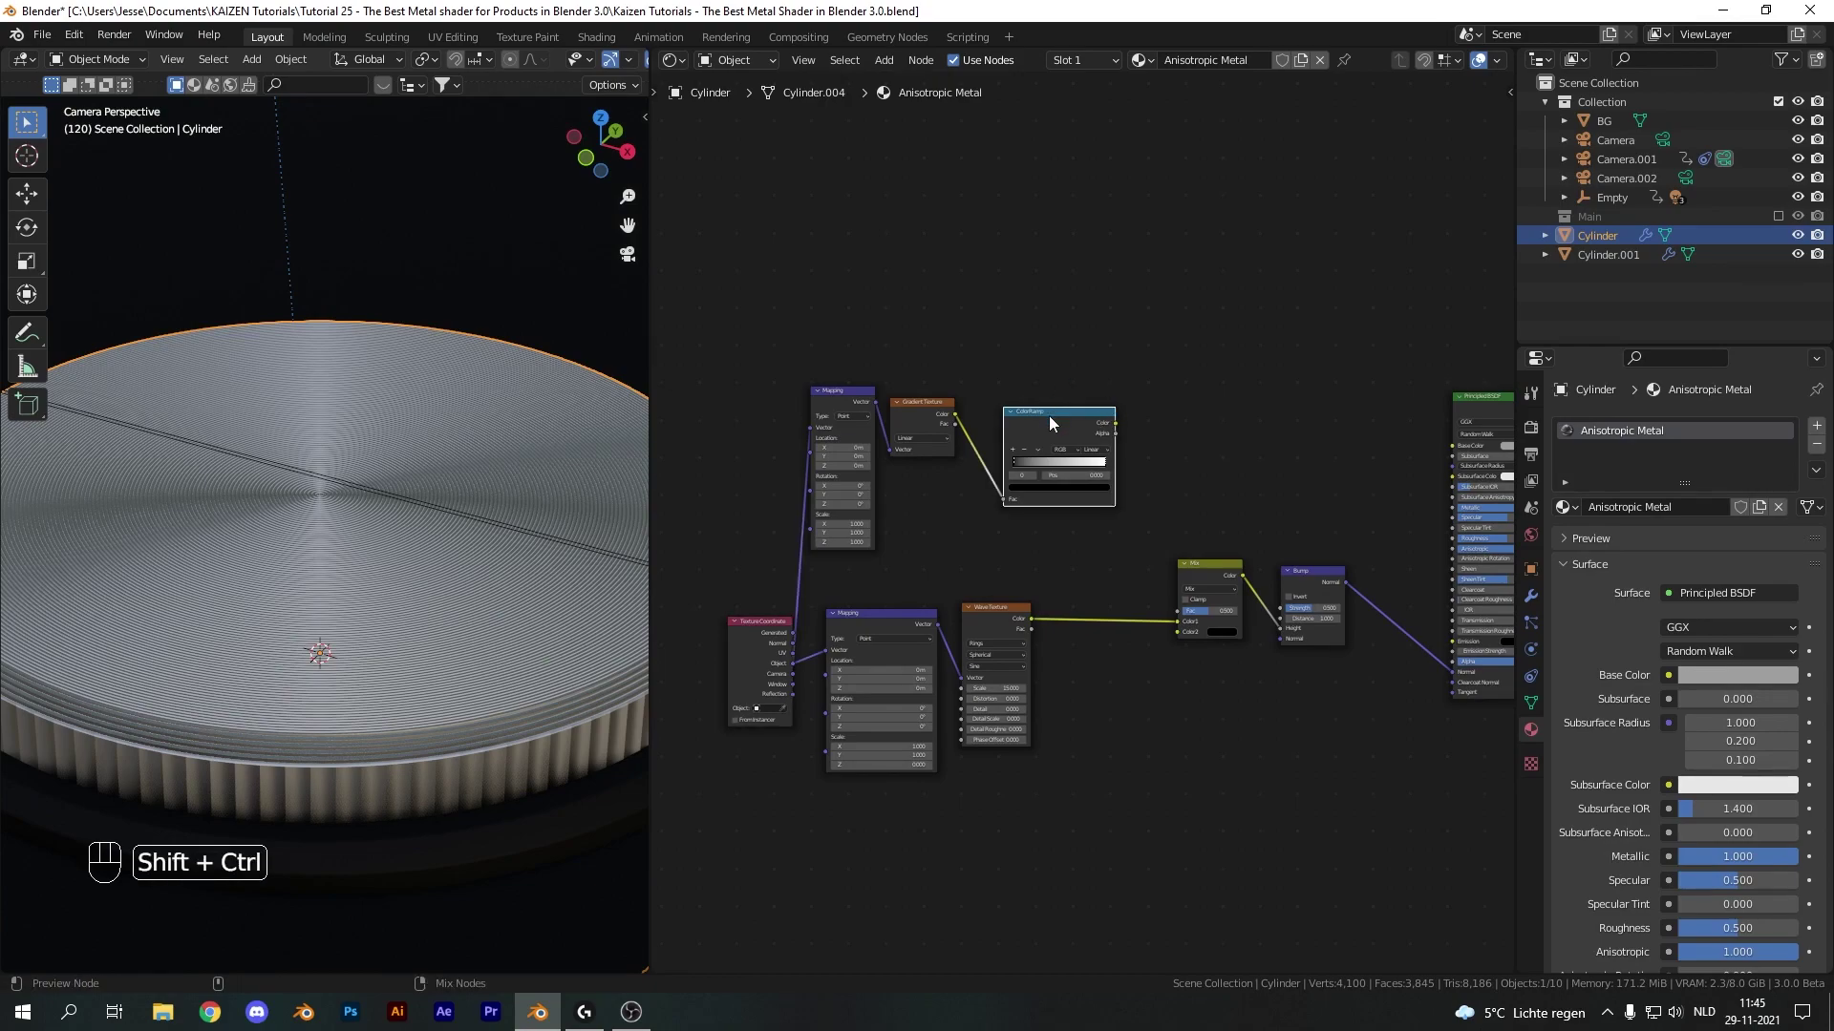
click(1054, 422)
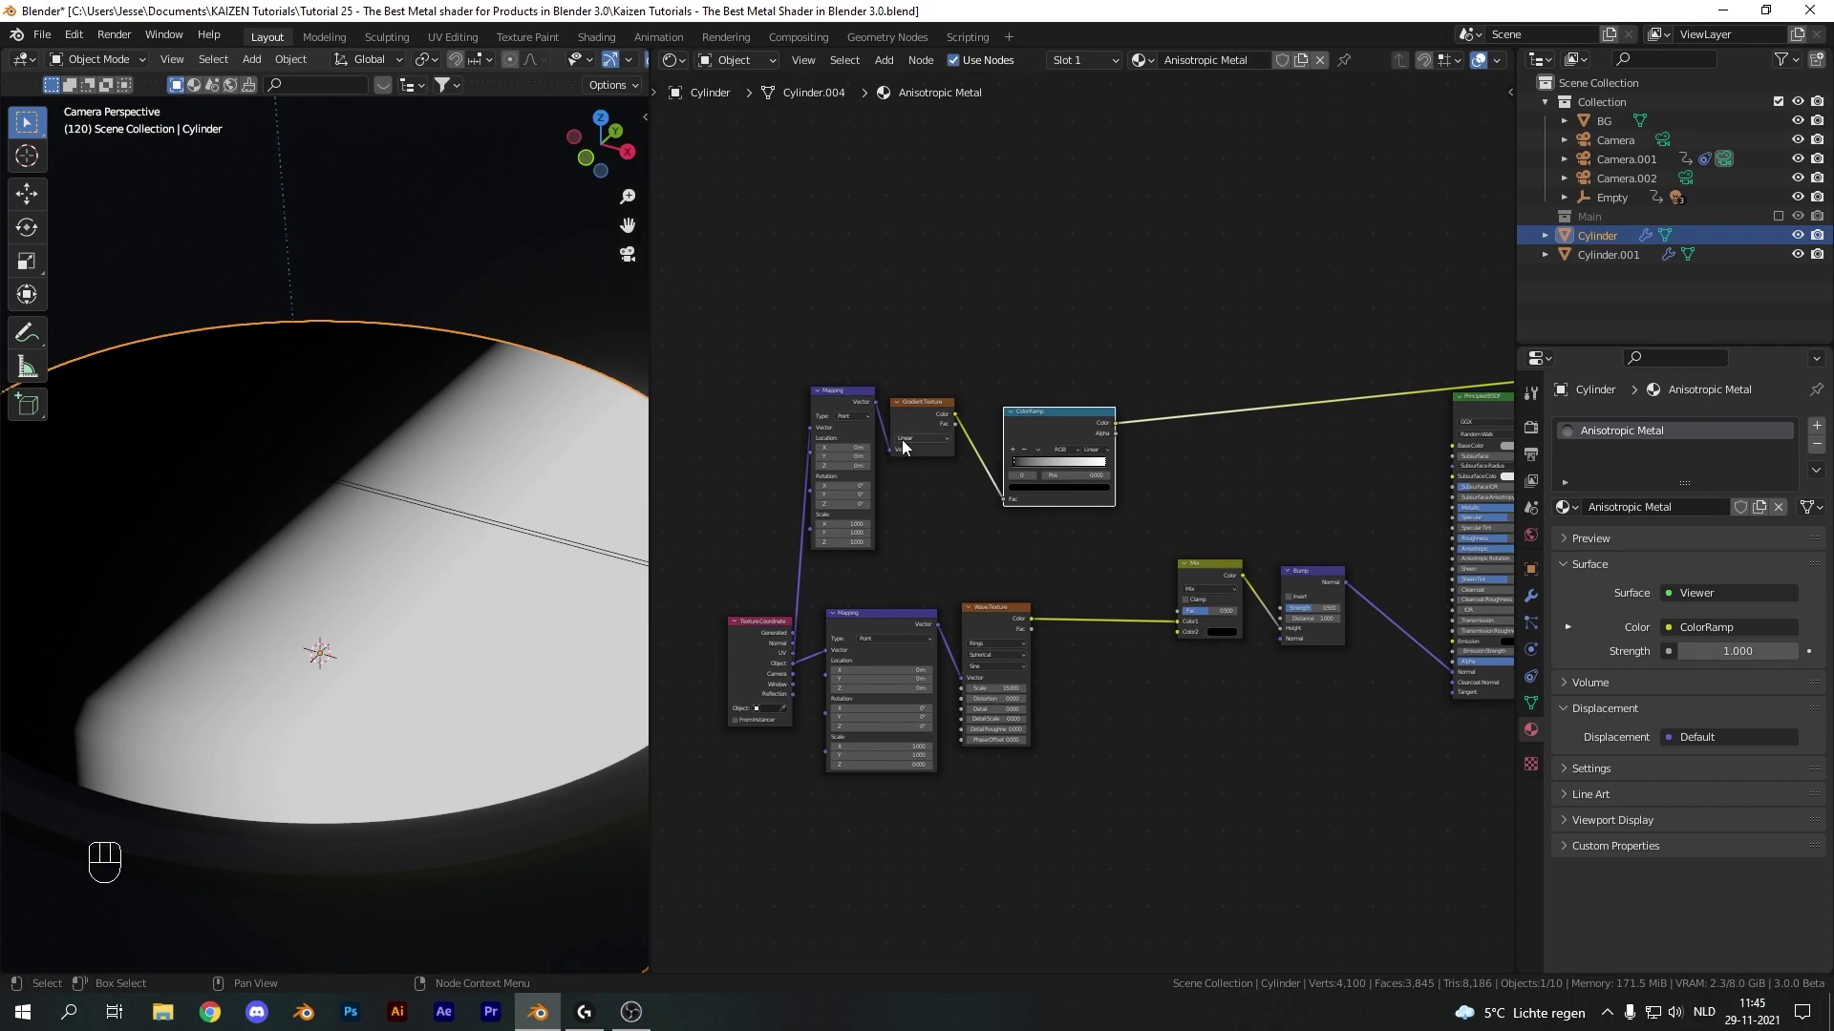
drag(1110, 453, 1109, 508)
drag(985, 422, 1013, 430)
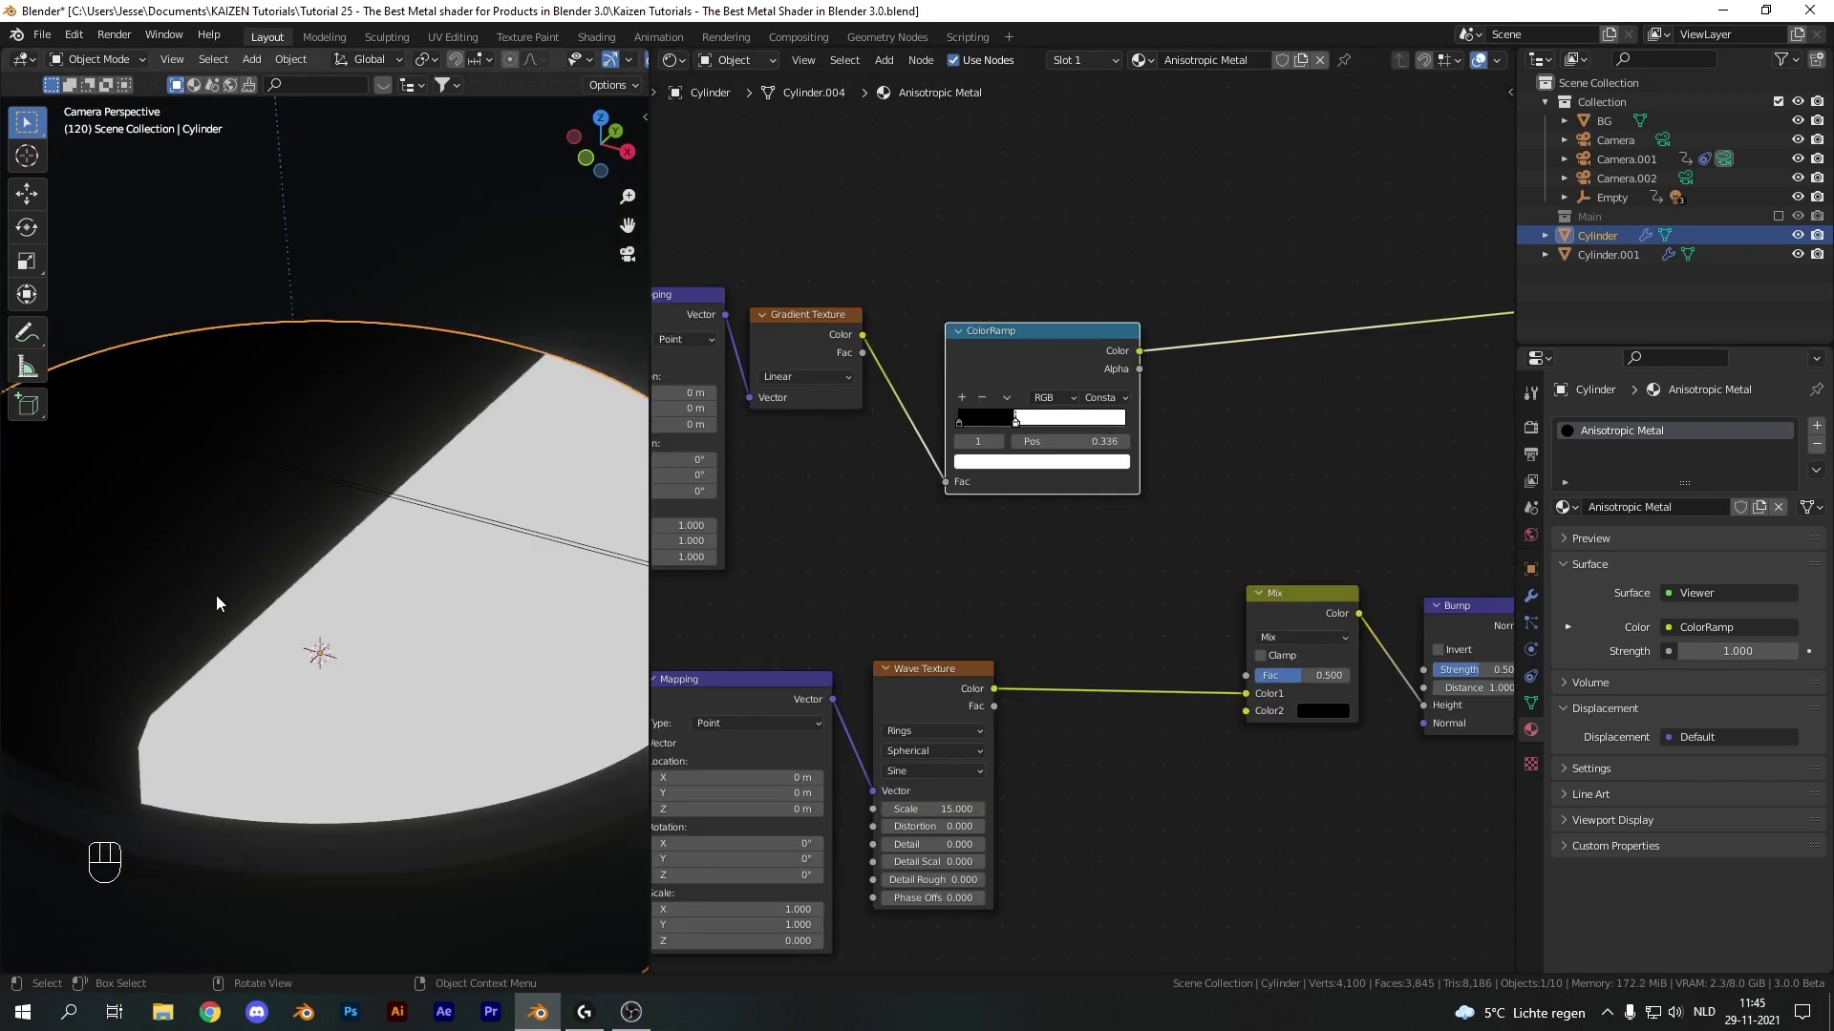
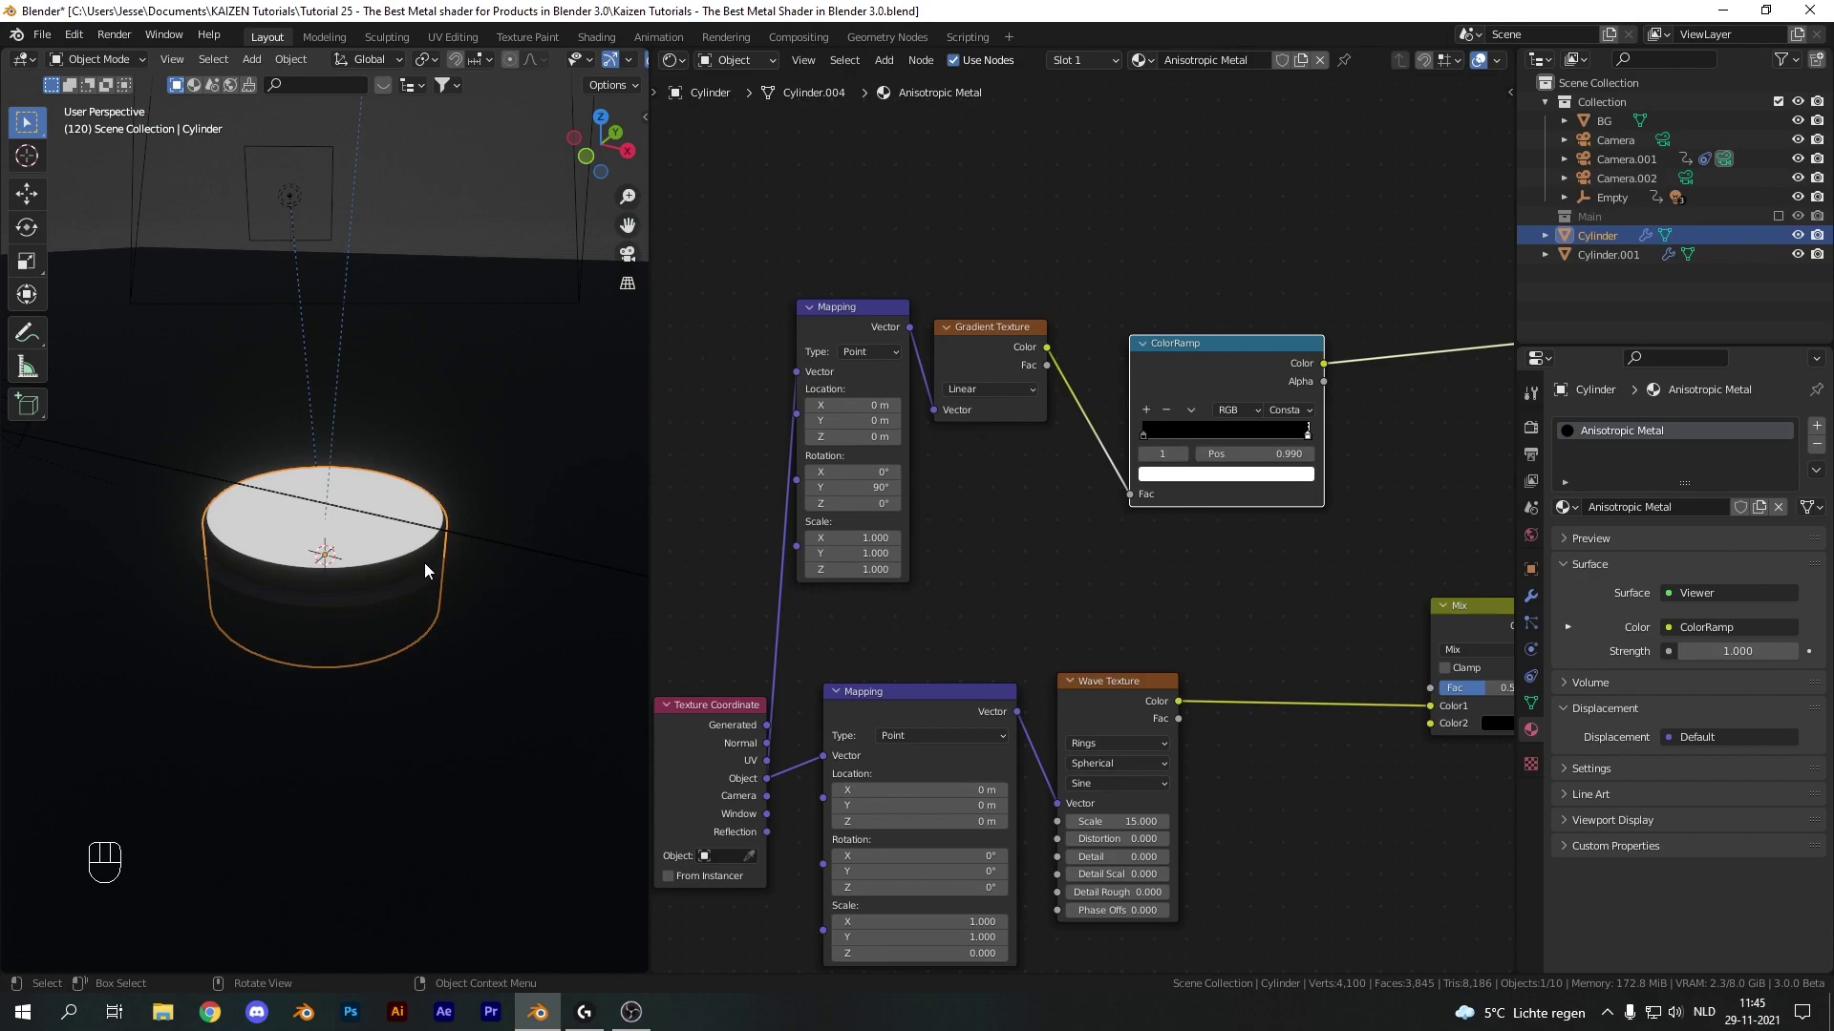
Isolate the cylinder in local view and connect the gradient ColorRamp colour into the Mix factor
key(KP_Divide)
drag(400, 477, 383, 453)
middle_click(383, 453)
click(381, 463)
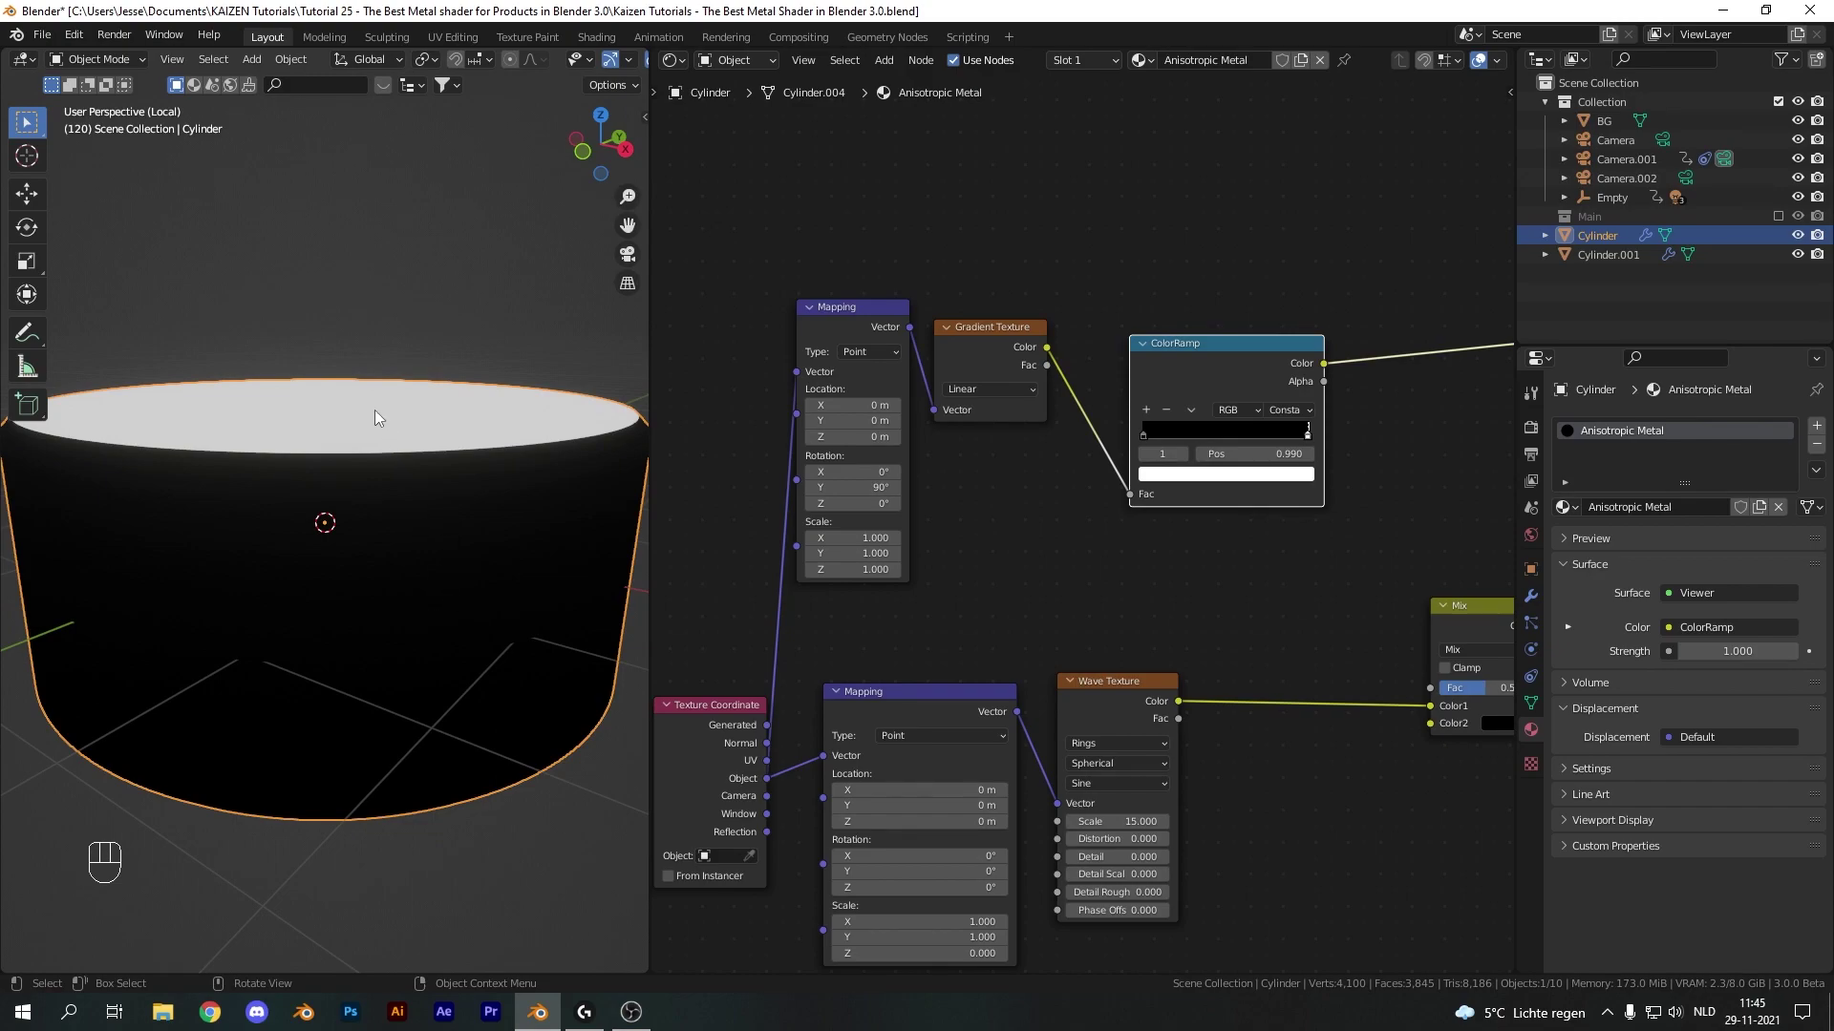
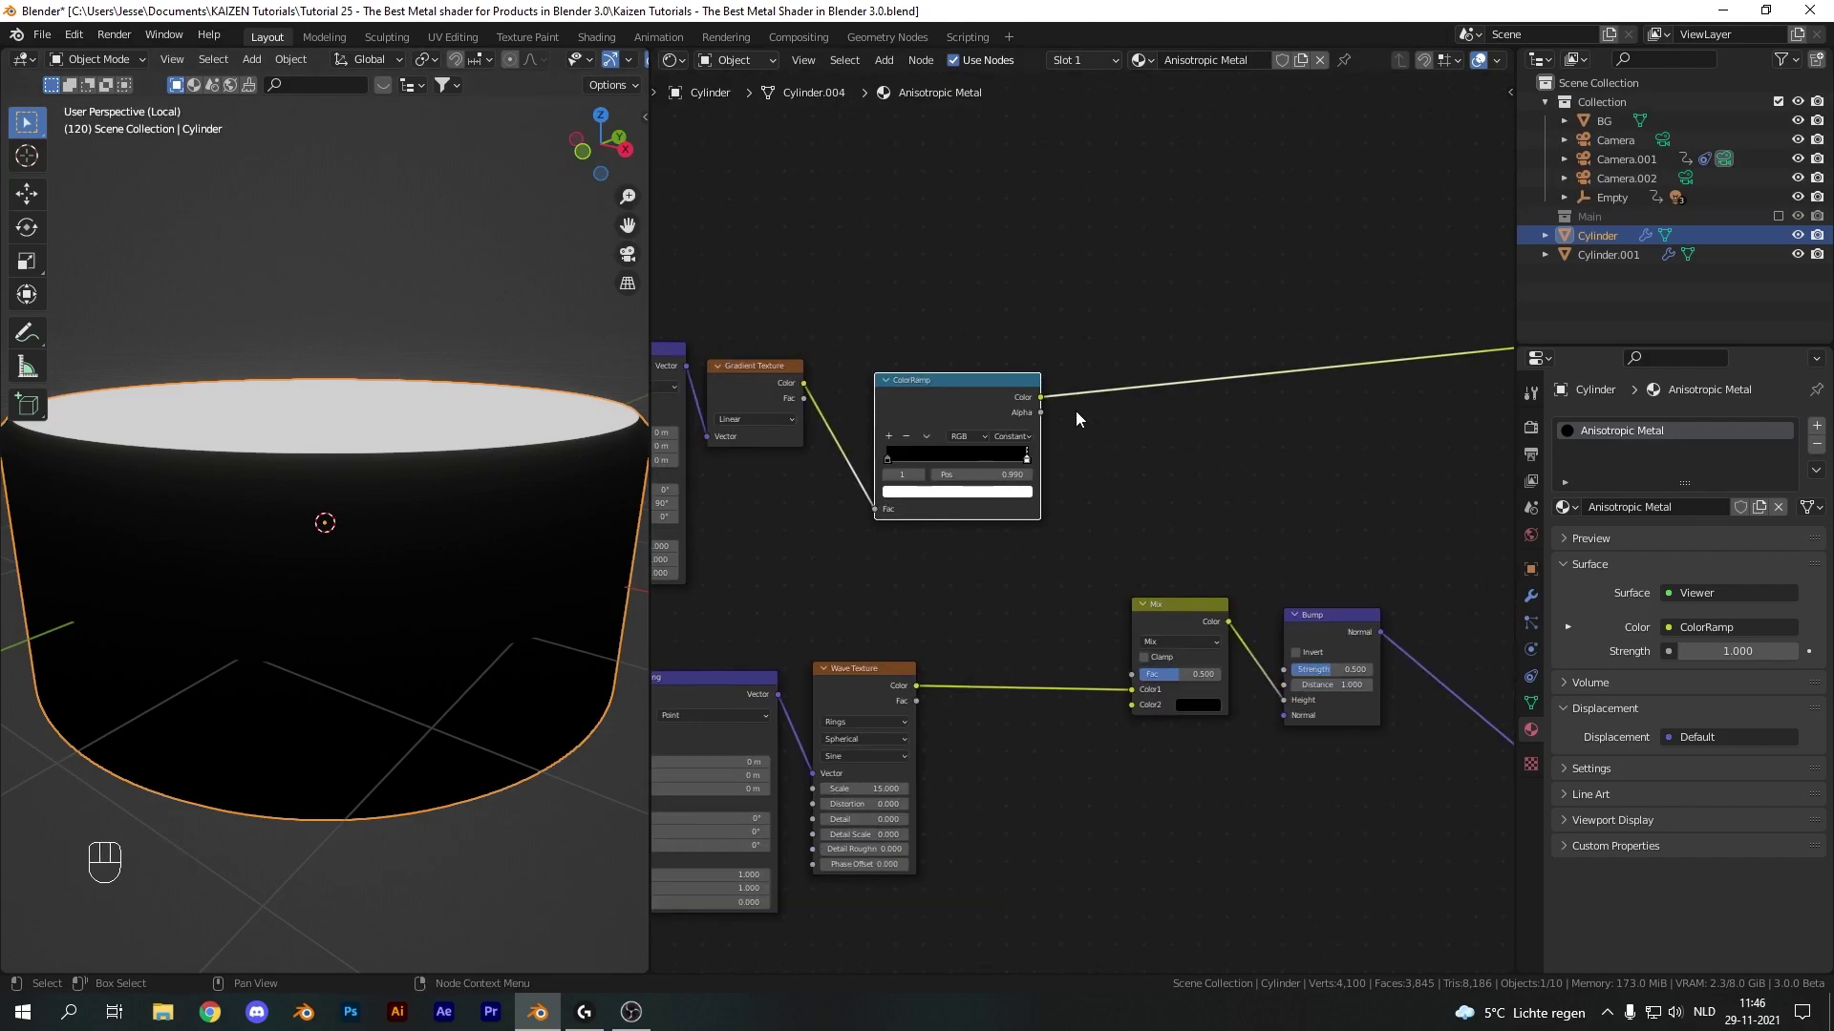
drag(1048, 402, 1143, 683)
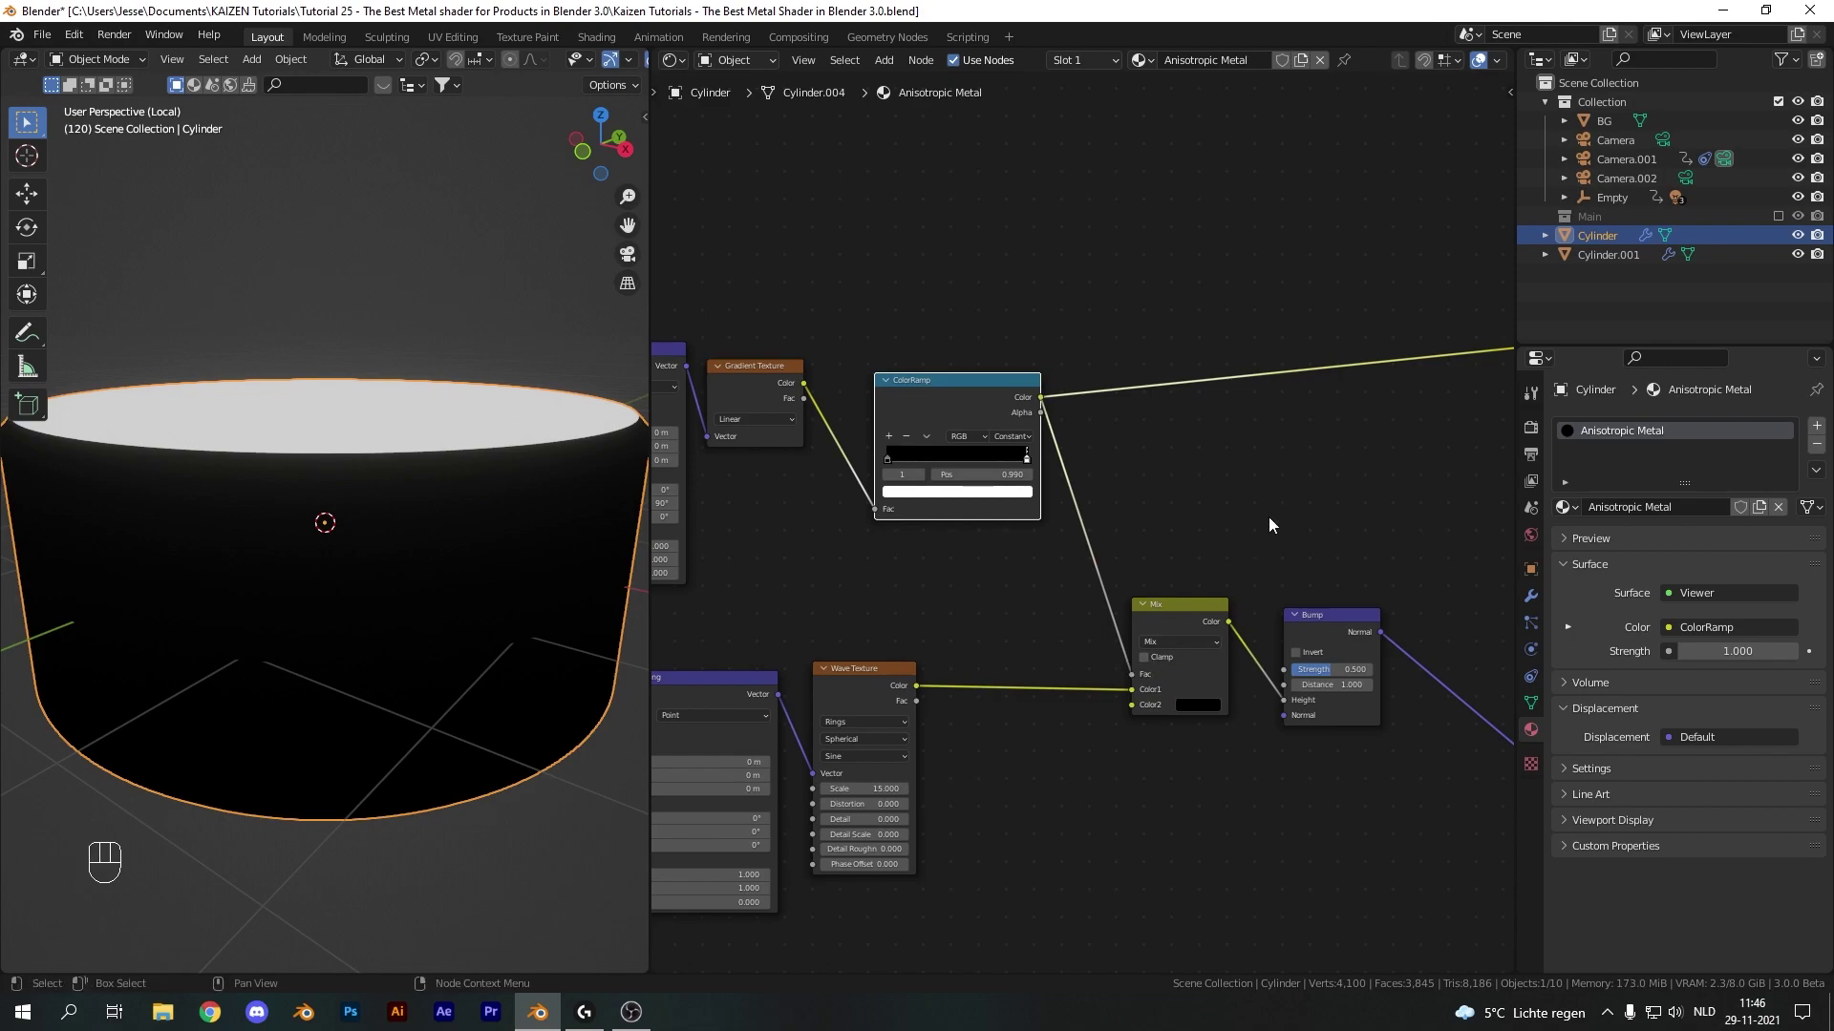
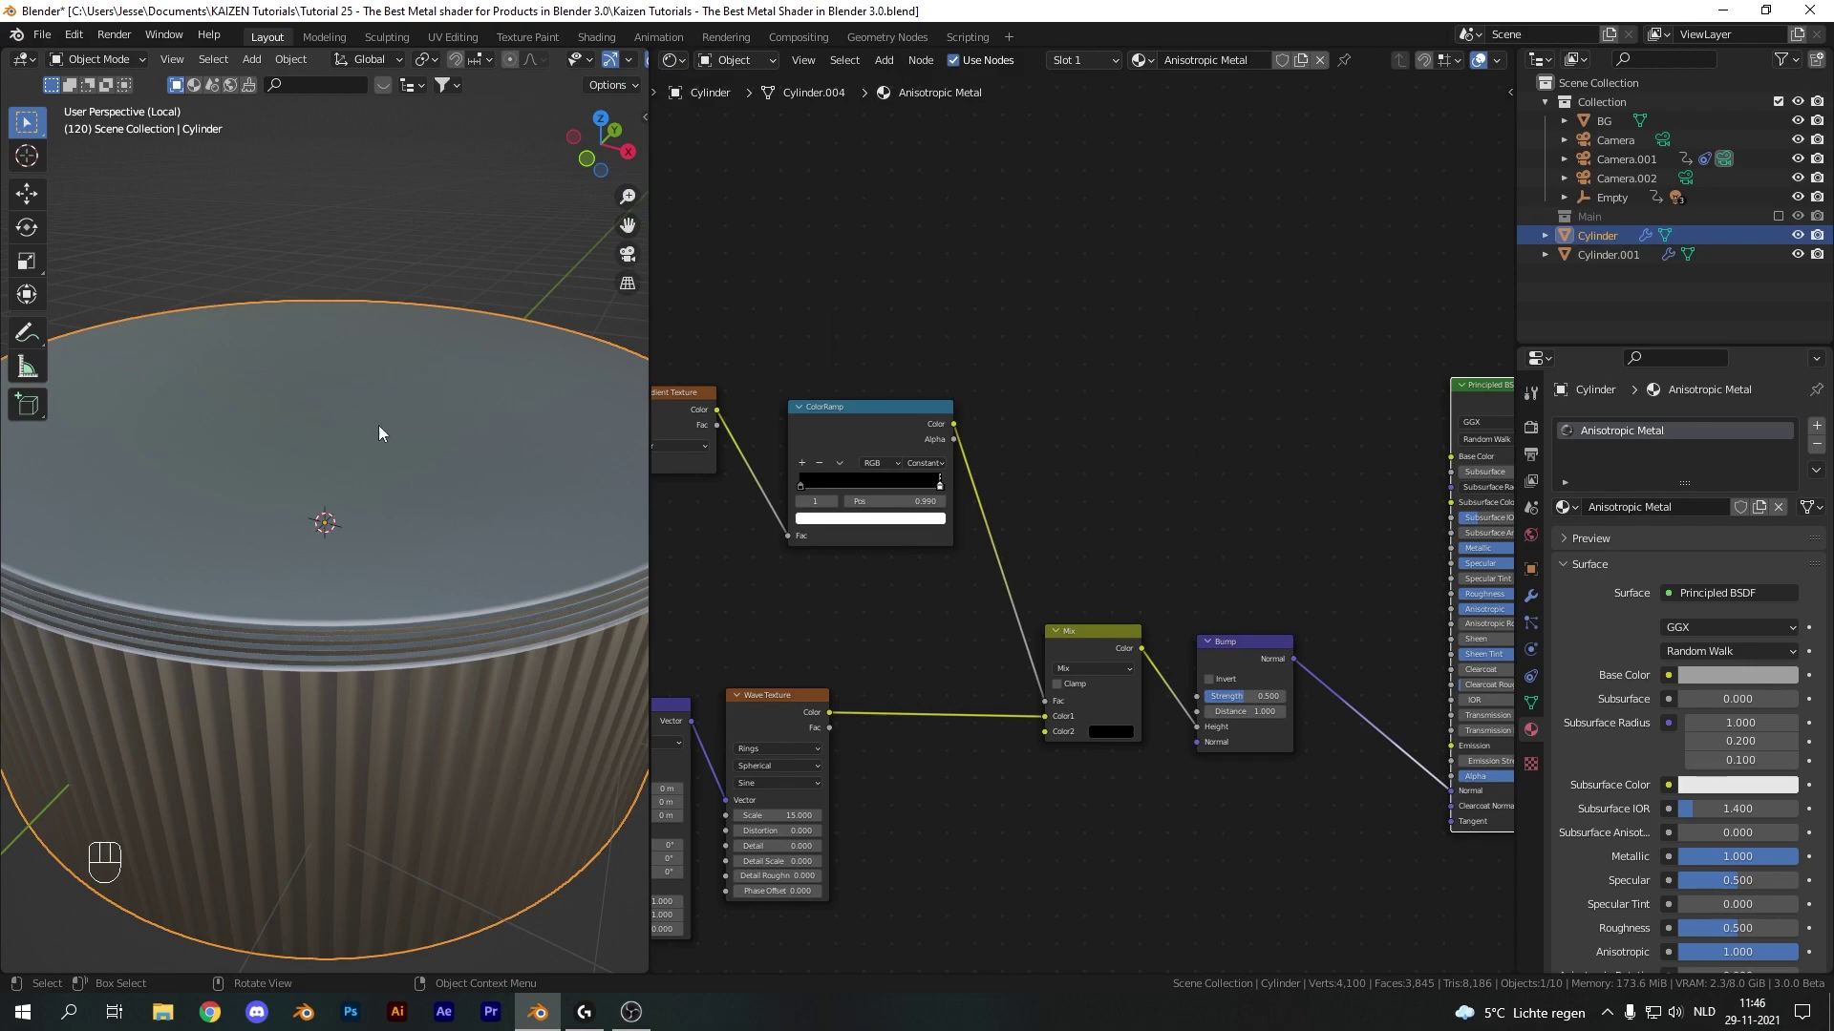
Move the ColorRamp stop to 0.990 so ridges sit only on the top, and return Roughness to 0.5
drag(845, 472, 874, 488)
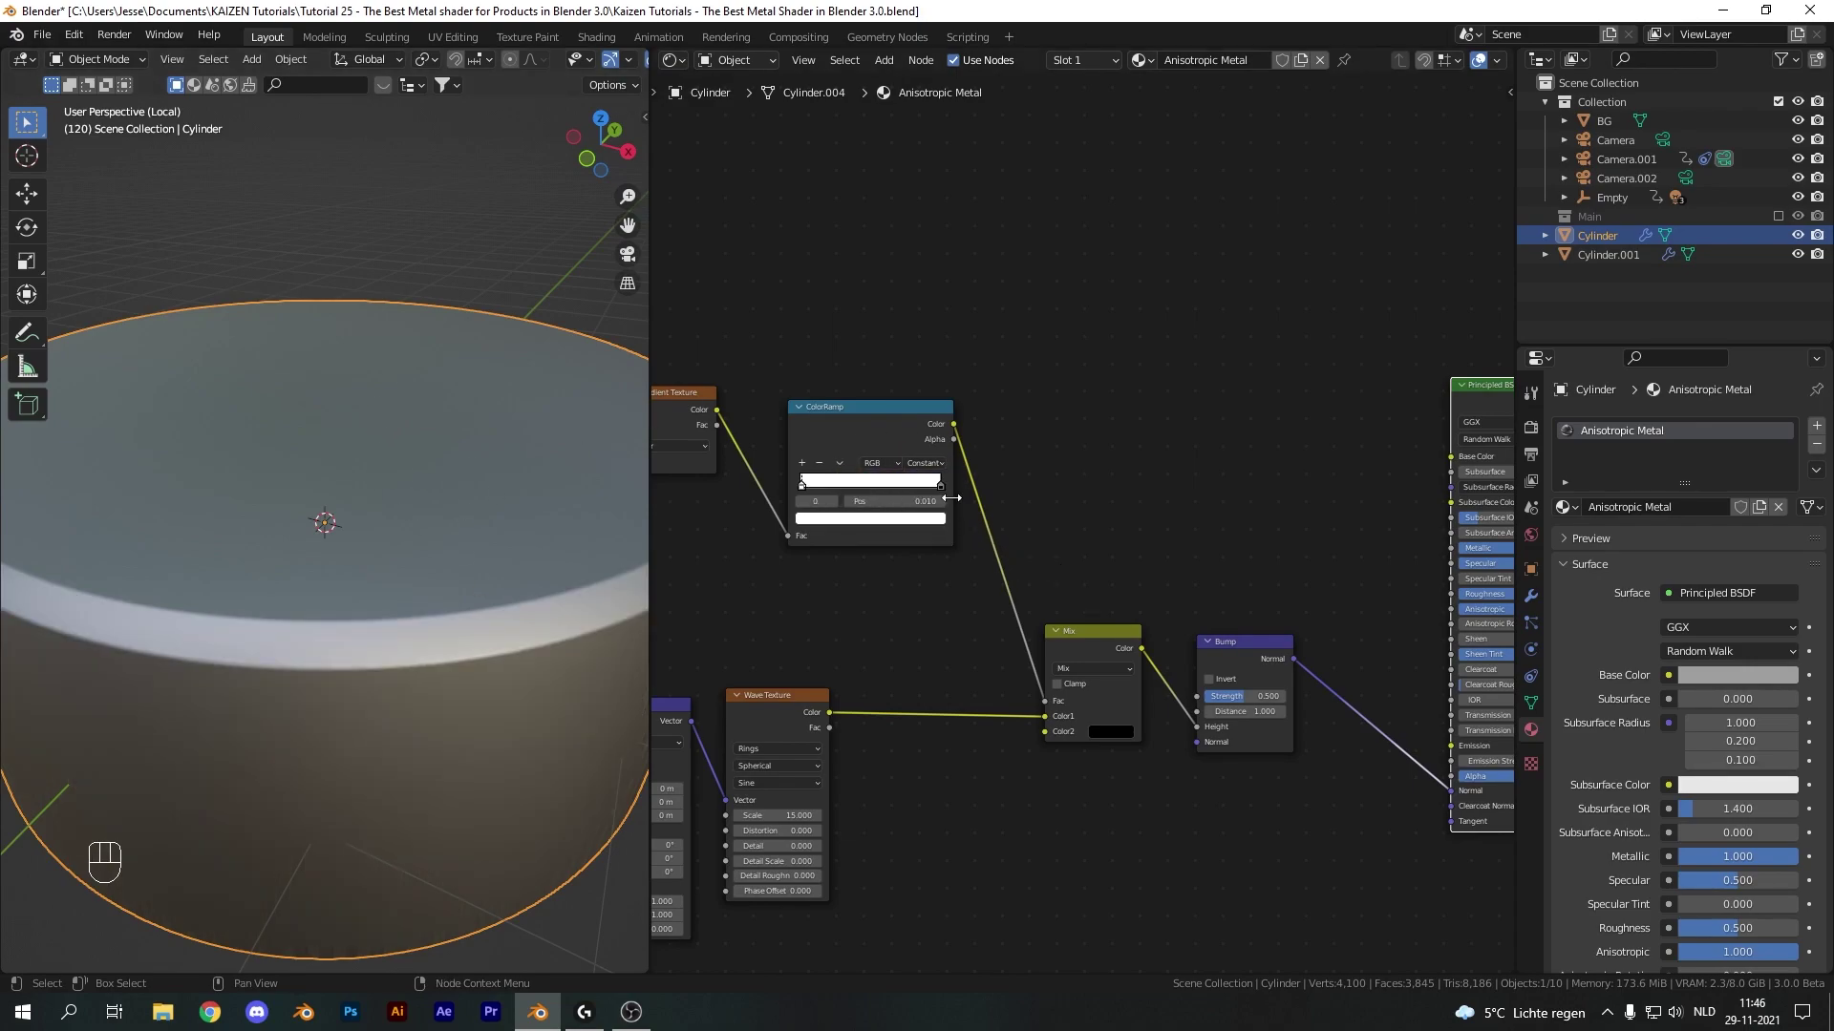
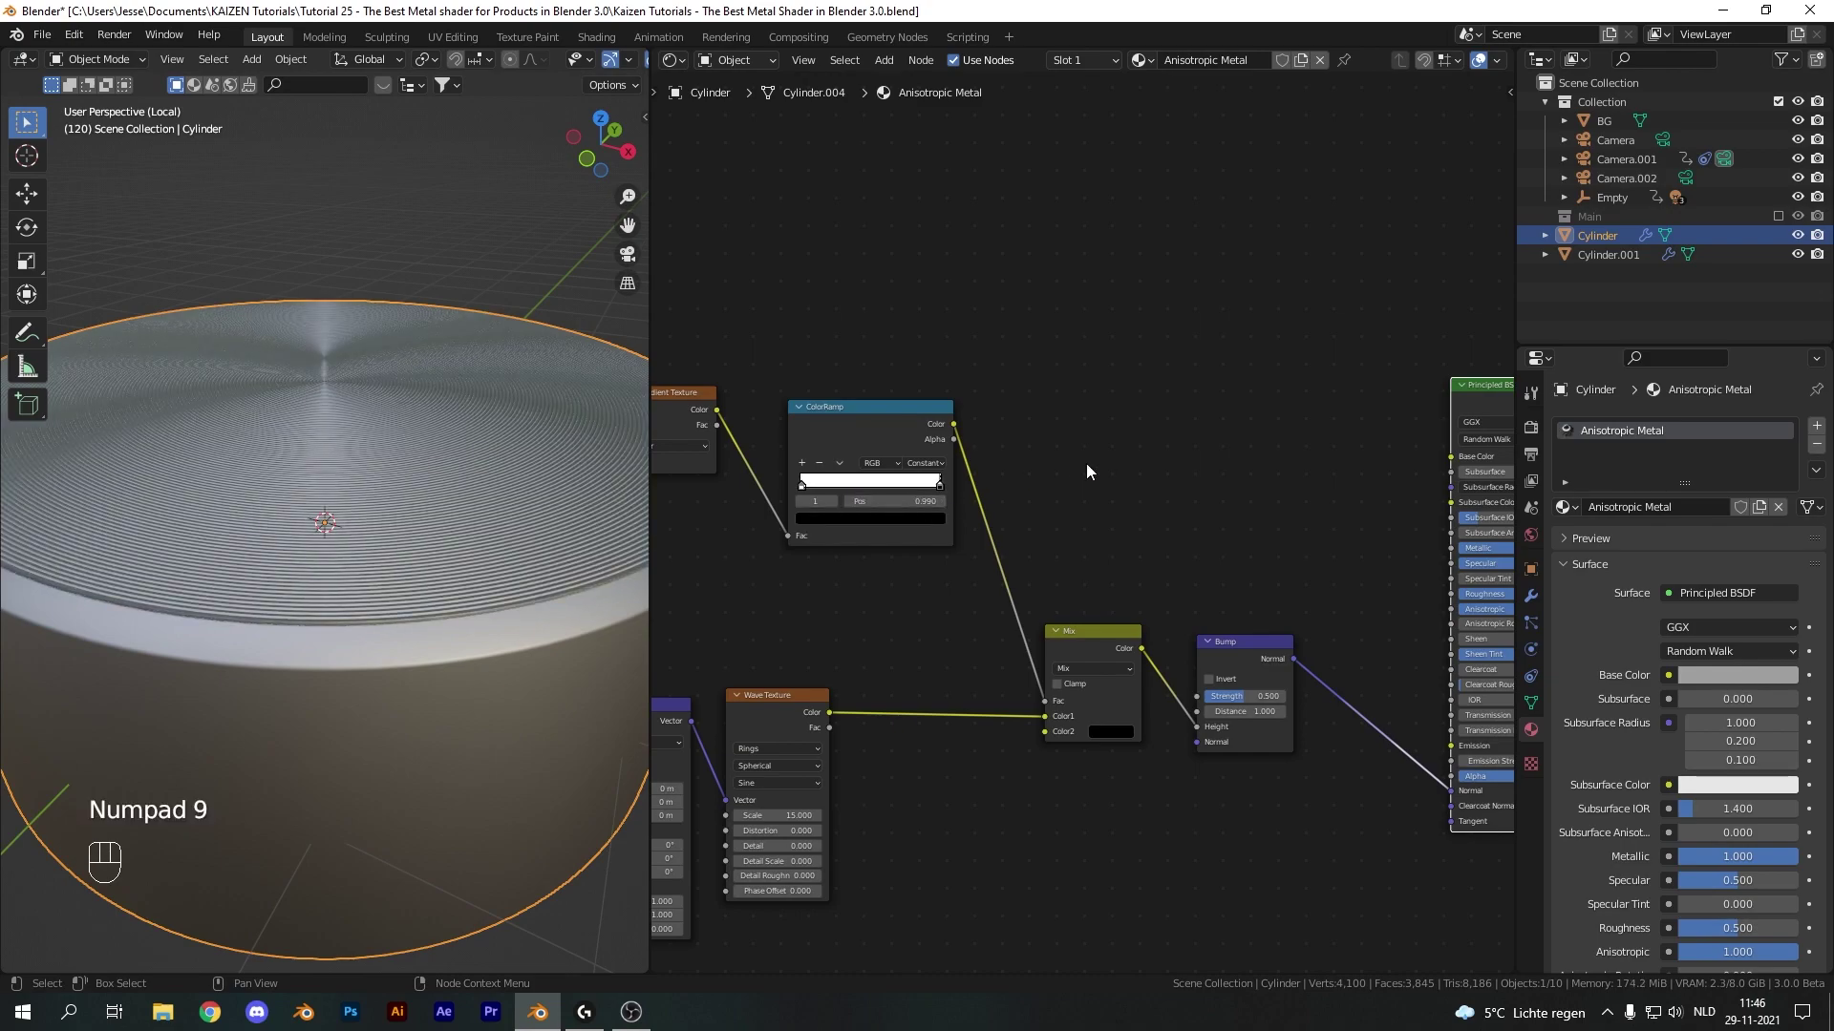
drag(472, 363, 489, 404)
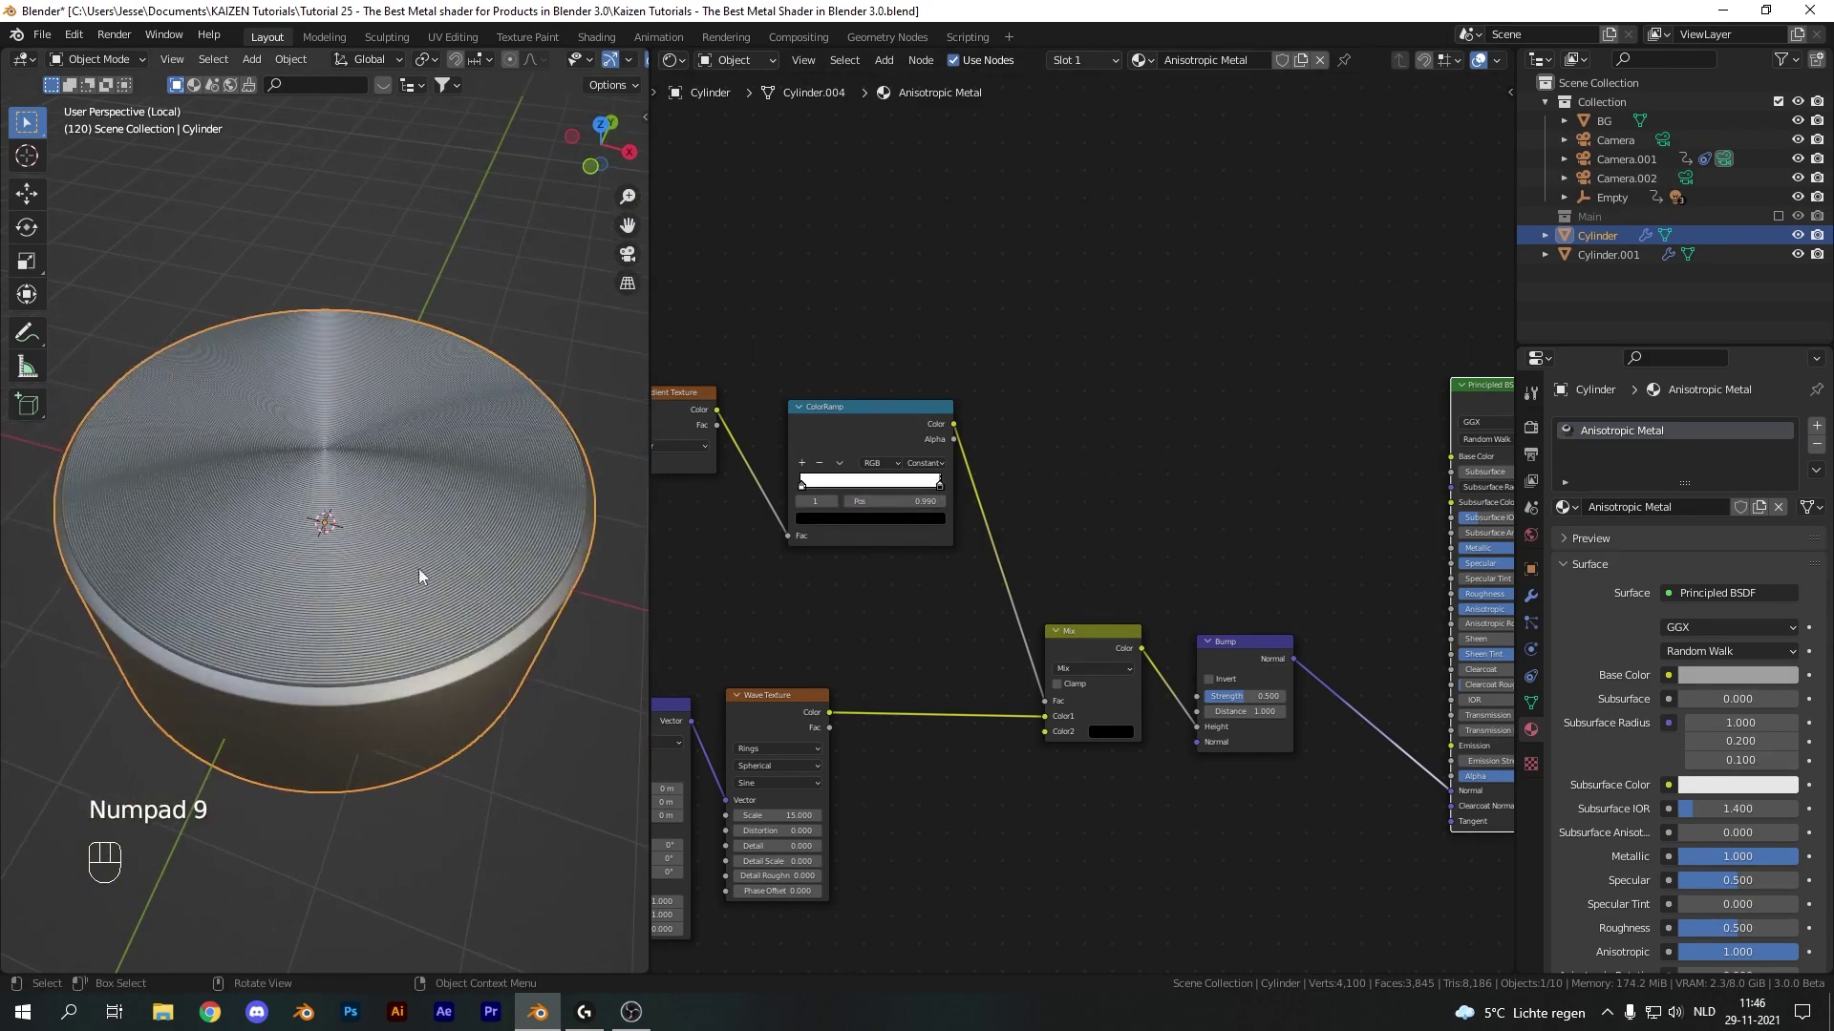
drag(496, 708, 496, 638)
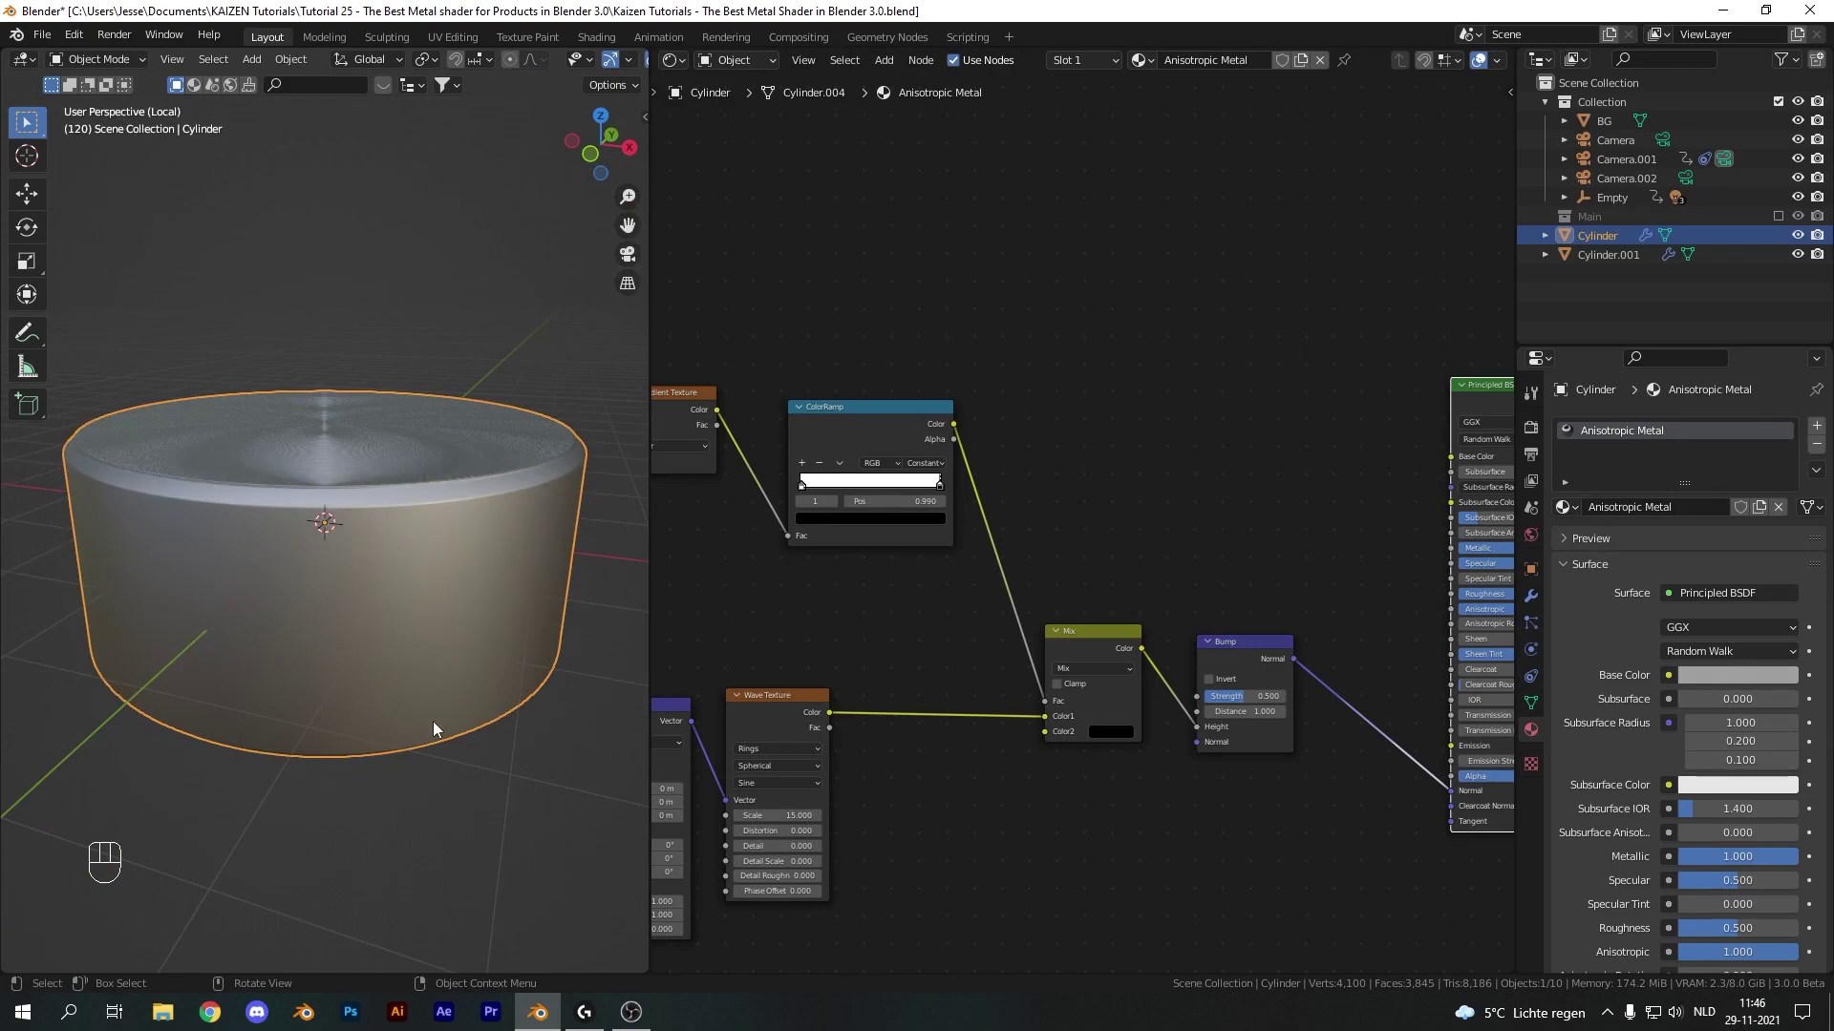
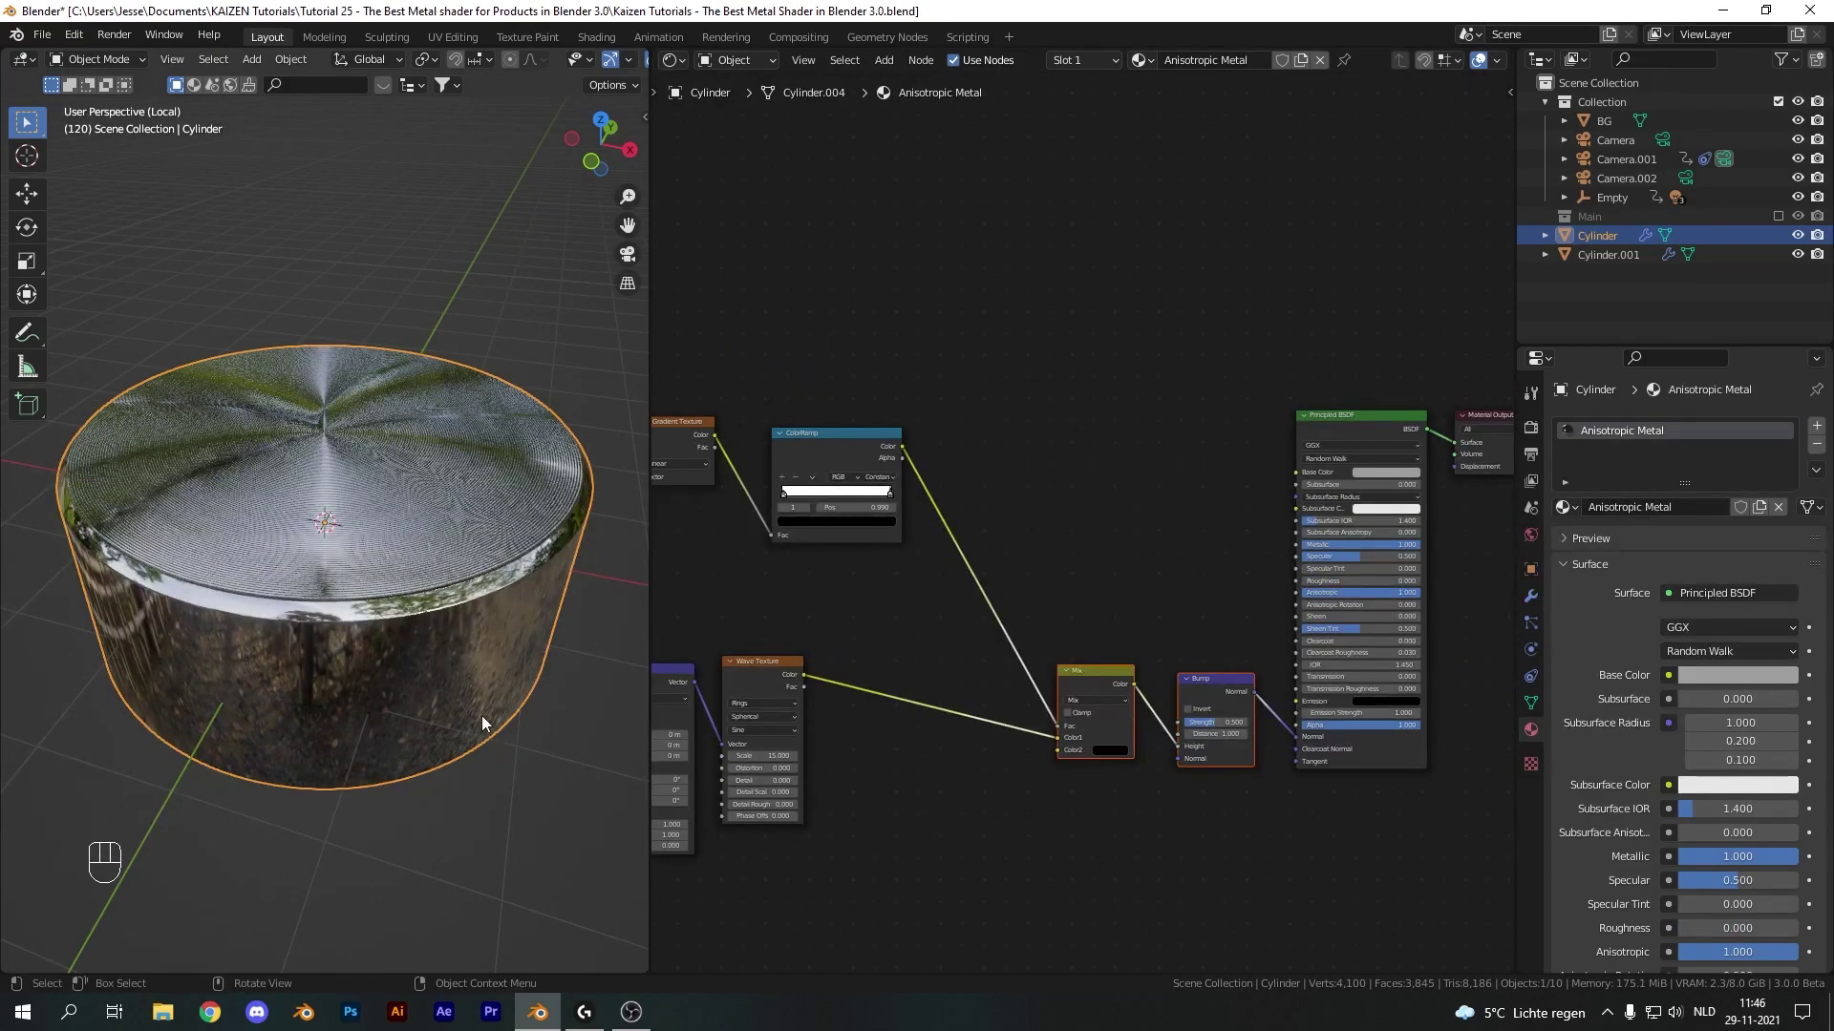
click(403, 475)
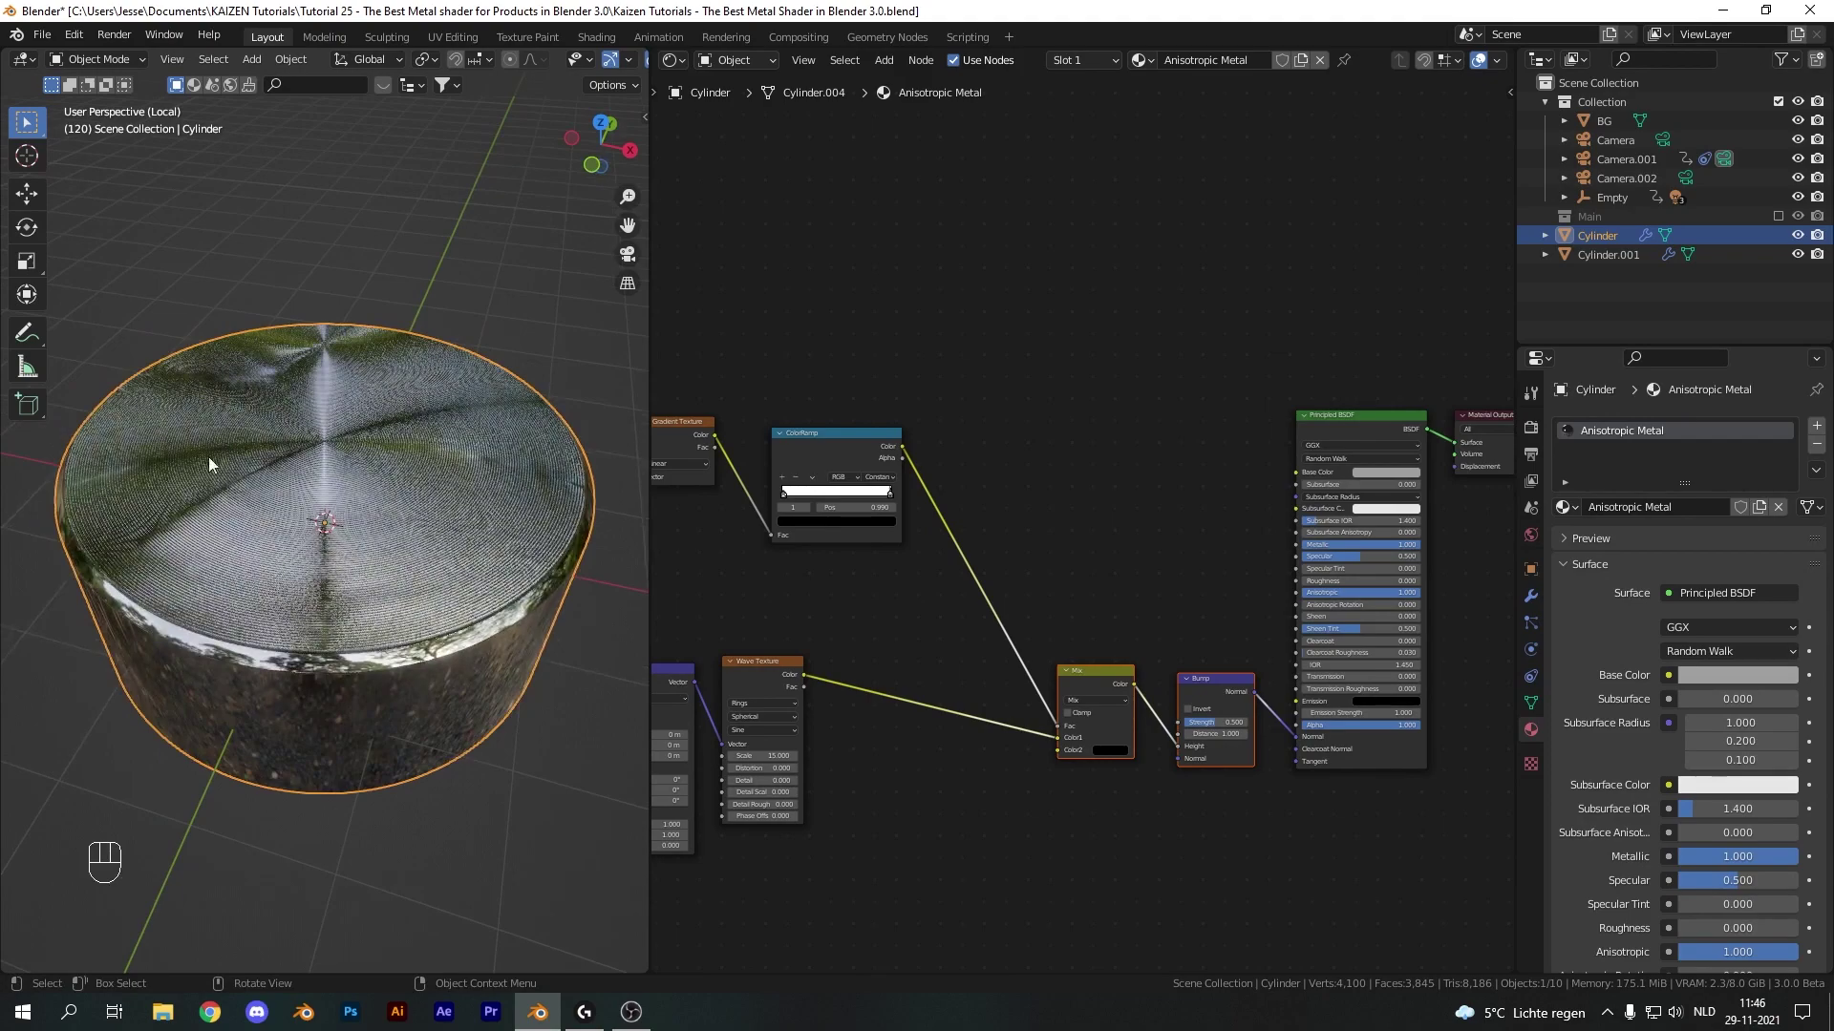
drag(1344, 571, 1336, 589)
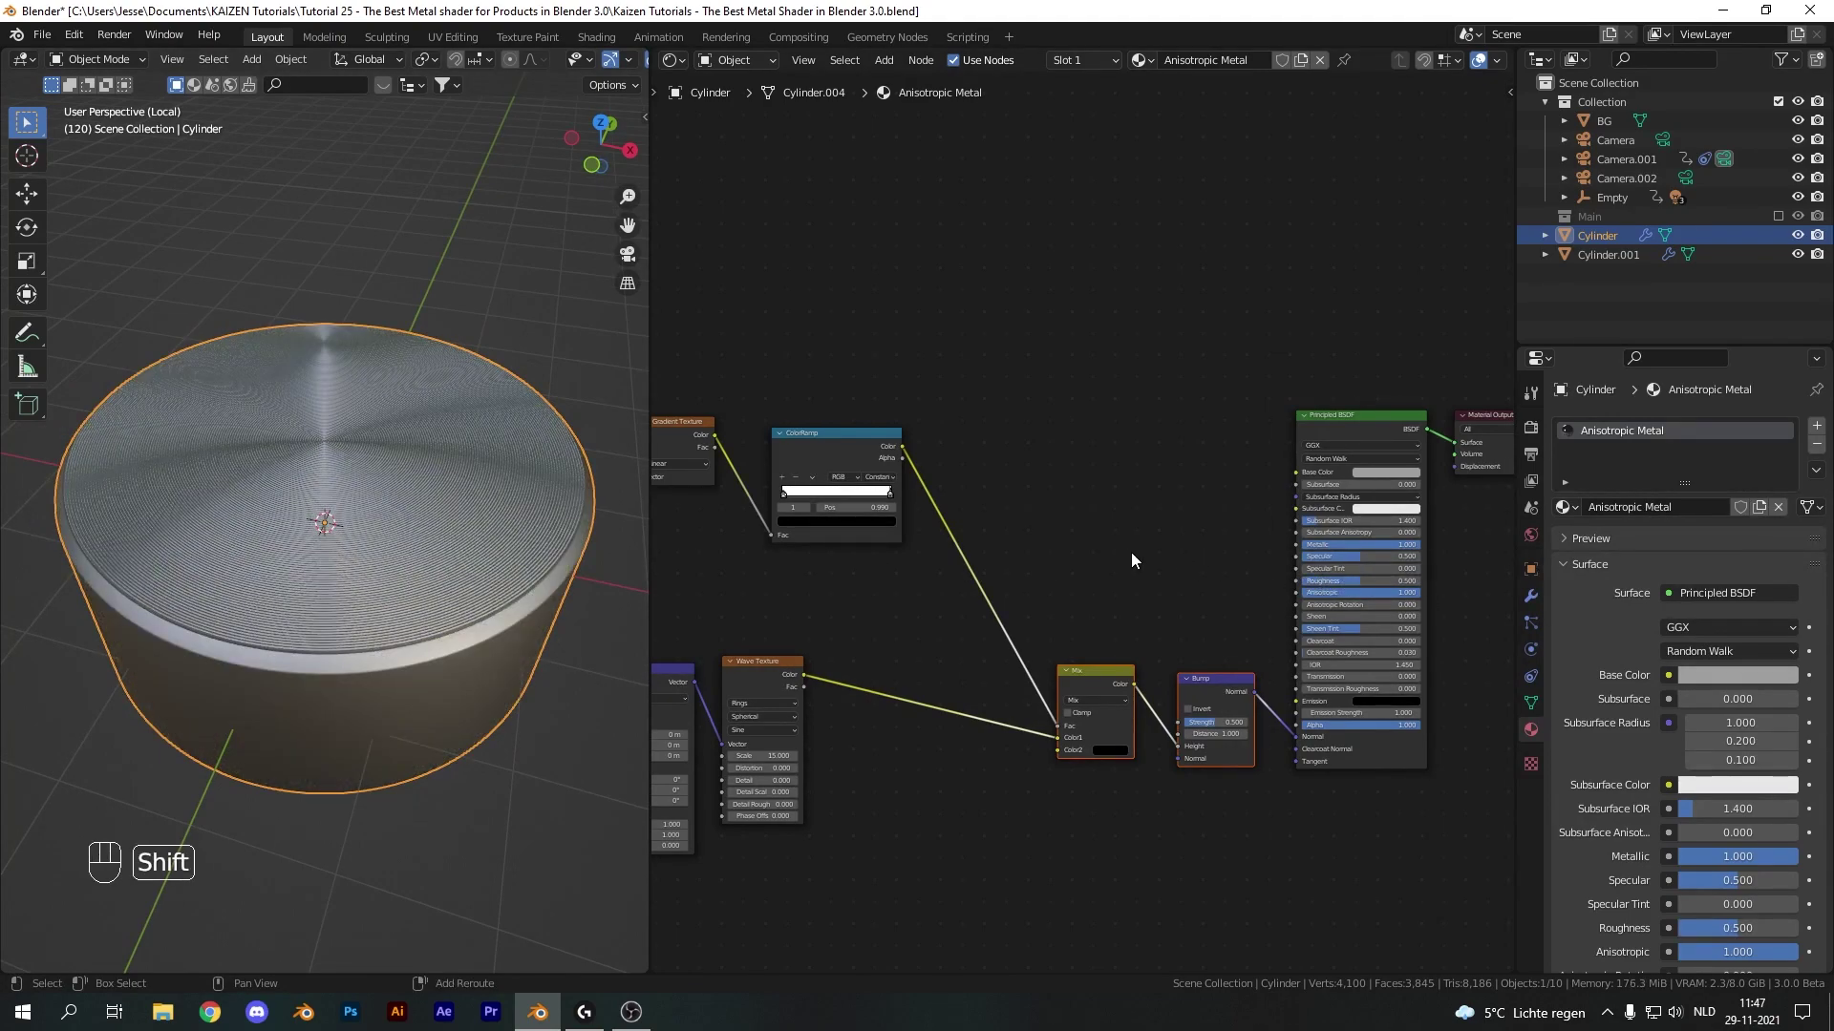
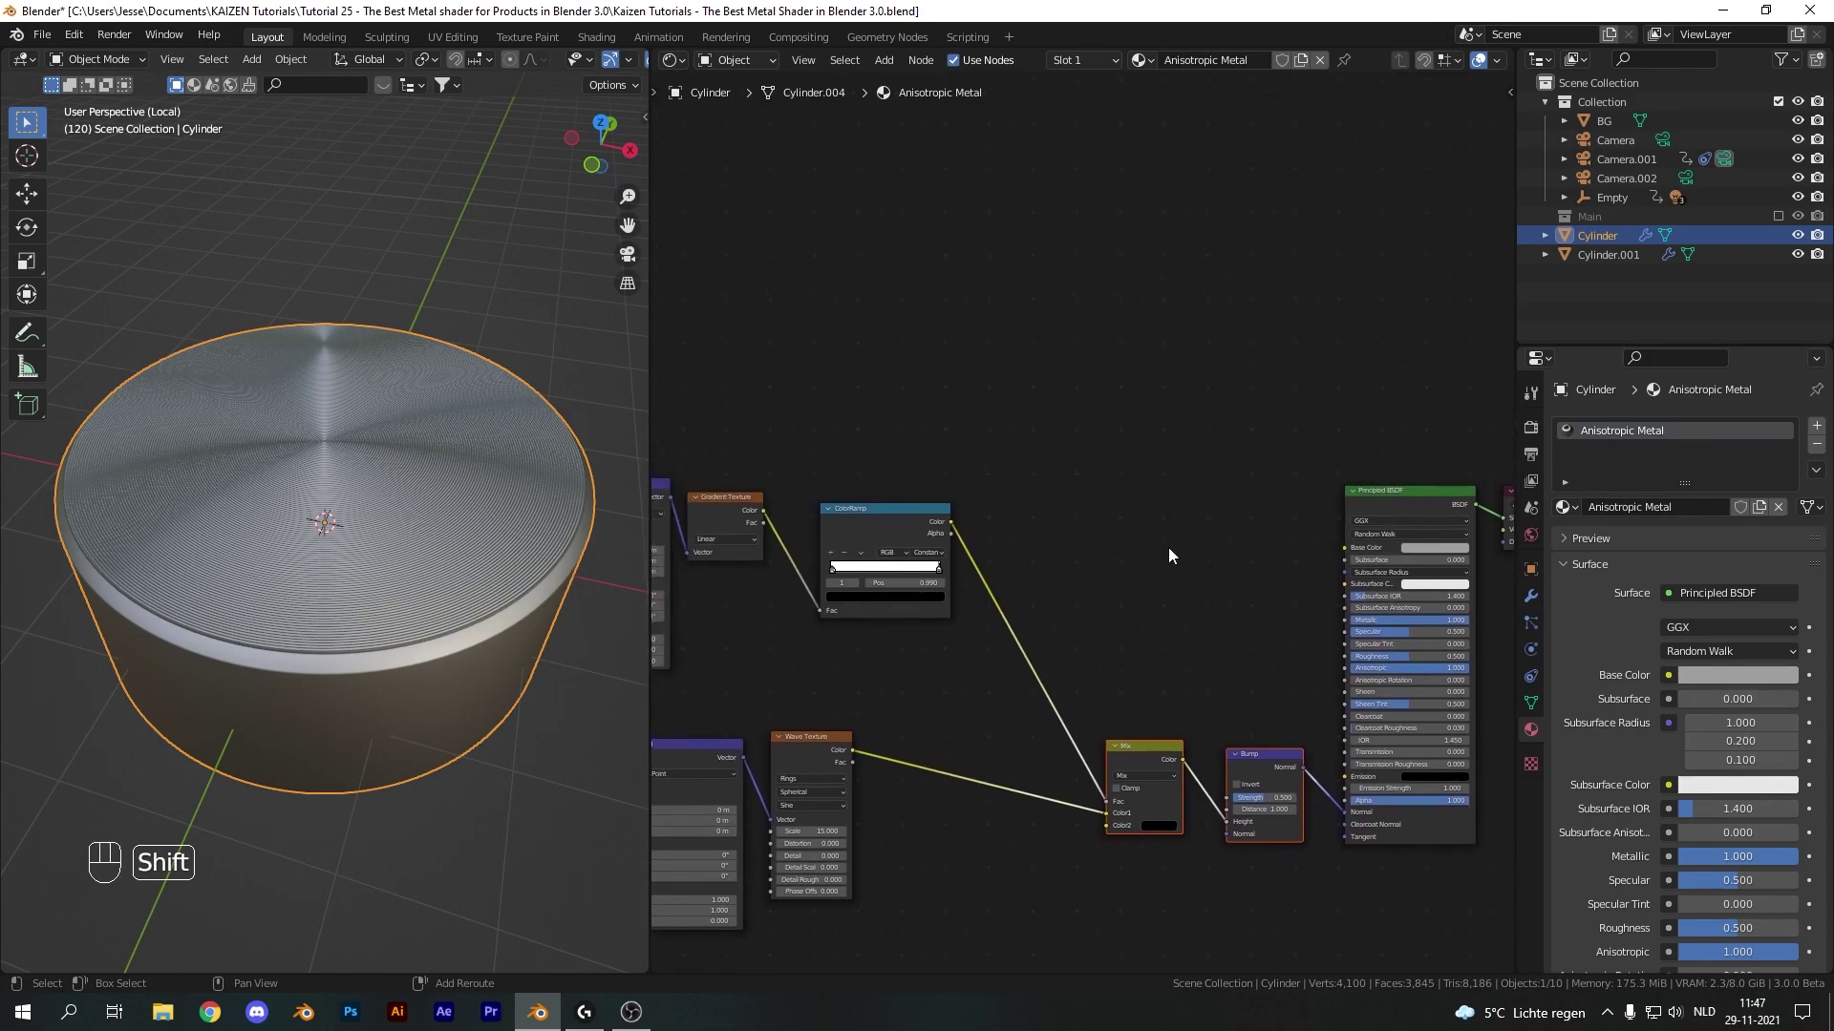
Insert a ColorRamp into Roughness with a MixRGB before it, fed by the top mask and wave texture
key(shift+a)
drag(1345, 619, 1389, 669)
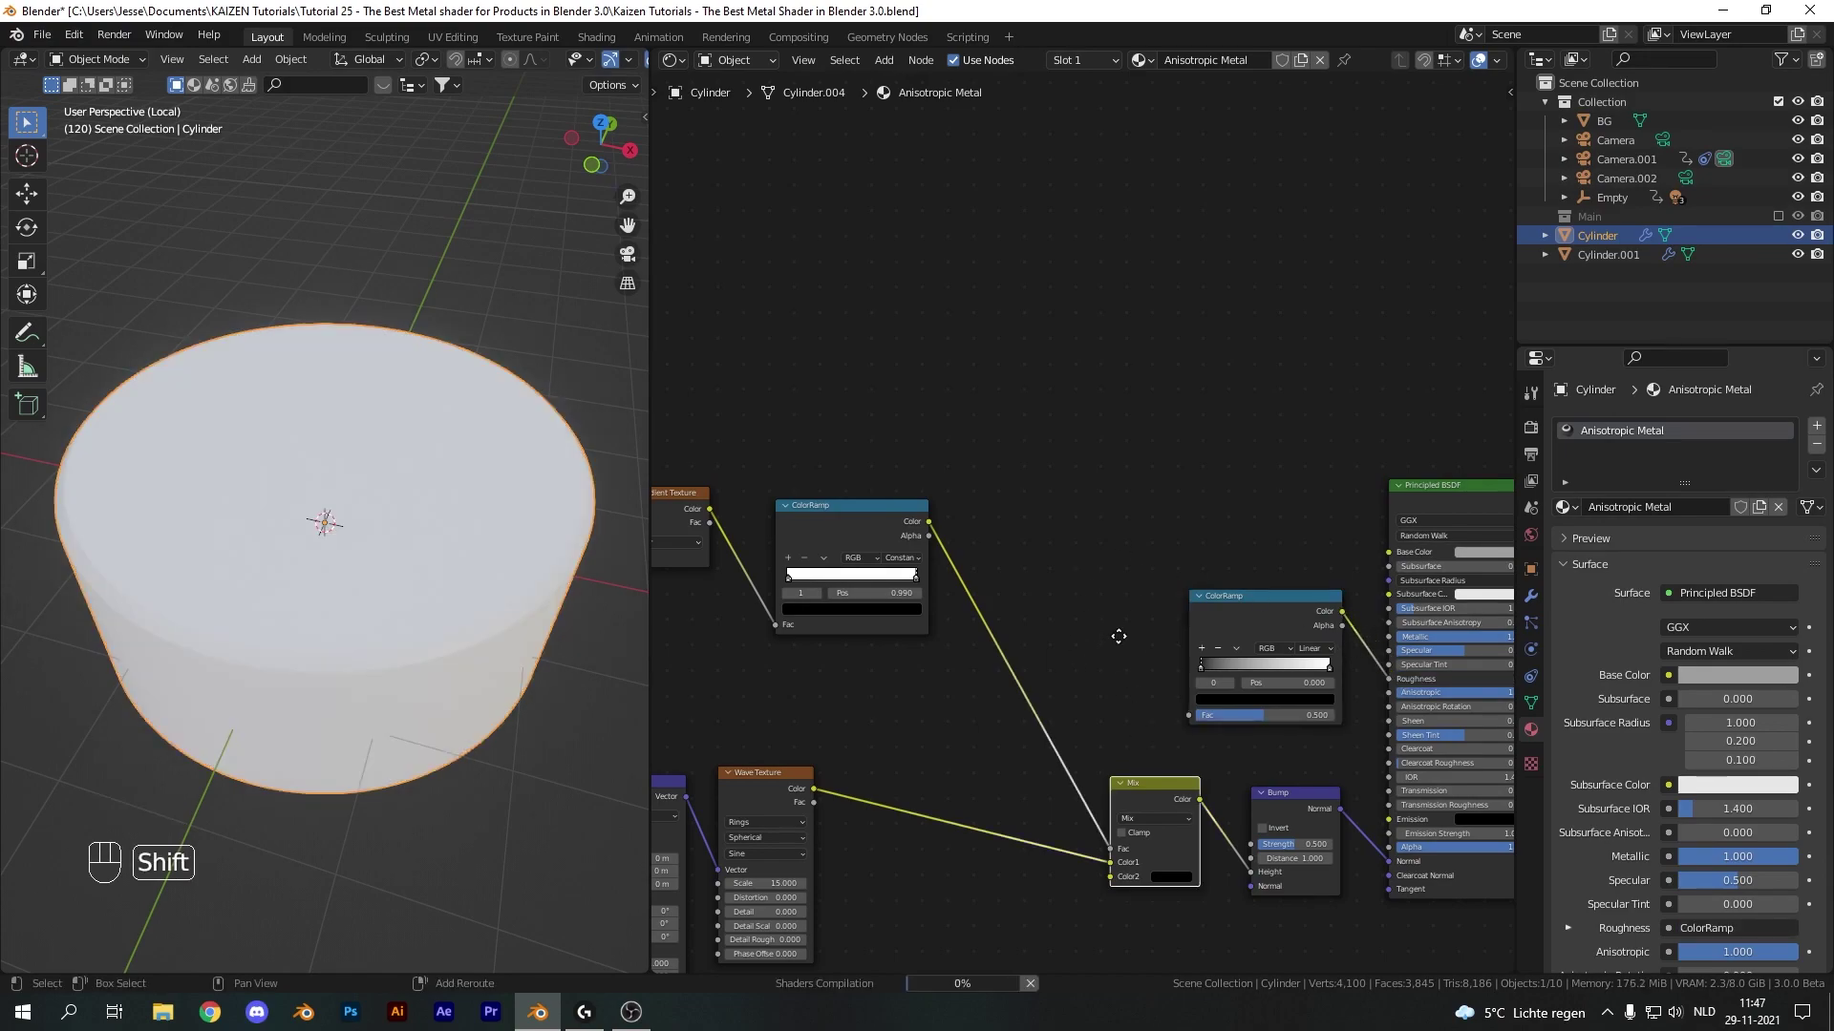
key(shift+d)
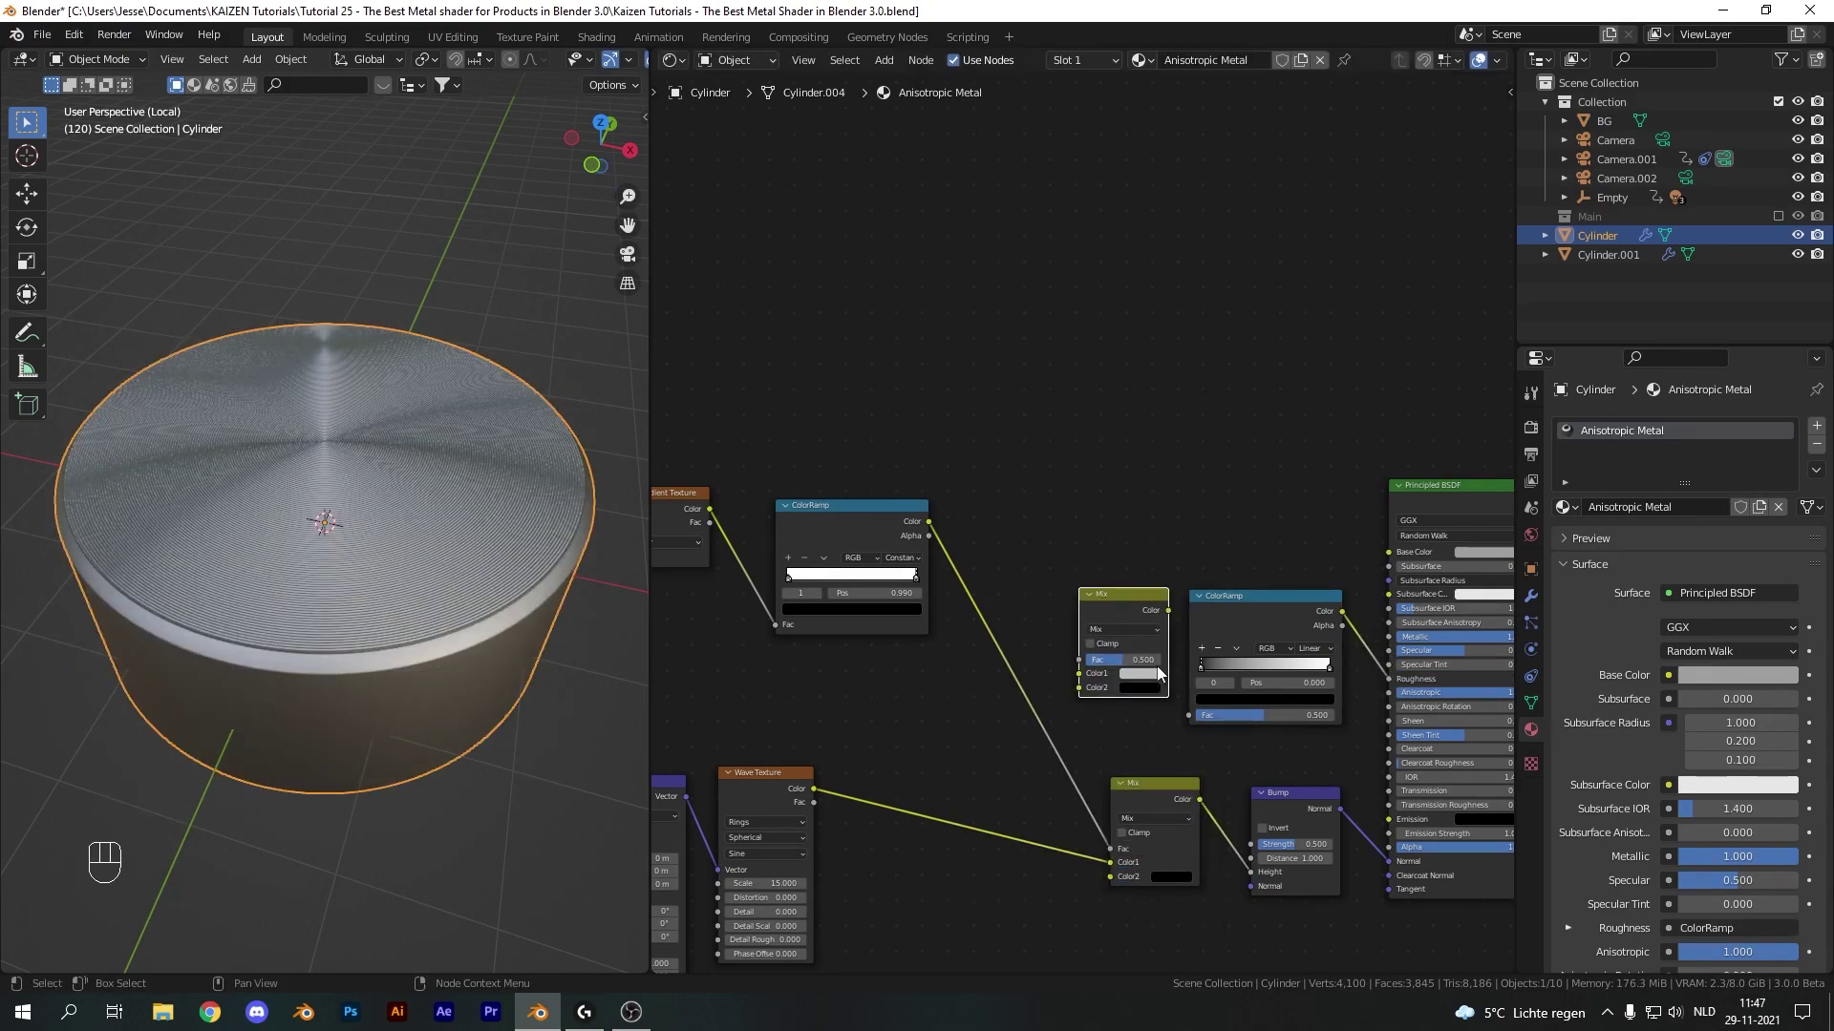
drag(1025, 678, 1012, 601)
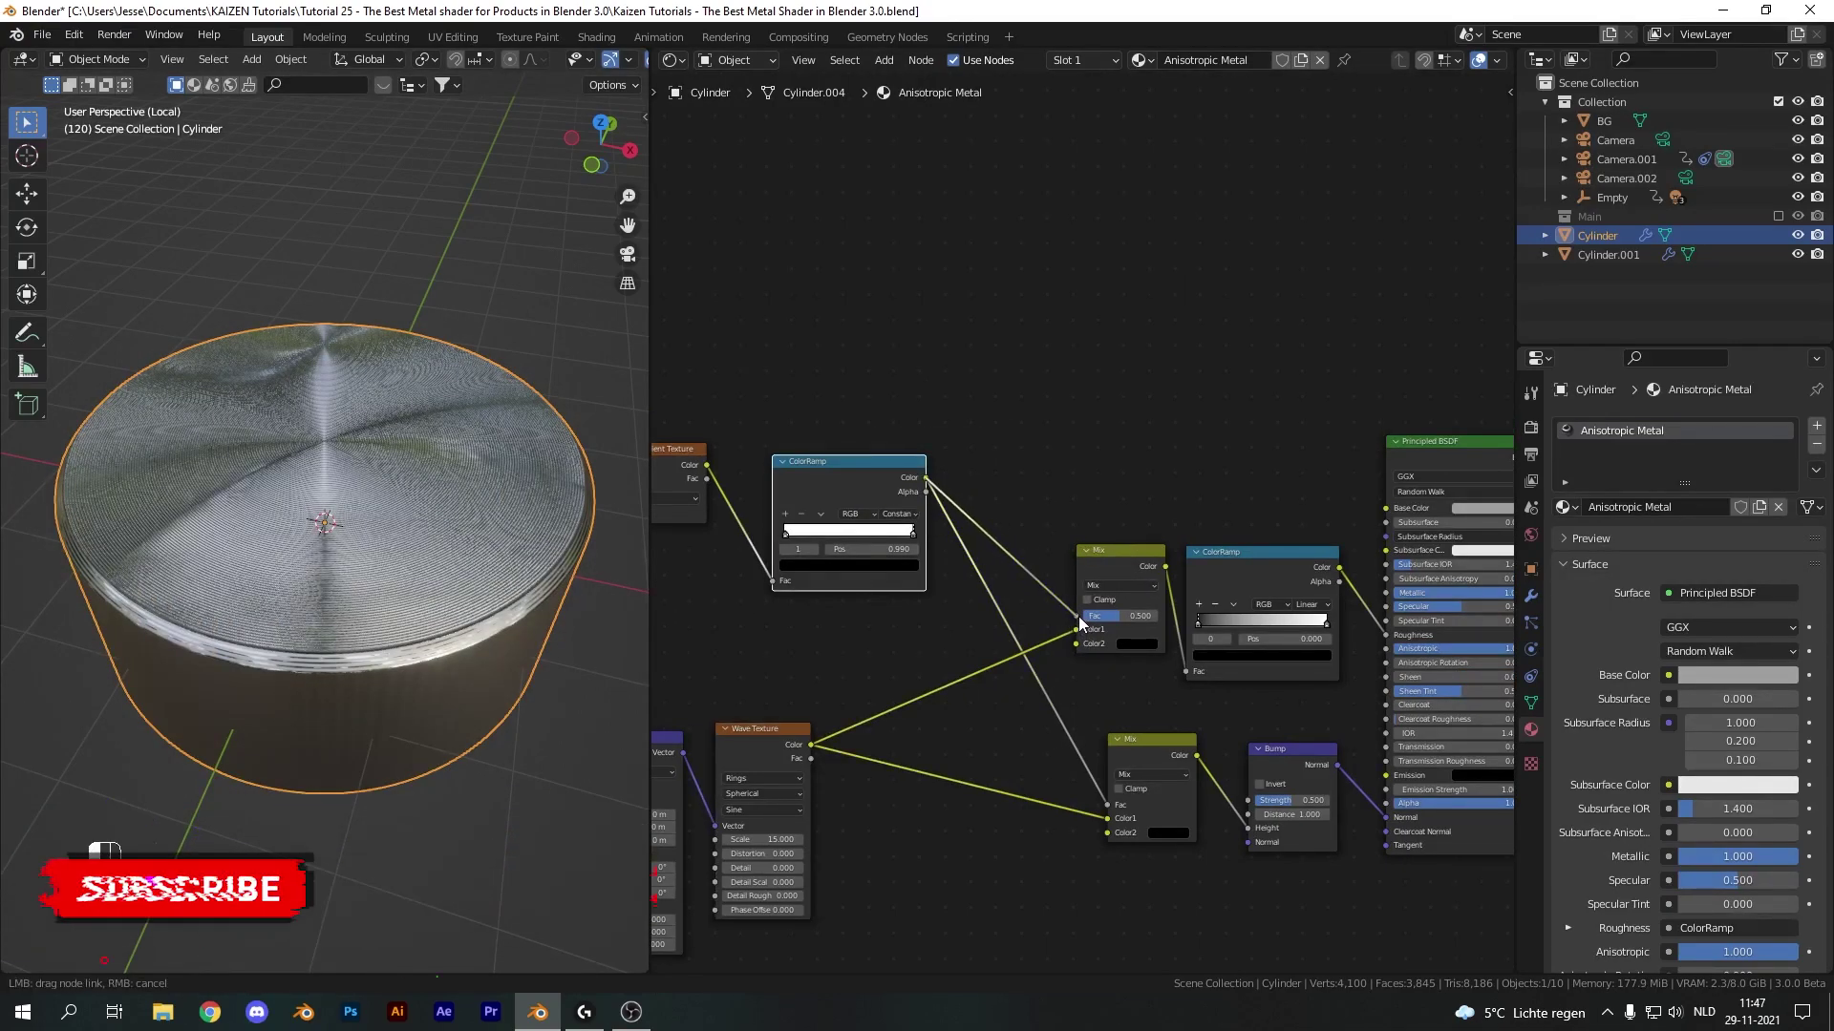
drag(416, 623, 401, 661)
middle_click(401, 662)
drag(401, 656, 1195, 527)
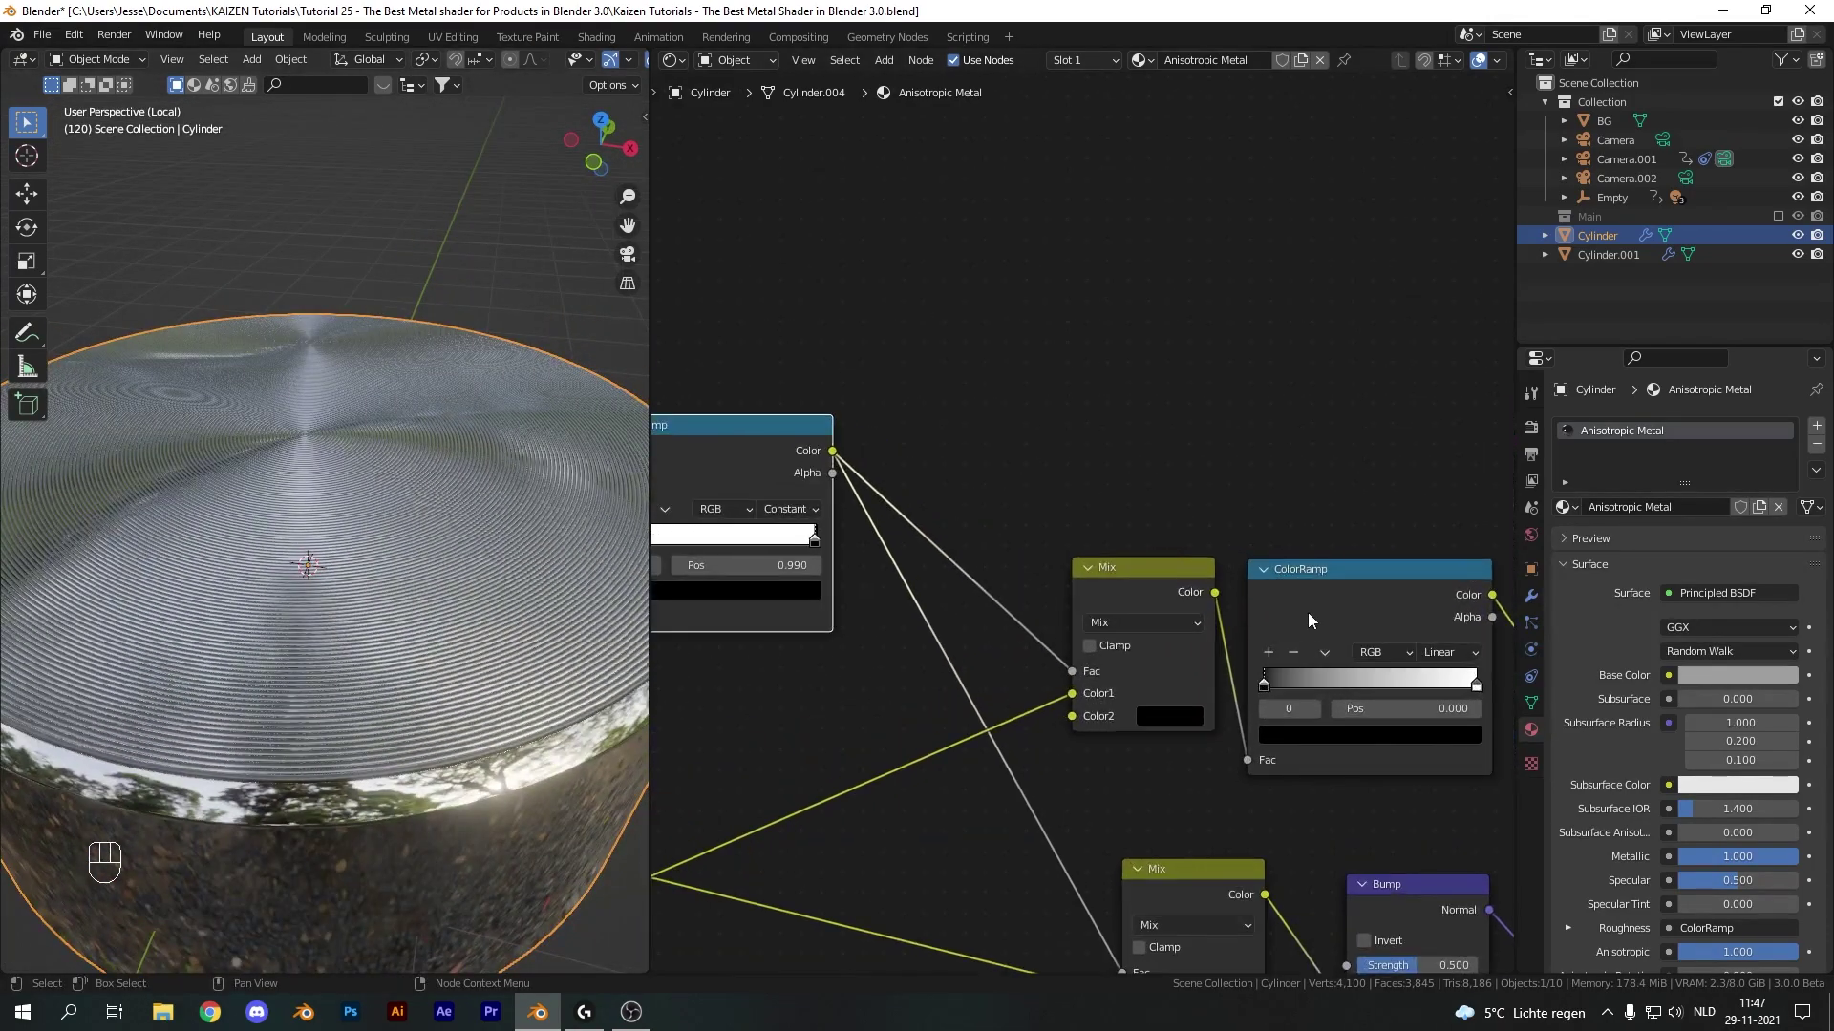
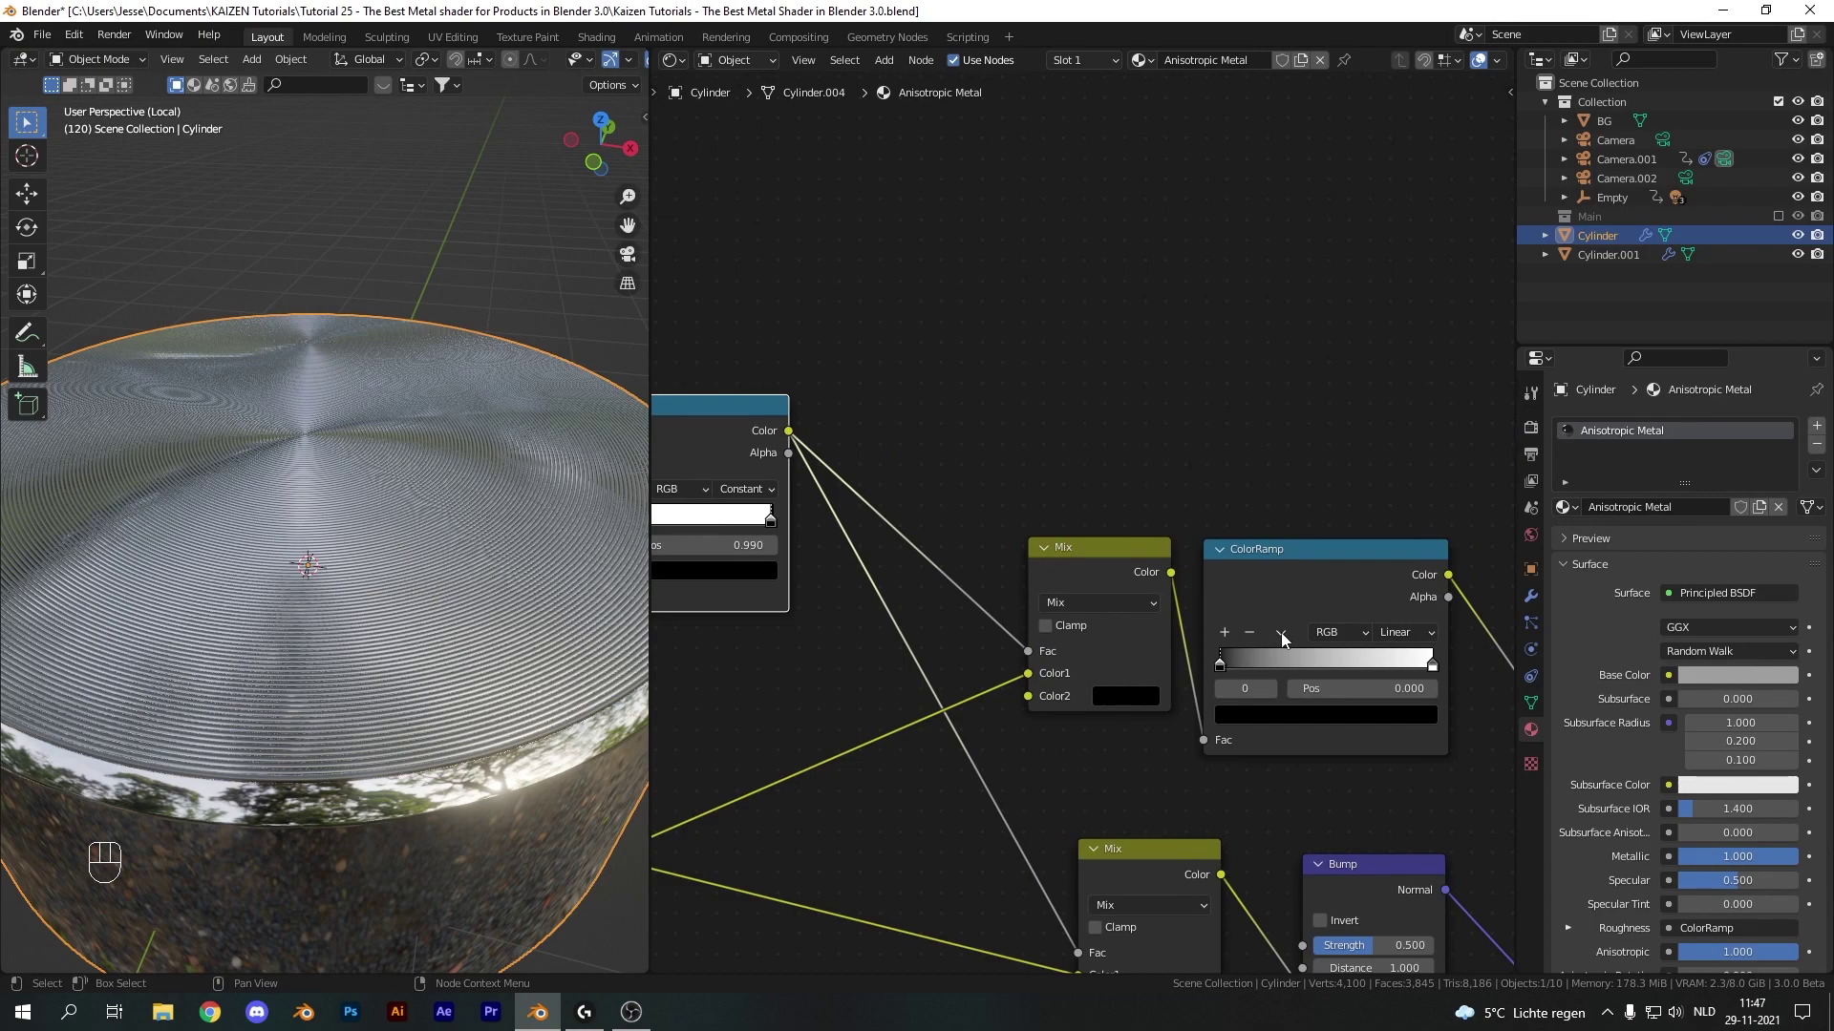
Adjust the roughness ramp's colour stop and lighten the new Mix's second colour to grey
click(1225, 672)
click(1272, 722)
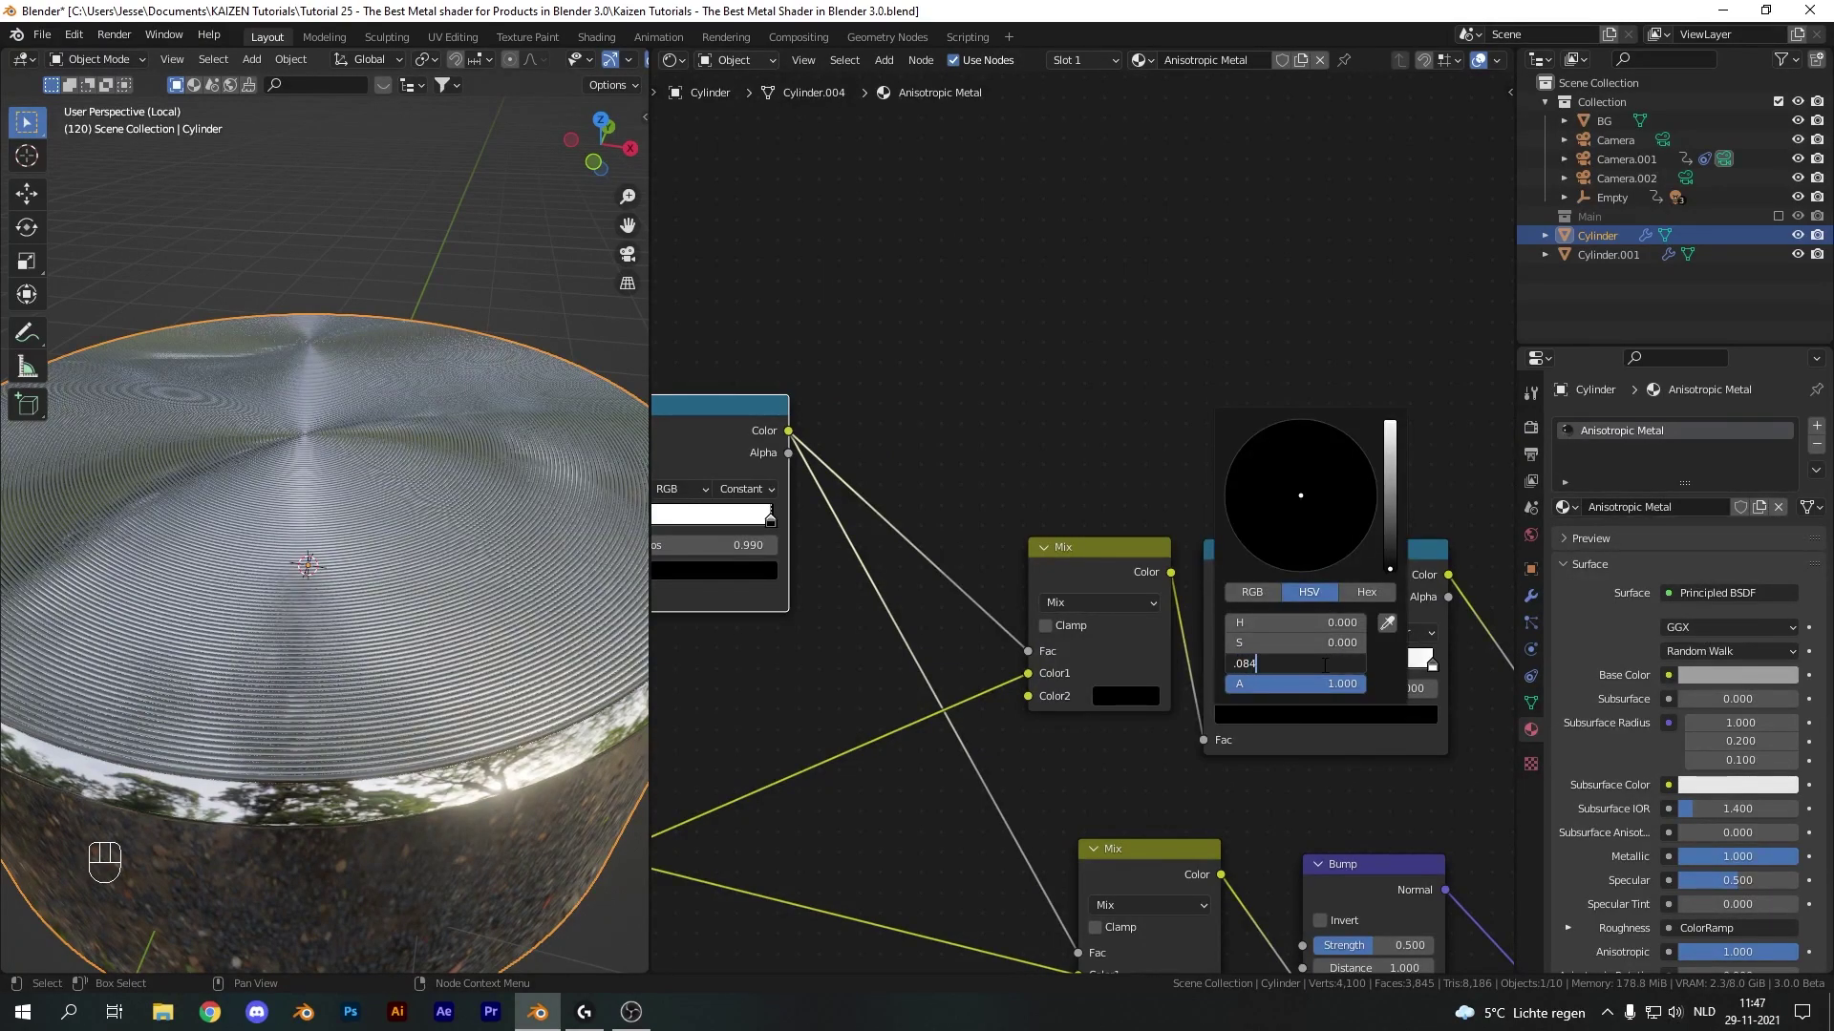
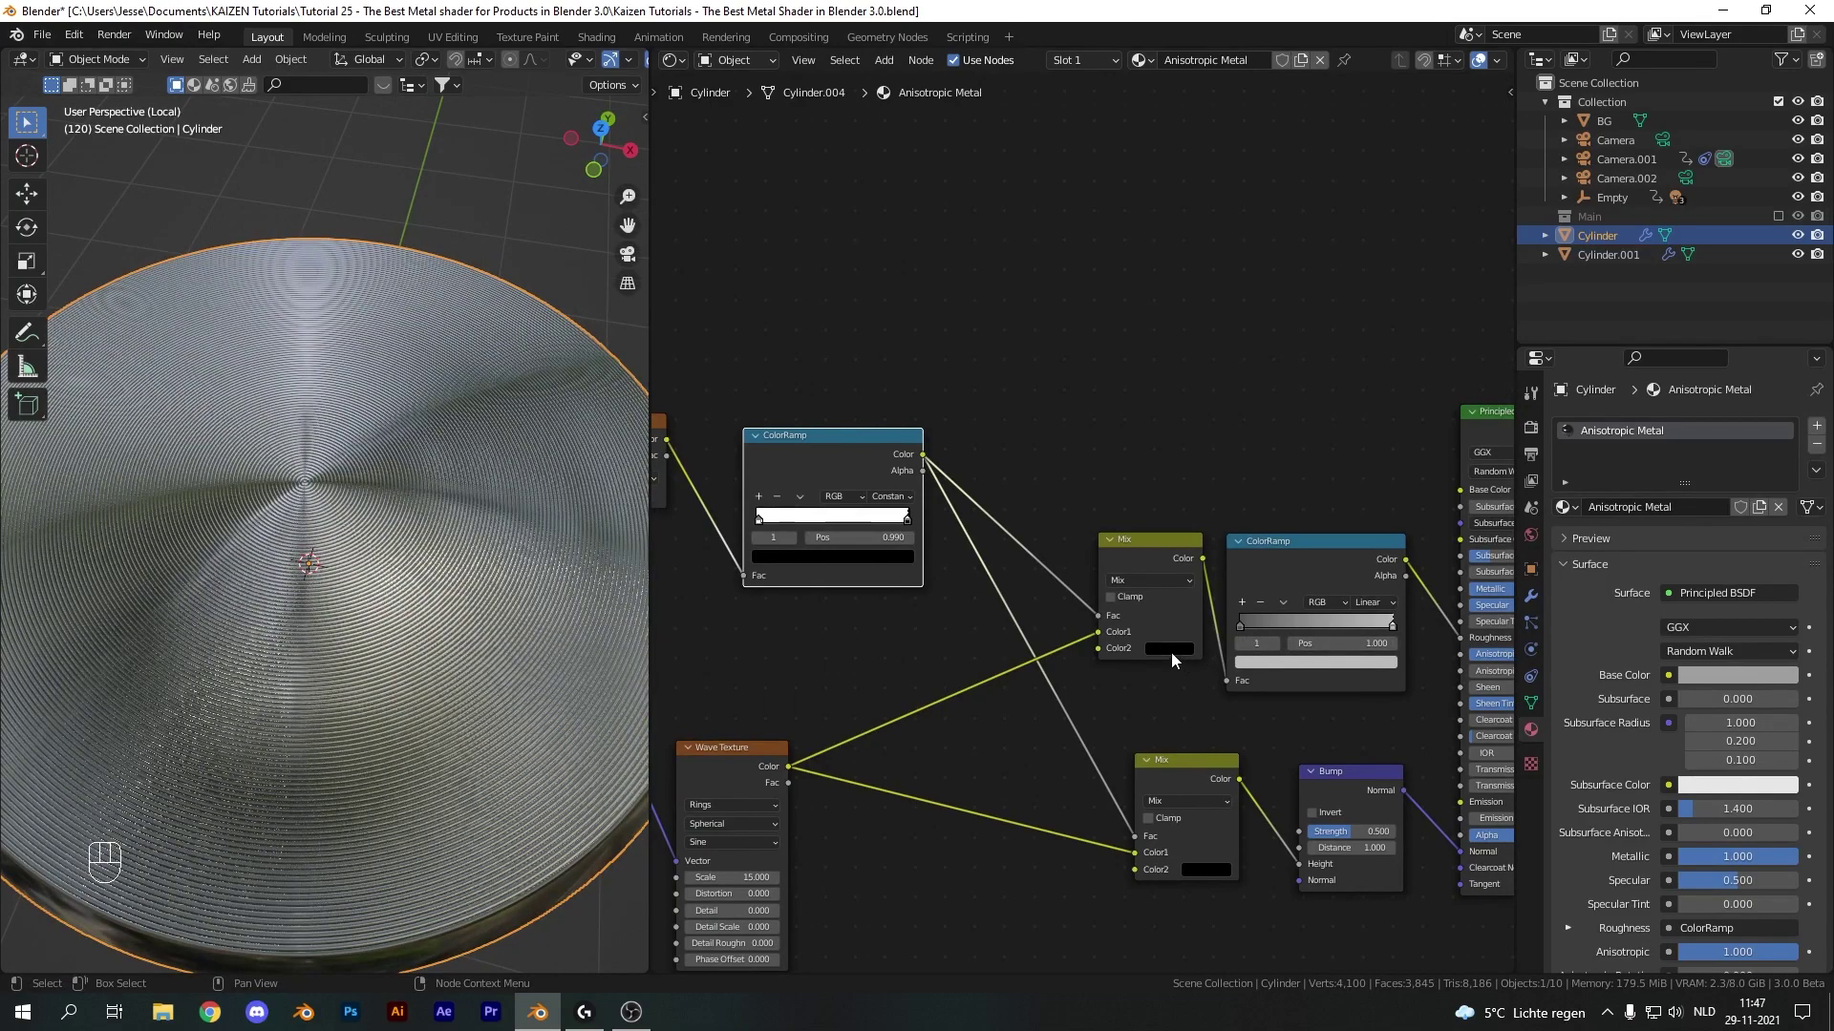
click(1173, 655)
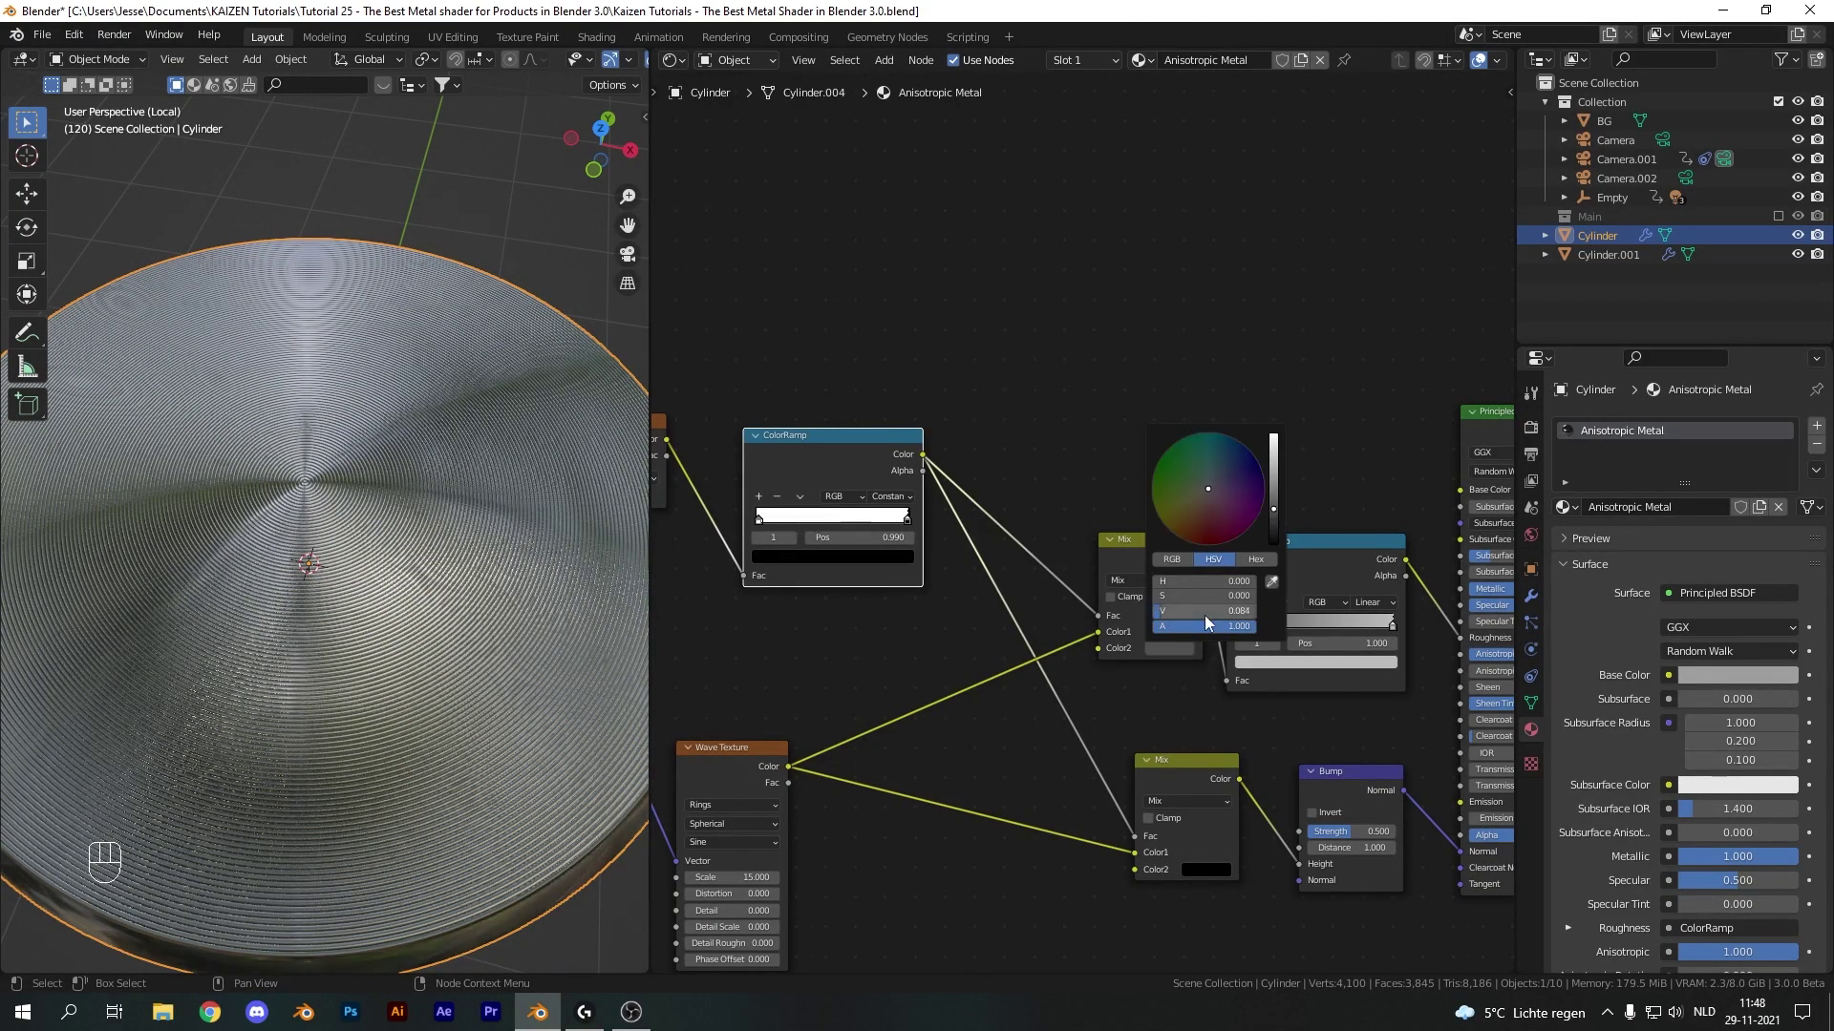
drag(519, 650, 520, 603)
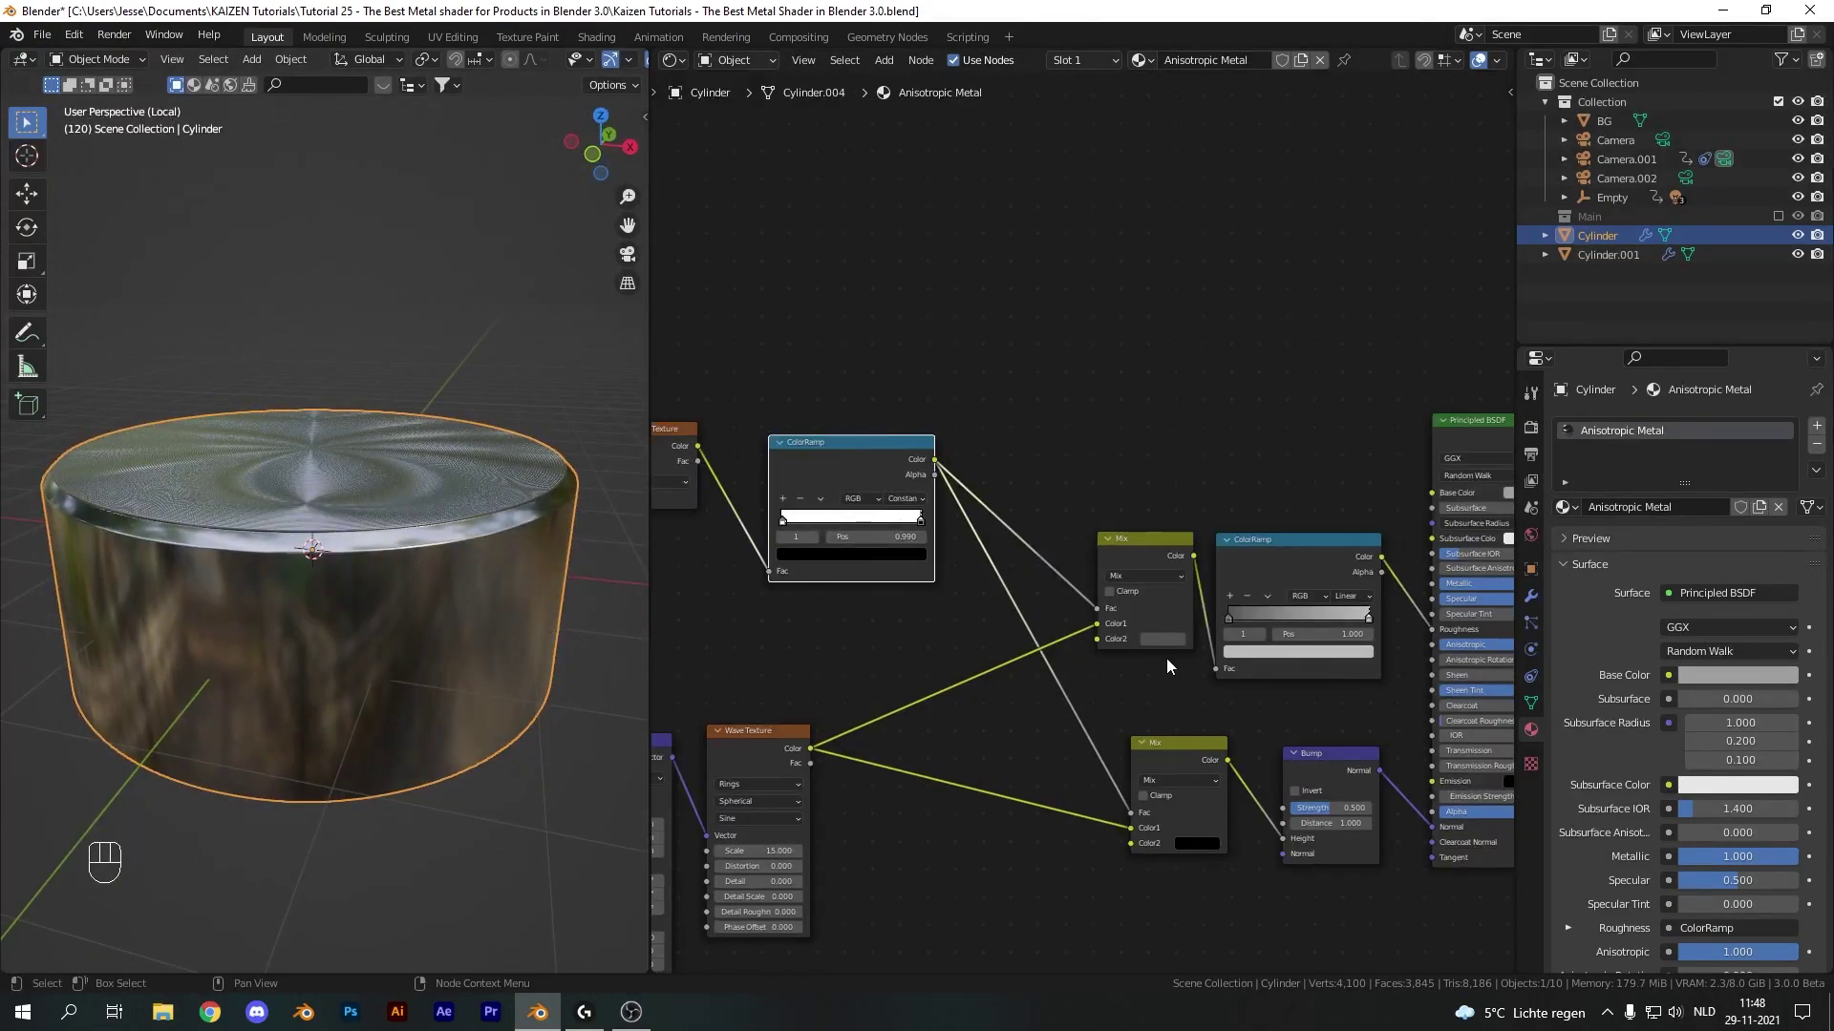
click(1175, 651)
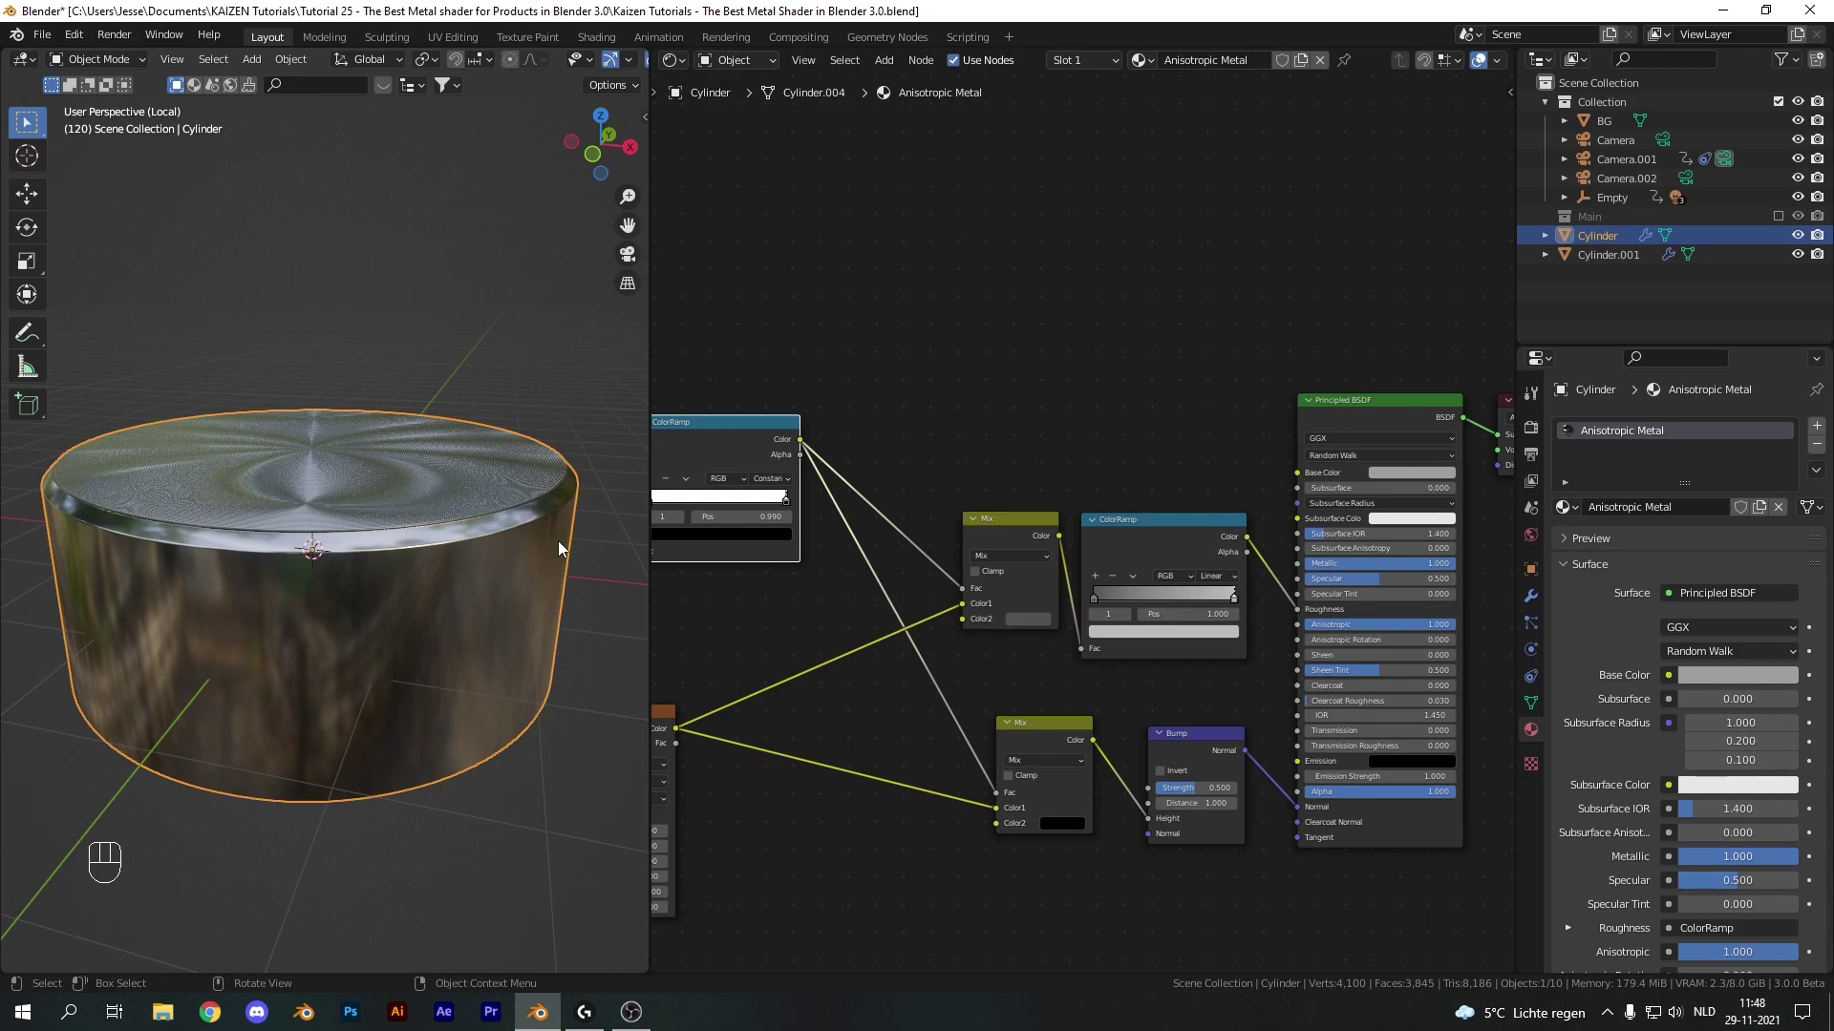
Switch the viewport to Rendered shading and orbit to check the cylinder's roughness
key(KP_Divide)
key(z)
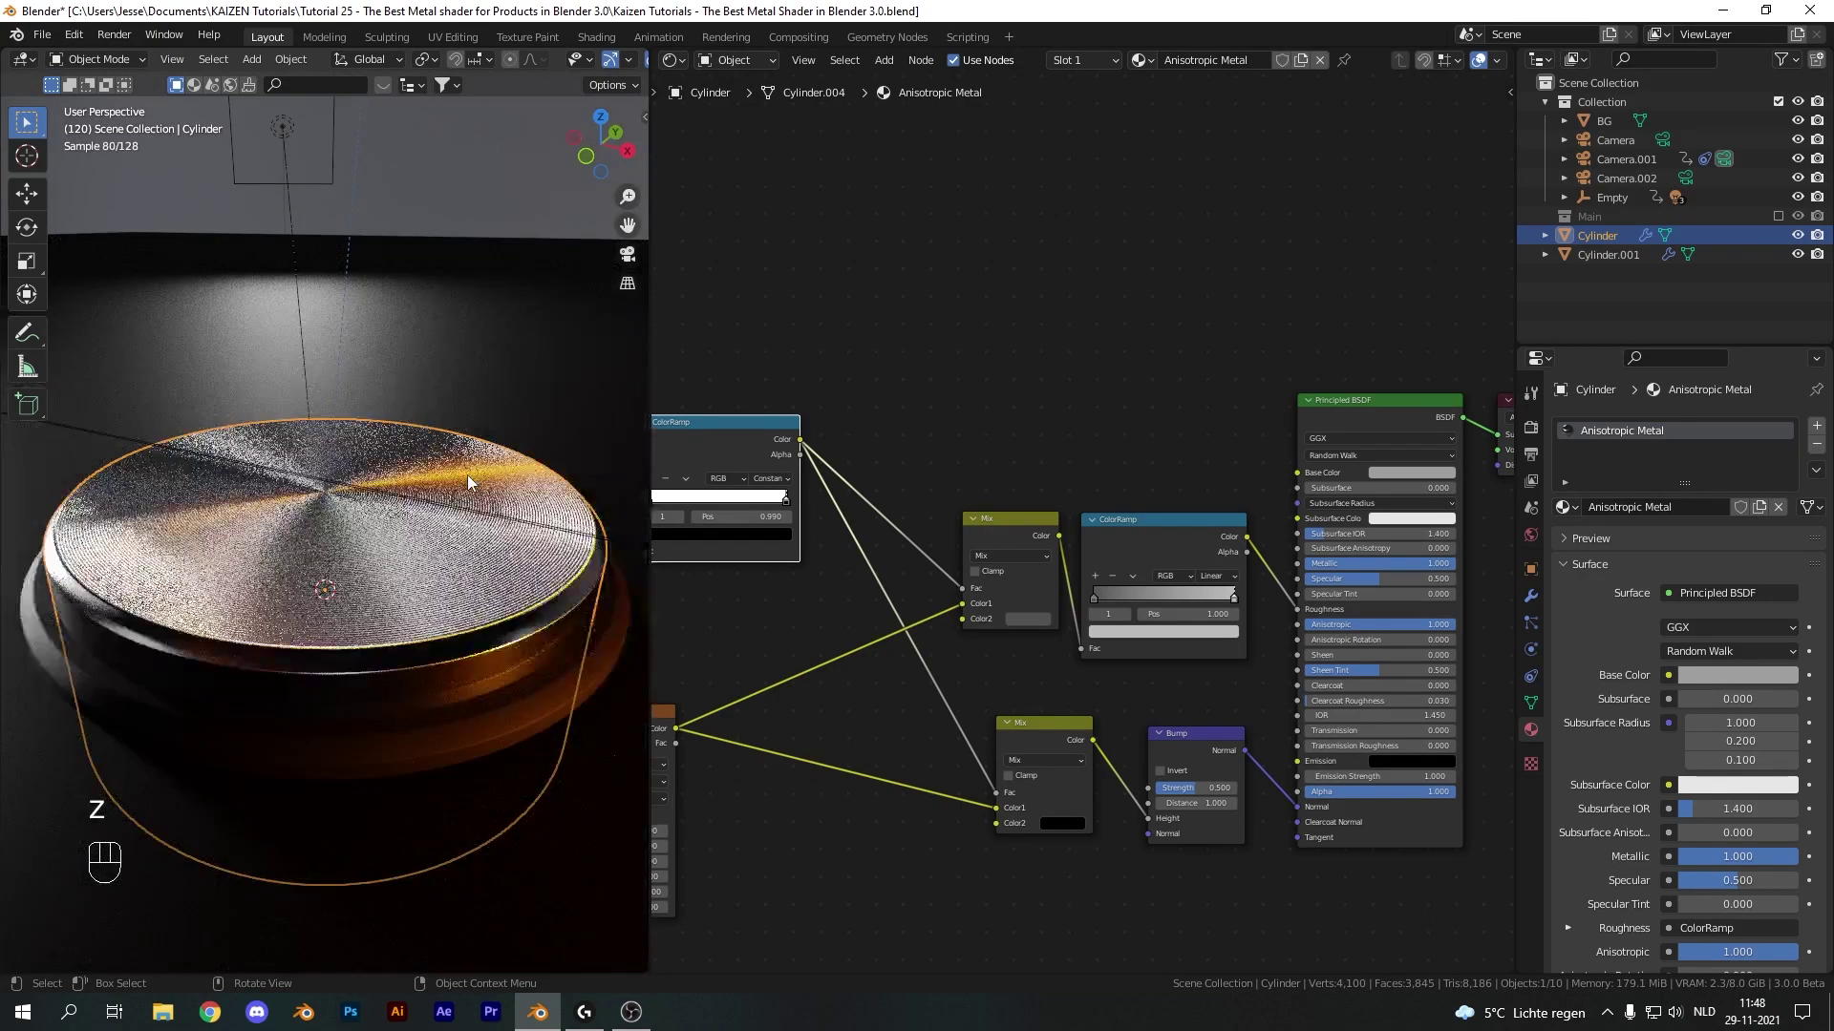
drag(409, 507, 440, 538)
middle_click(479, 570)
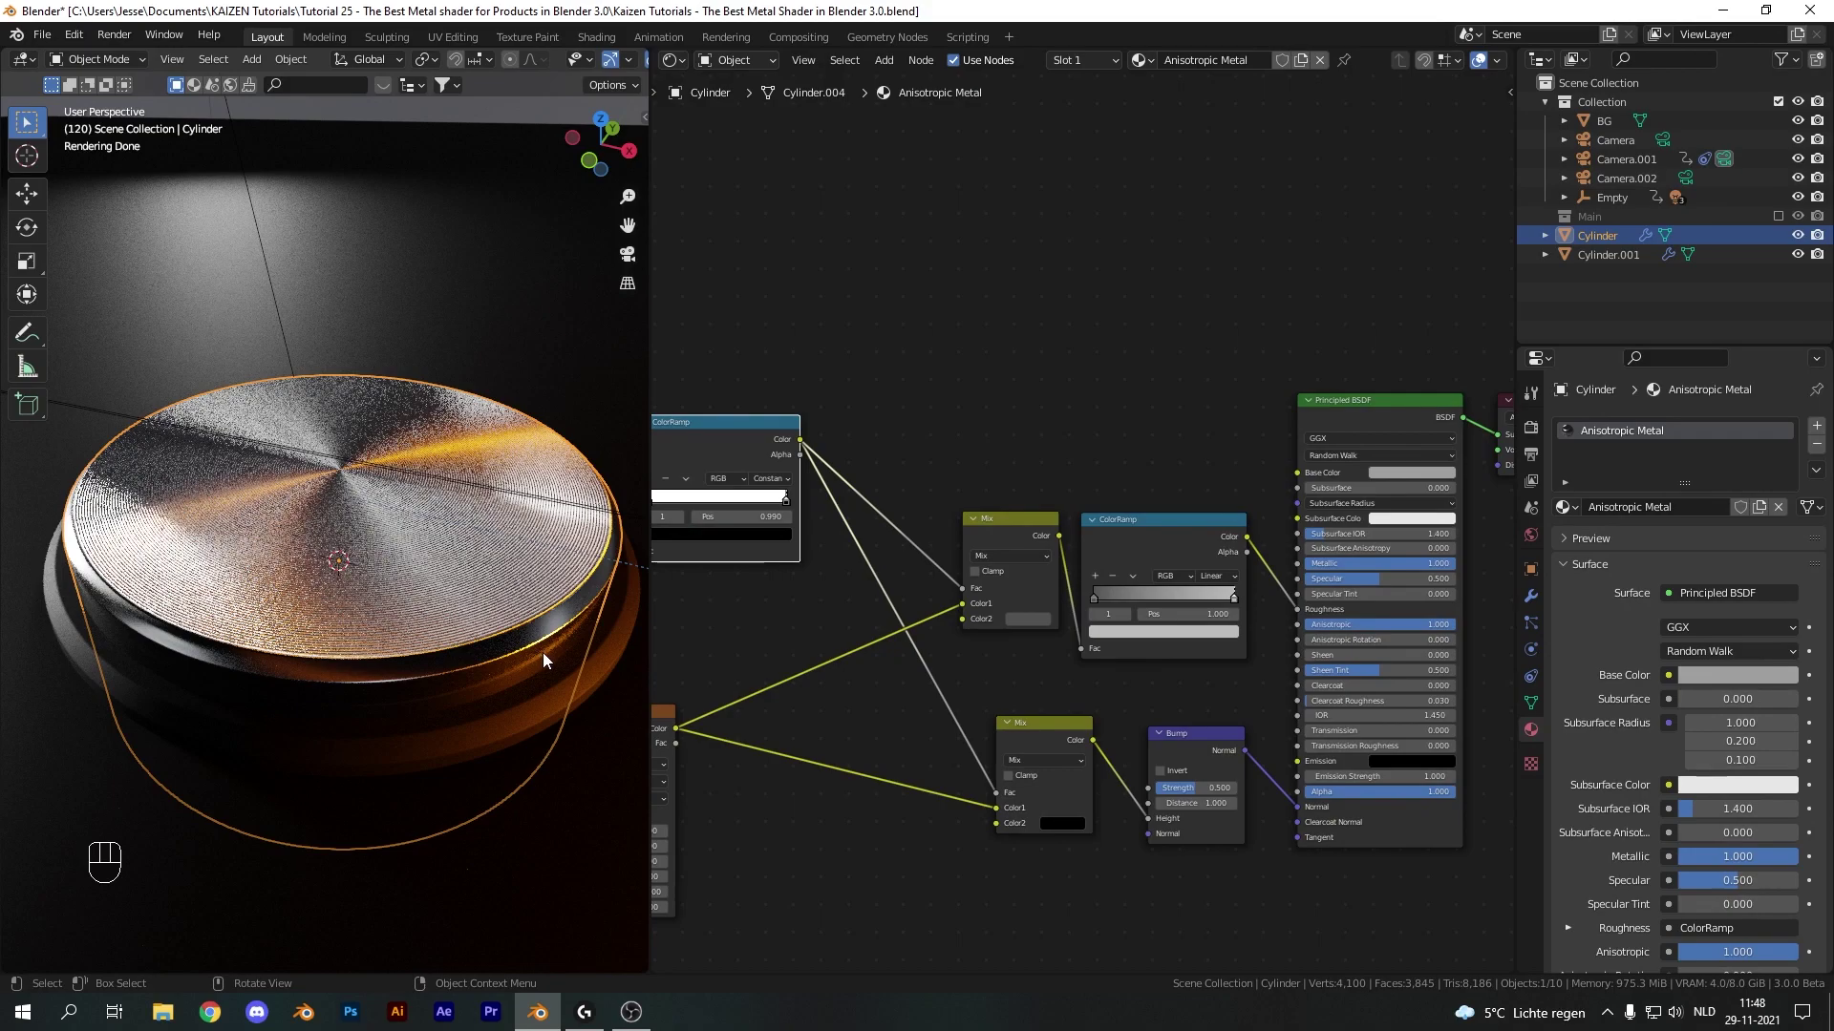
drag(1007, 480, 1172, 639)
Duplicate the Mix and ColorRamp into Base Color and set the copied Mix Color2 value to 0.350
key(shift+d)
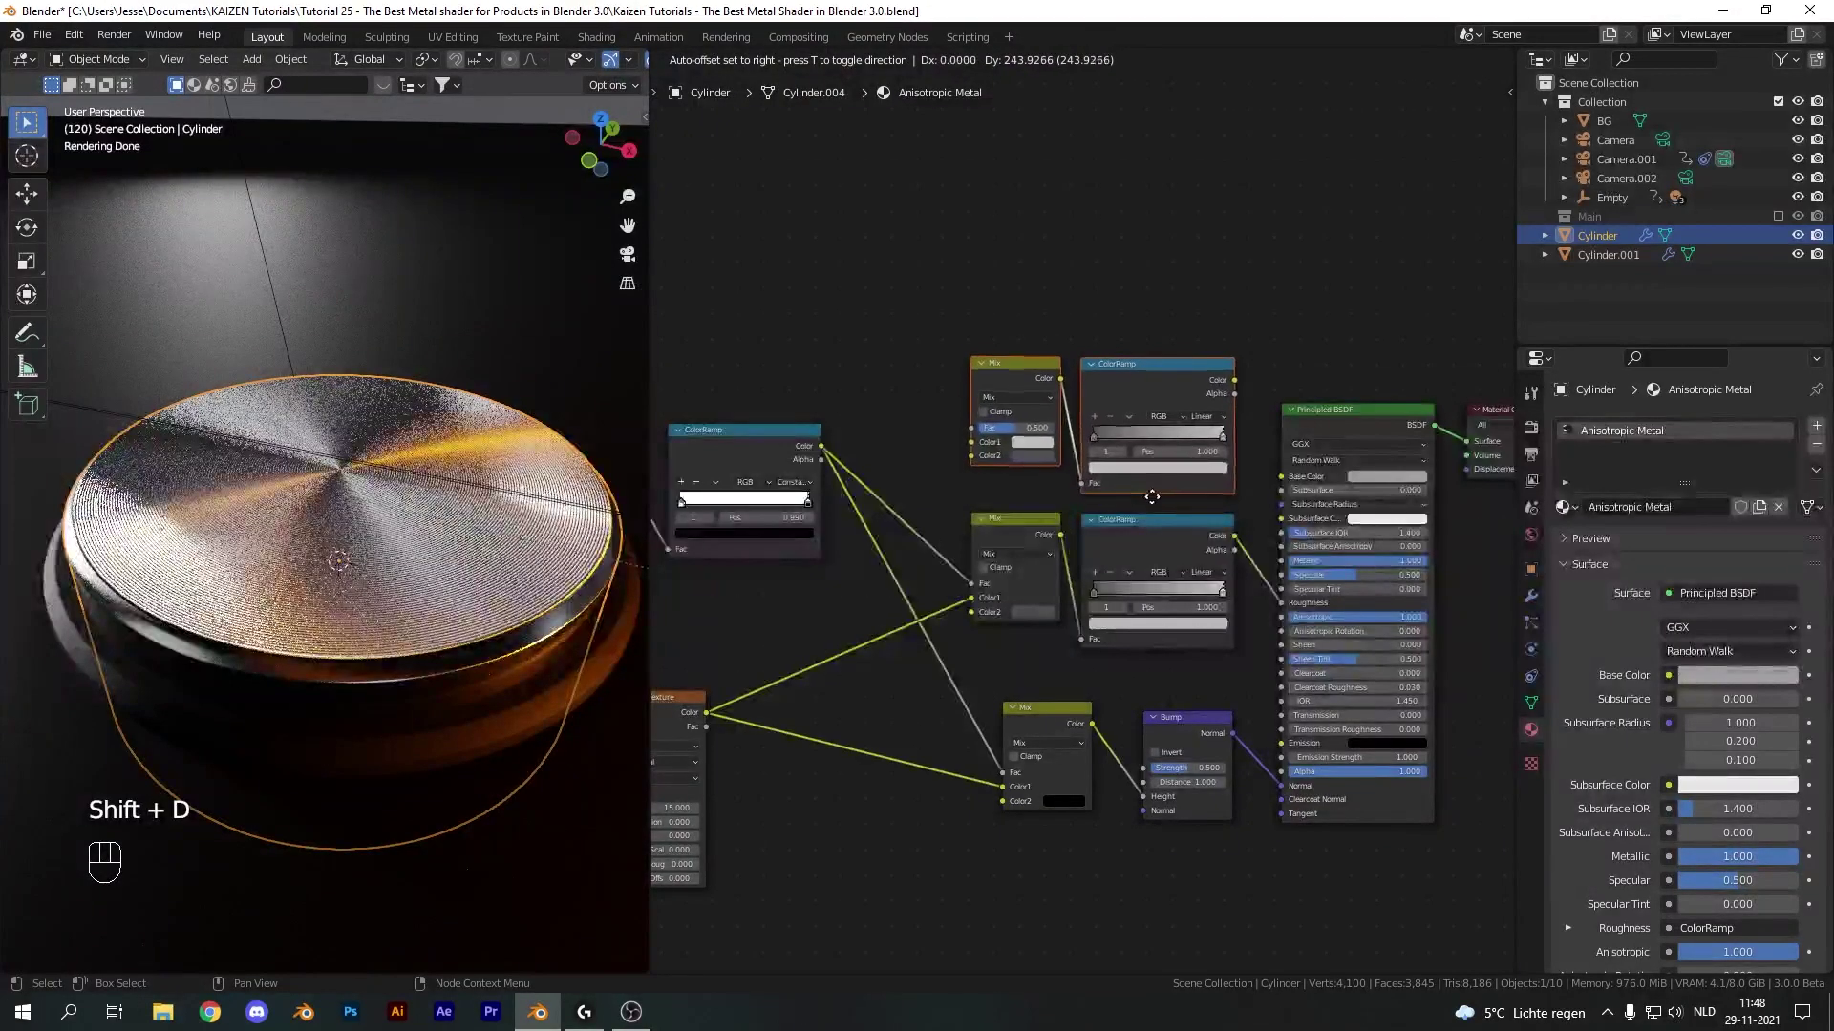
drag(1283, 453, 1292, 481)
click(1027, 482)
drag(776, 742, 1040, 477)
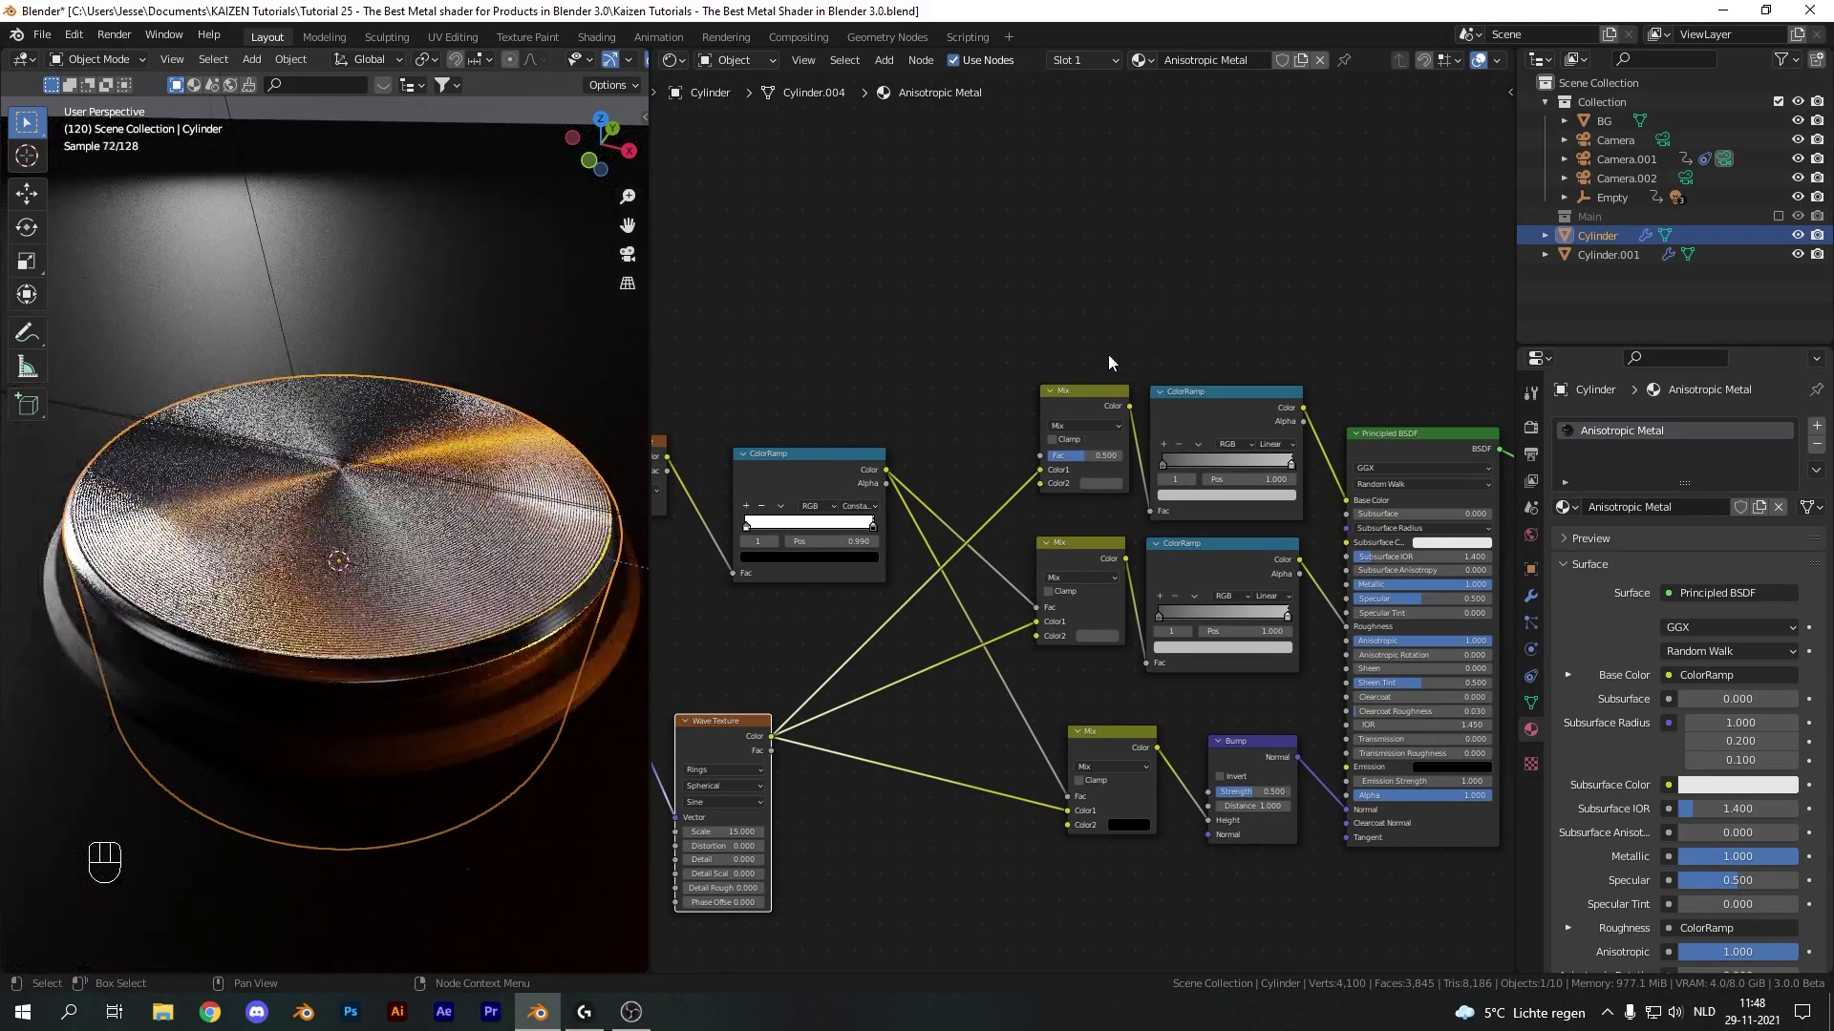
click(892, 471)
drag(474, 639, 421, 660)
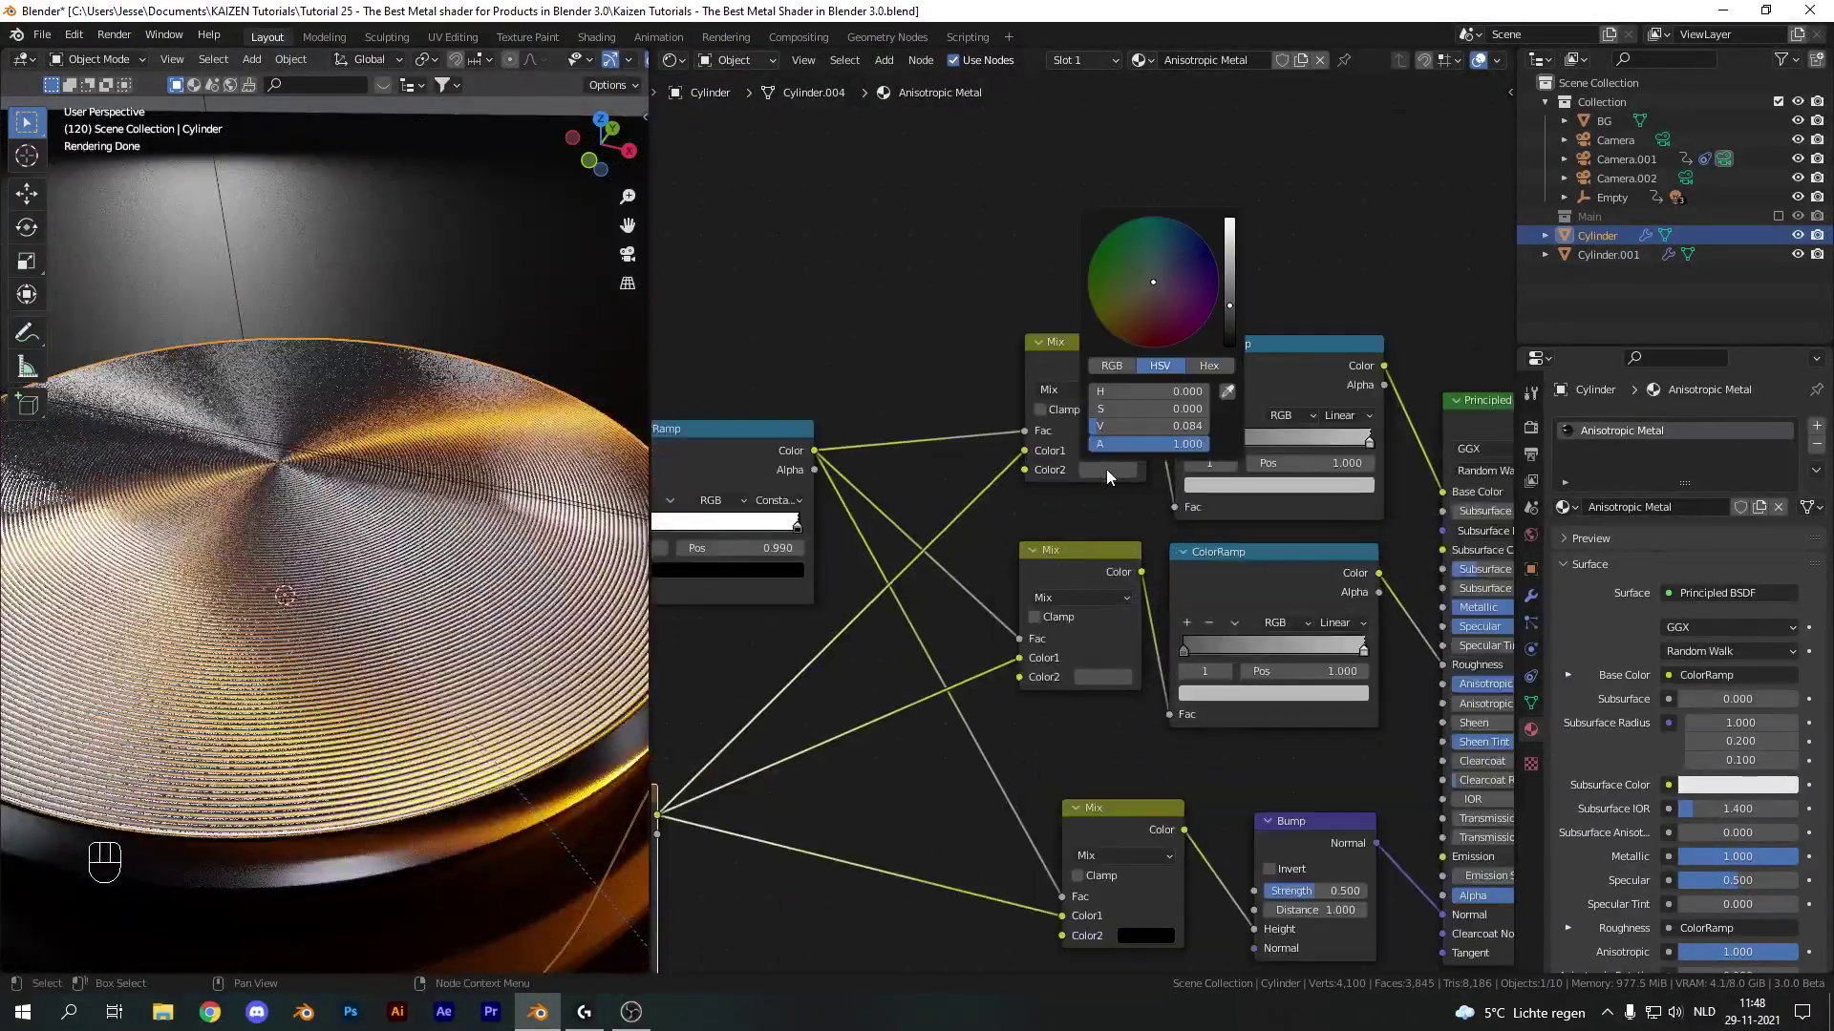